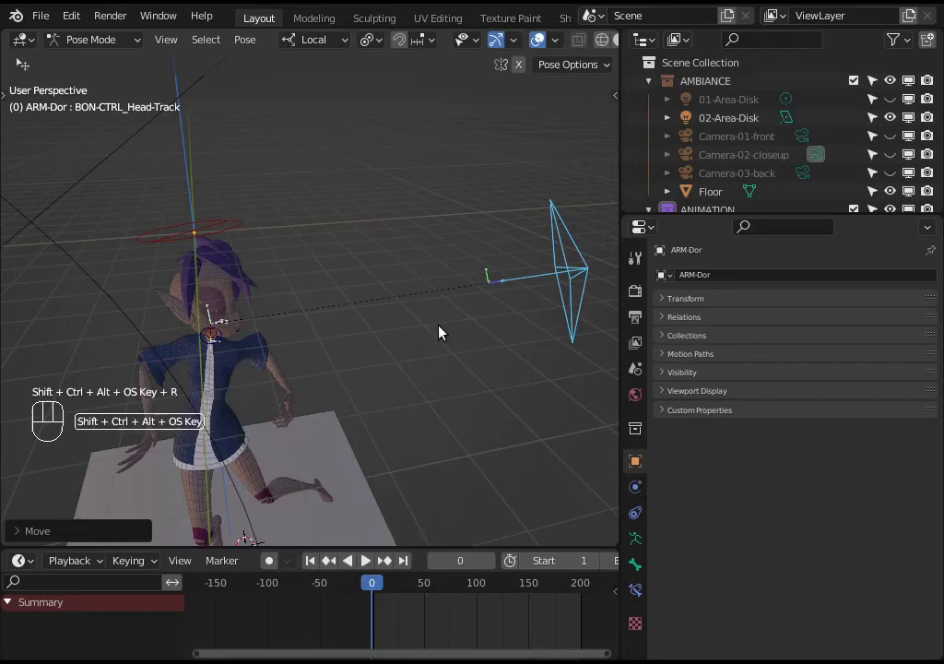
Step: Move the BON-CTRL_Head-Track control with G so the character's head swings to follow it
scroll(down, 3)
scroll(down, 3)
key(g)
scroll(up, 3)
middle_click(265, 341)
key(g)
drag(381, 305, 402, 321)
drag(447, 335, 393, 341)
drag(315, 299, 362, 291)
key(g)
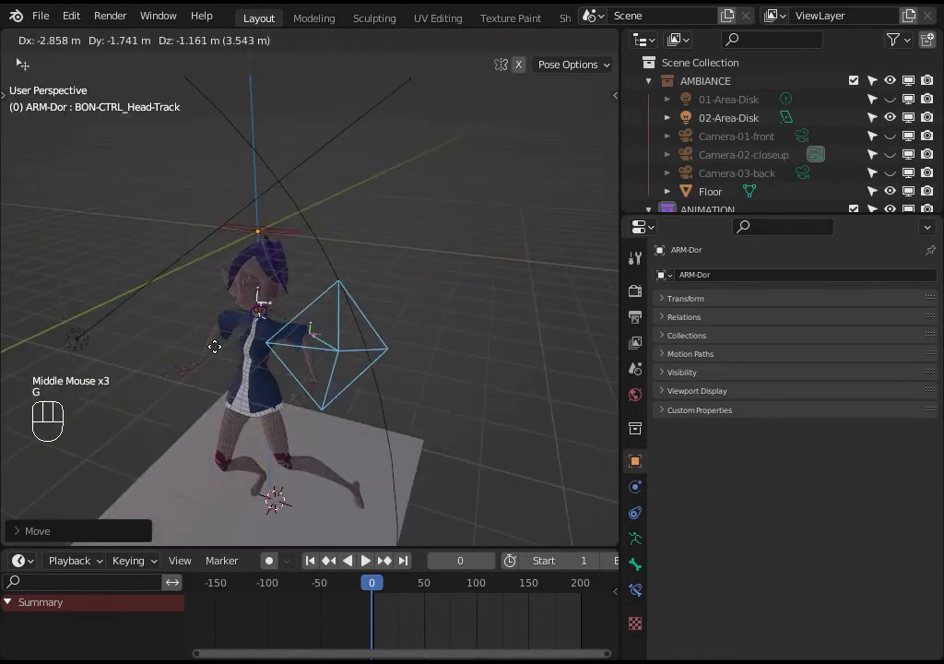
drag(307, 354, 345, 342)
key(g)
Step: Move the head-track control again from another angle and watch the head turn toward it
key(g)
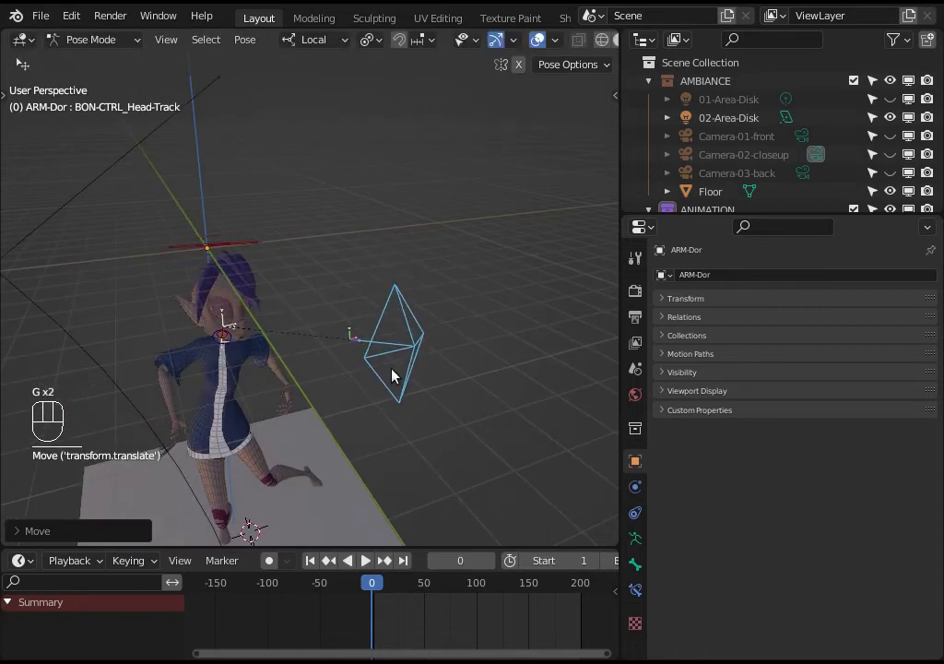
key(g)
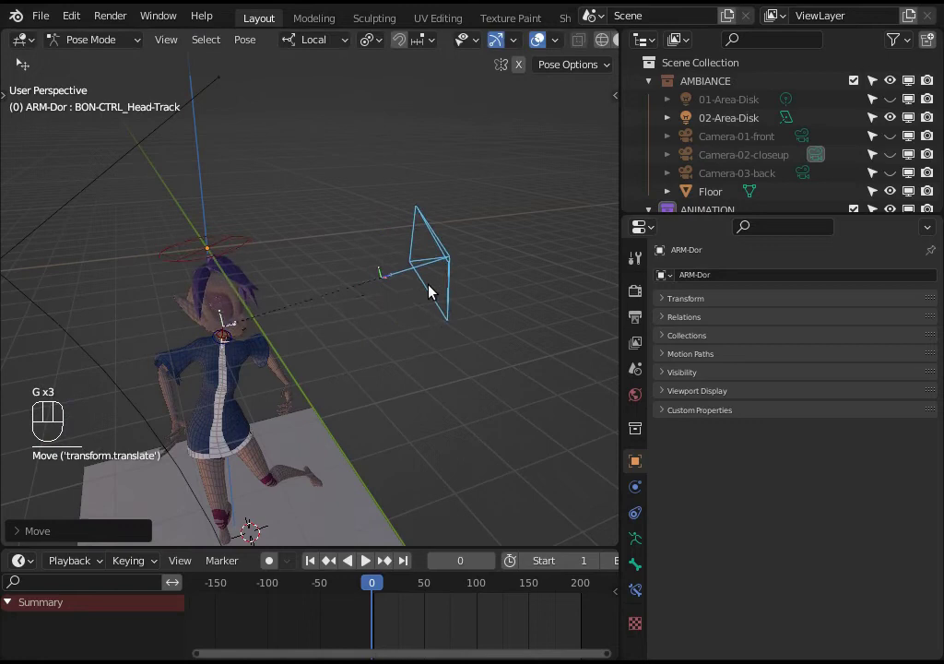
scroll(up, 3)
middle_click(436, 301)
drag(403, 267, 421, 261)
key(g)
drag(355, 366, 392, 363)
drag(318, 348, 375, 371)
key(g)
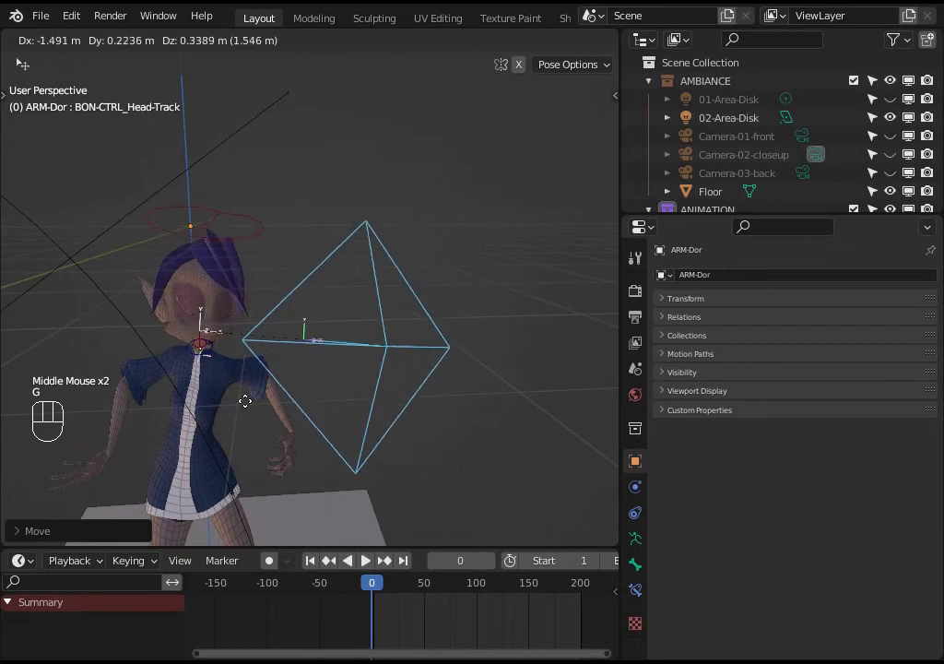
Step: Reposition the head-track control once more, then twist it with R to roll the head
scroll(down, 3)
key(g)
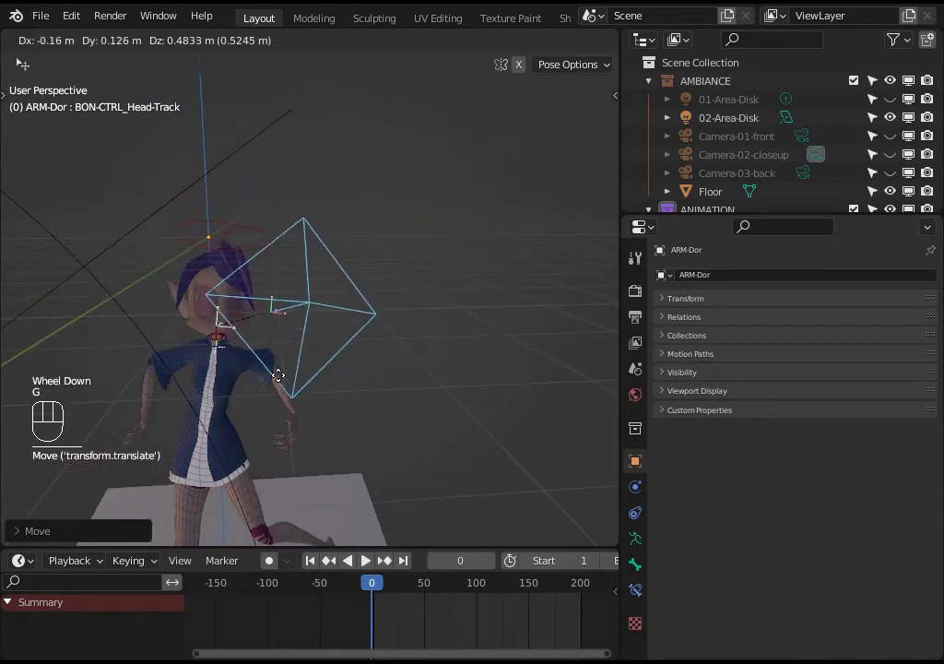
drag(109, 283, 116, 285)
drag(167, 299, 179, 243)
click(255, 255)
drag(493, 310, 468, 344)
drag(339, 361, 354, 357)
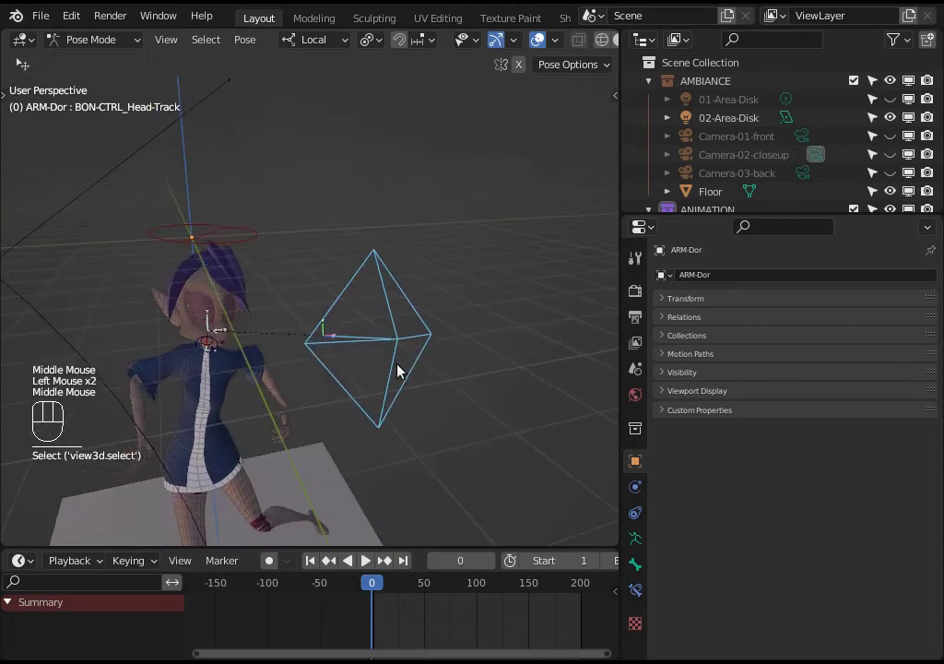
key(r)
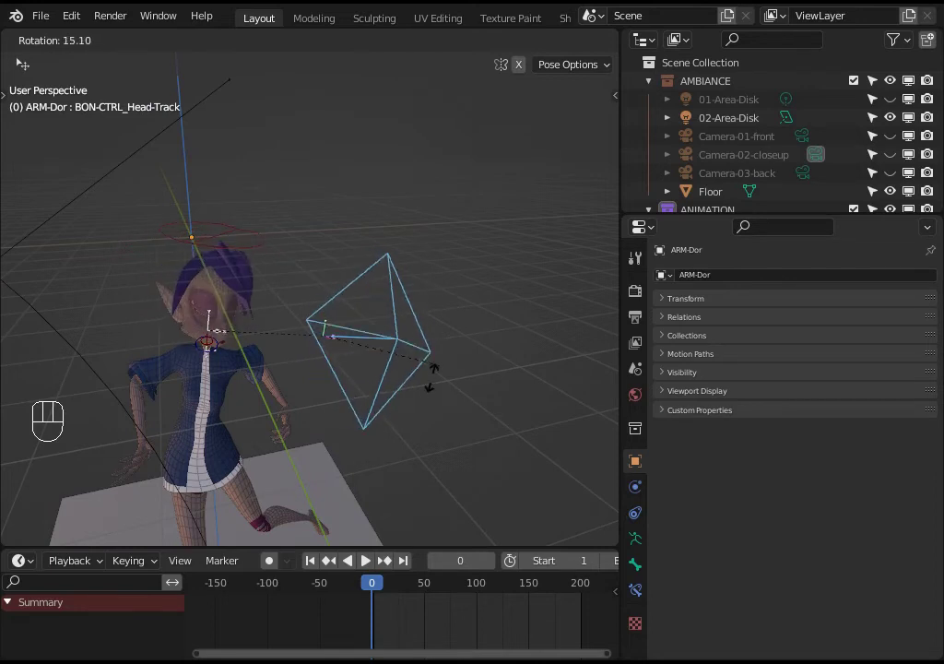
drag(306, 349, 234, 402)
scroll(up, 3)
middle_click(226, 465)
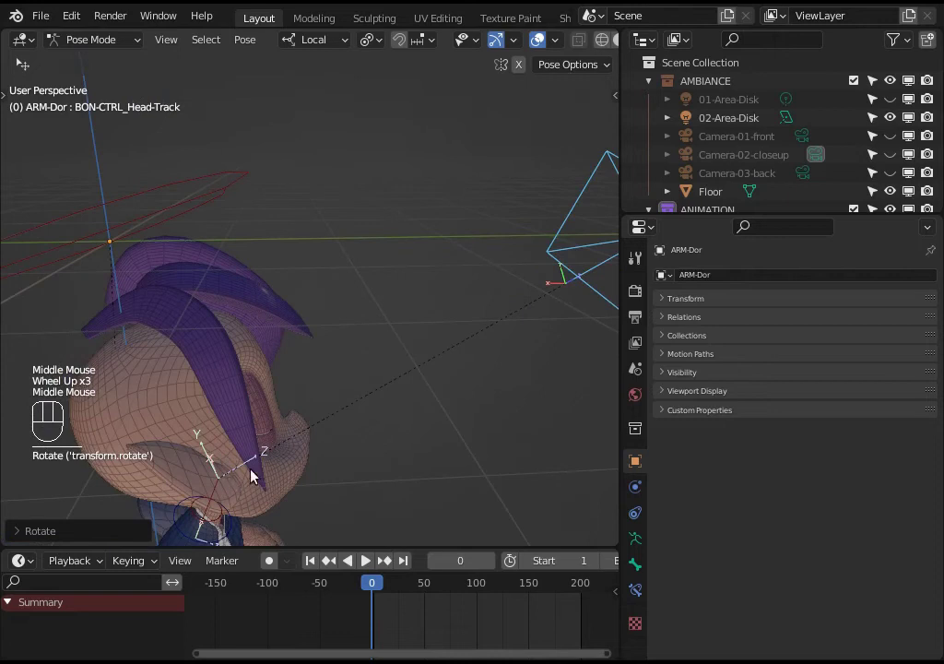
Step: Rotate and nudge the head-track control briefly while circling the character
drag(295, 380, 427, 338)
drag(270, 358, 306, 299)
key(r)
drag(277, 295, 257, 304)
key(g)
scroll(down, 3)
key(g)
scroll(up, 3)
middle_click(274, 339)
Step: Orbit and zoom around the character to inspect the head pose from several angles
scroll(up, 3)
drag(222, 353, 285, 336)
drag(229, 352, 335, 351)
drag(450, 312, 255, 359)
scroll(up, 3)
drag(257, 360, 221, 374)
scroll(up, 3)
scroll(down, 3)
scroll(down, 3)
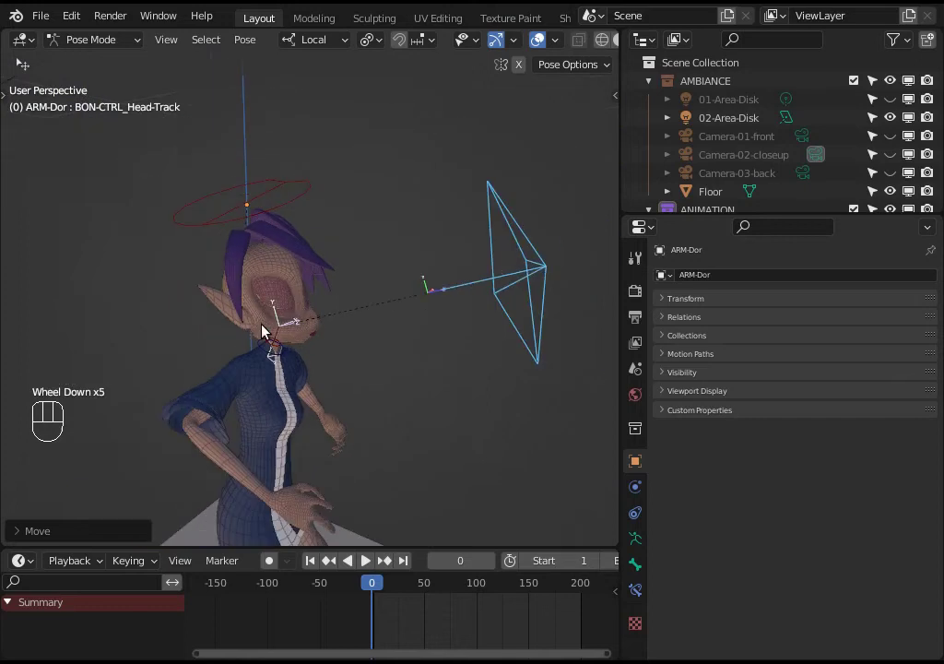
Step: Move the head-track control to a new spot and check the head follows from the side
key(g)
scroll(down, 3)
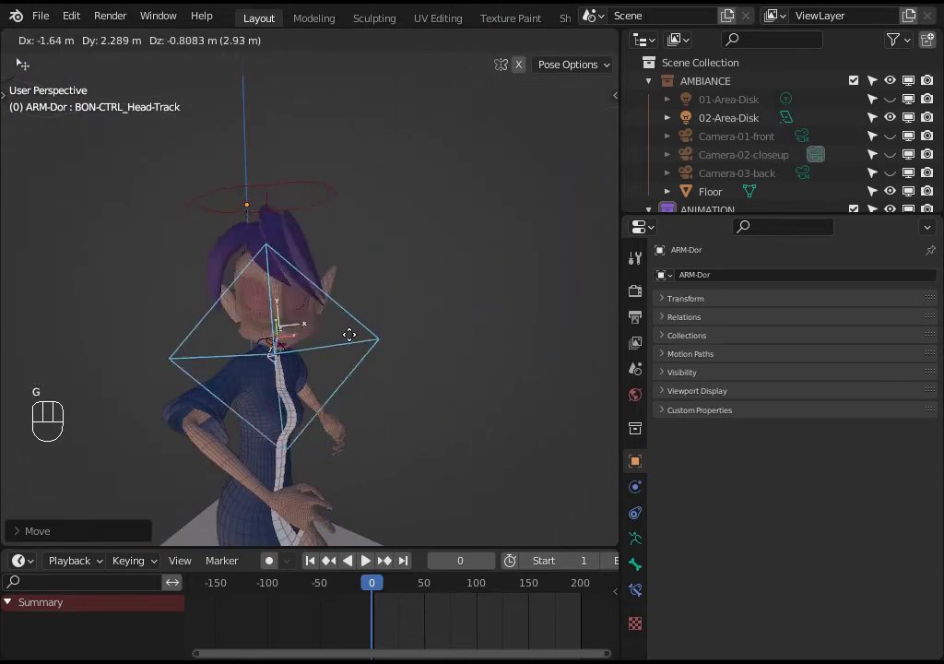
scroll(up, 3)
drag(306, 359, 290, 360)
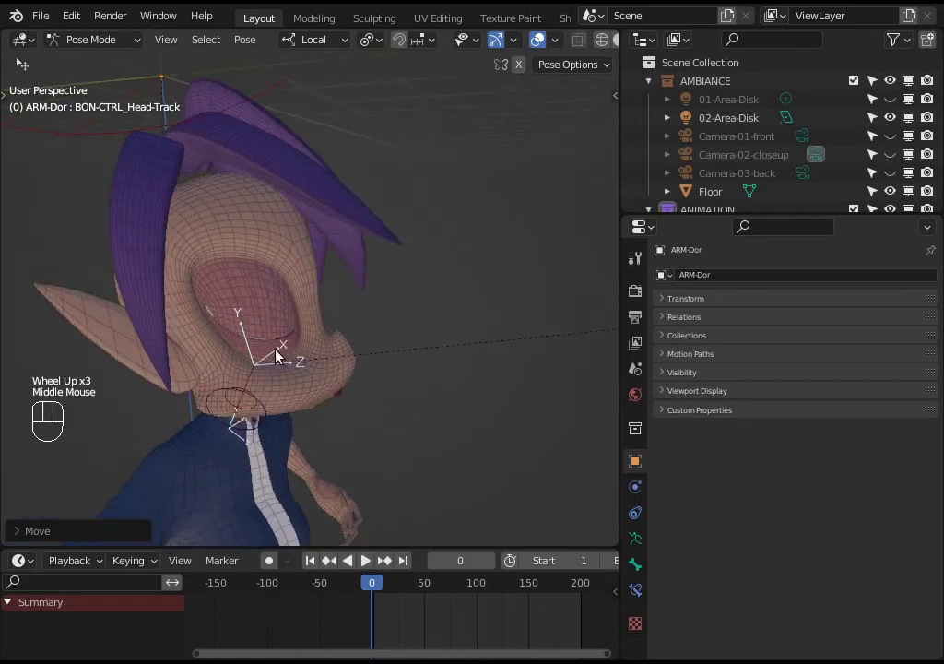
scroll(down, 3)
drag(323, 291, 404, 294)
drag(434, 304, 426, 281)
key(g)
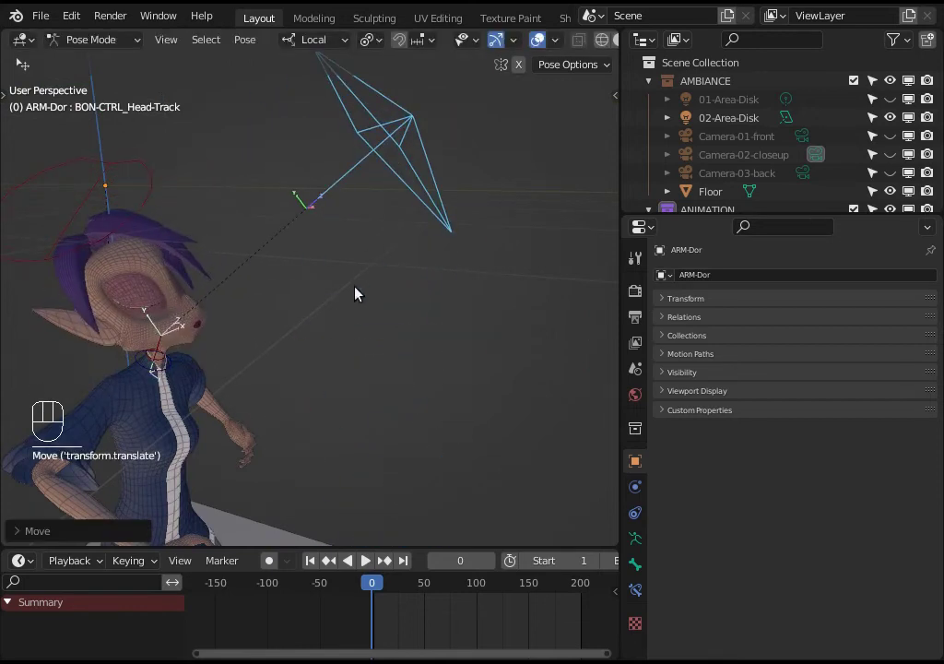
Step: Drag the head-track control upward and to the side, confirming the head turns with it
key(g)
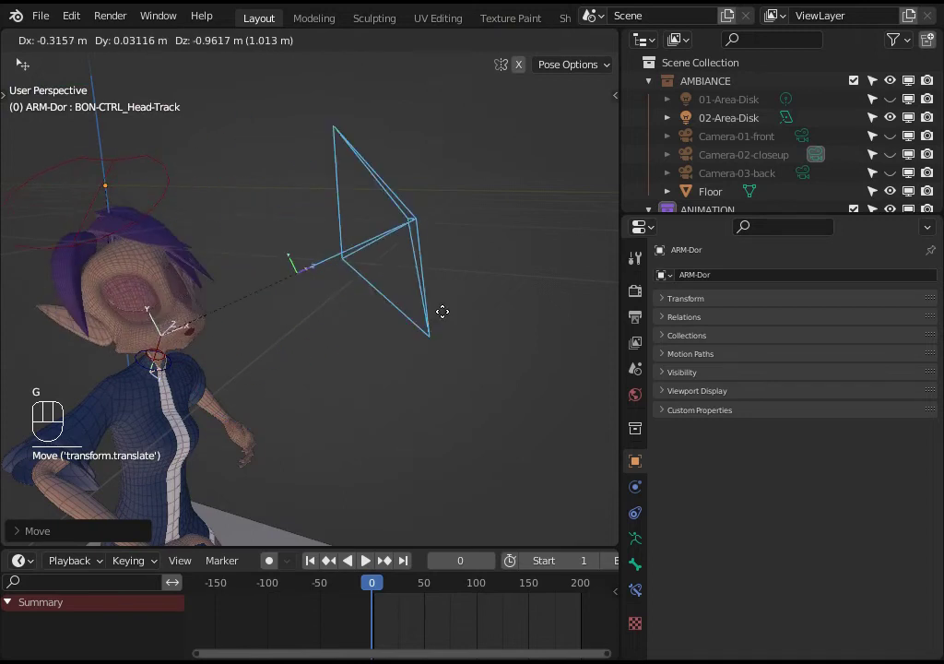
scroll(up, 3)
drag(149, 395, 51, 353)
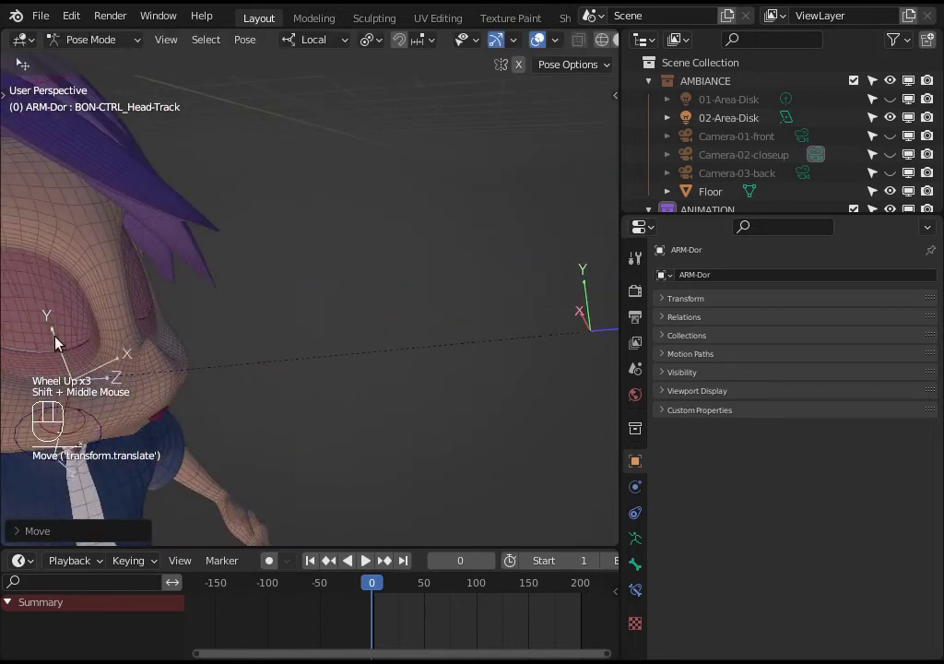
scroll(down, 3)
middle_click(313, 290)
key(g)
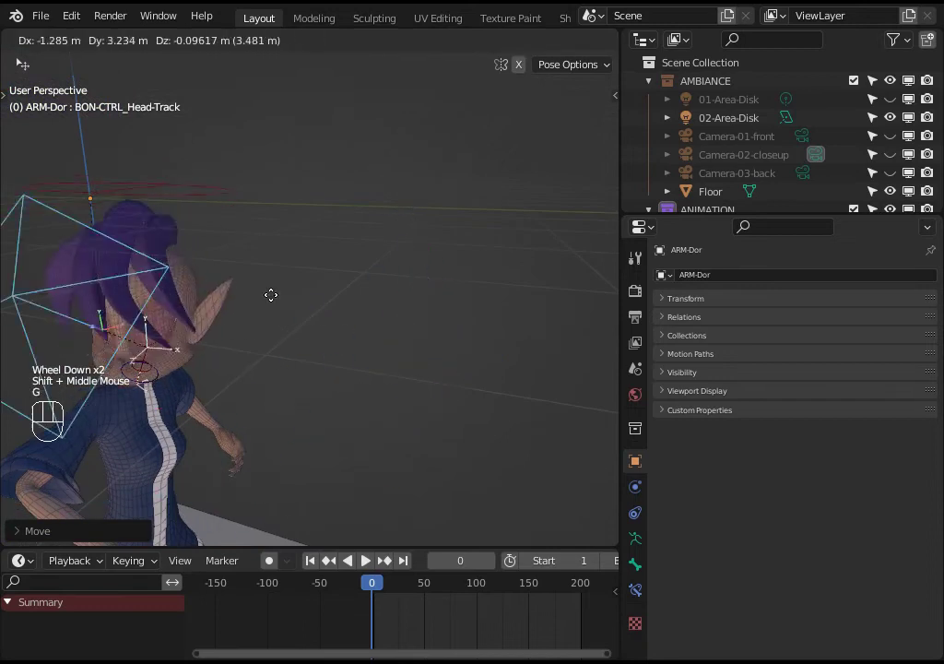
scroll(down, 3)
drag(173, 381, 165, 299)
key(g)
Step: Twist the head-track control with R to verify the head's roll follows its rotation
scroll(down, 3)
scroll(up, 3)
drag(276, 330, 256, 329)
middle_click(362, 329)
drag(390, 251, 229, 300)
drag(383, 299, 341, 308)
middle_click(342, 308)
key(r)
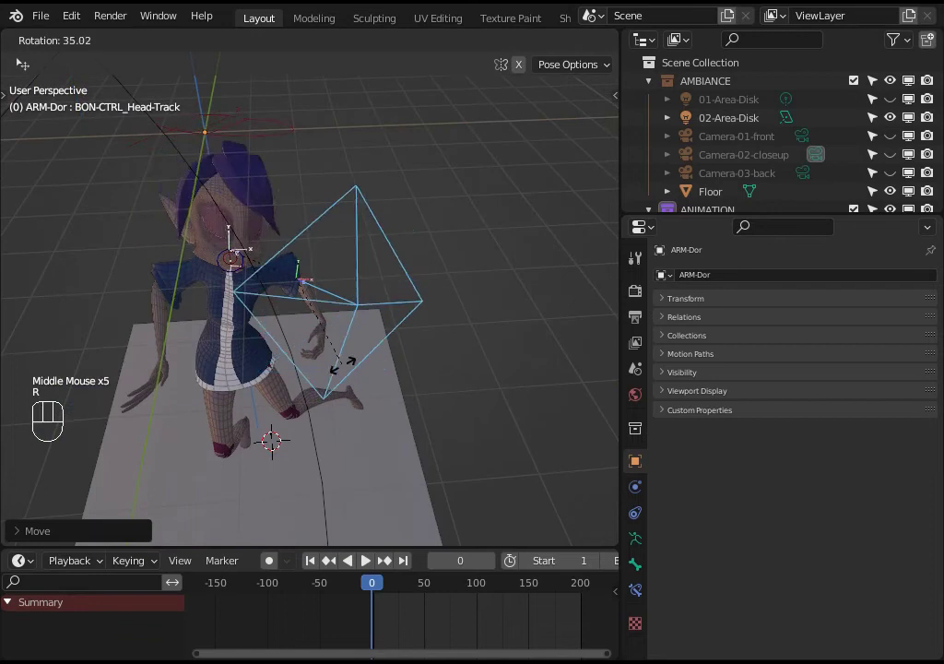
drag(247, 261, 254, 262)
key(g)
drag(268, 363, 334, 340)
Step: Switch the ARM-Dor armature from pose mode into edit mode
key(ctrl+shift+alt+super+r)
scroll(down, 3)
scroll(up, 3)
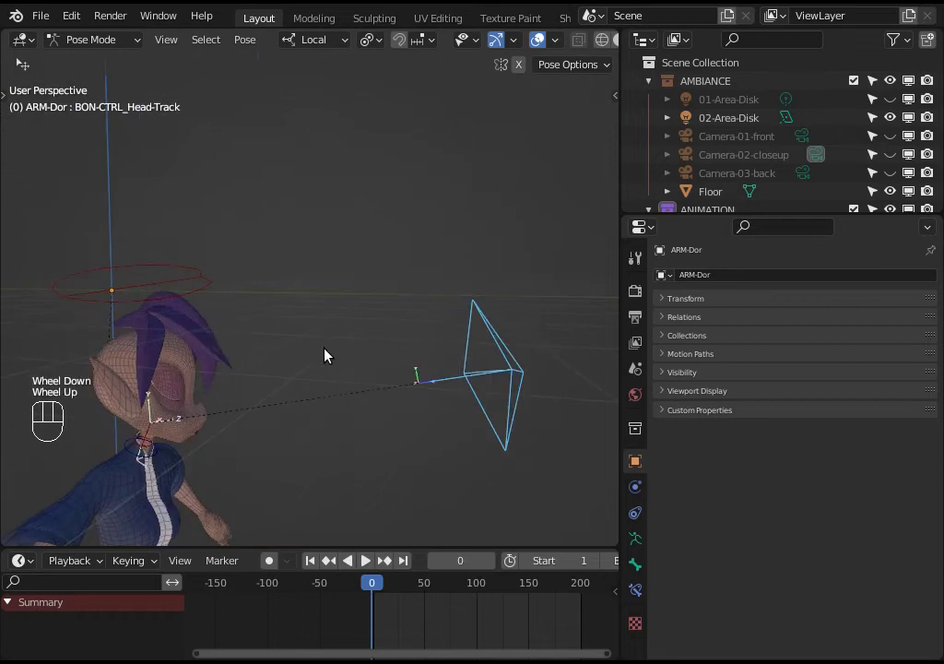
key(Tab)
scroll(up, 3)
drag(283, 341, 290, 339)
middle_click(266, 337)
drag(265, 362, 284, 363)
key(KP_3)
Step: In Left view, zoom onto the skull and select the BON-LIMB_Head bone
key(ctrl+KP_3)
scroll(up, 3)
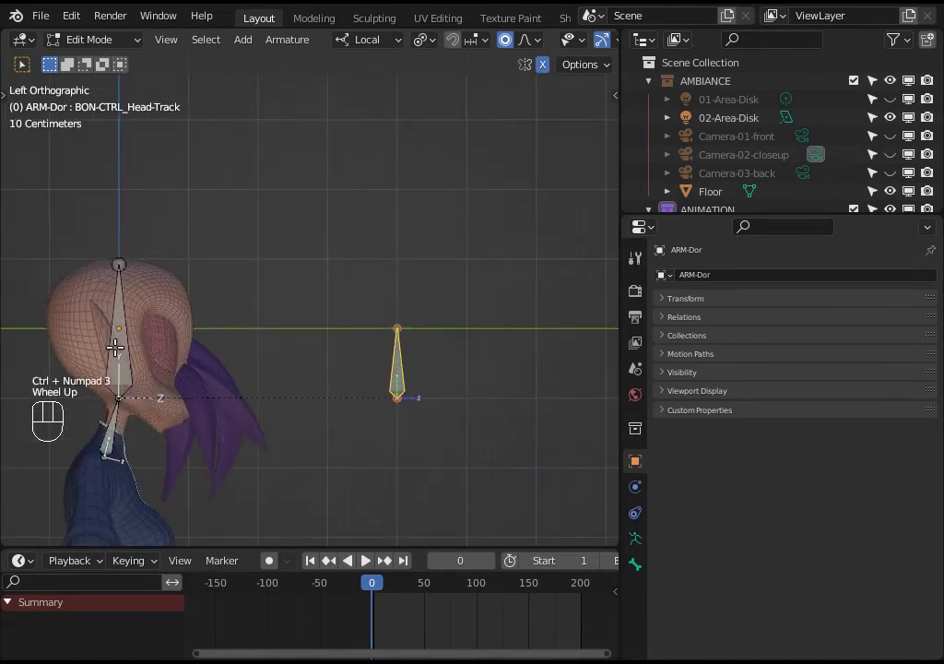
scroll(up, 3)
drag(282, 360, 212, 373)
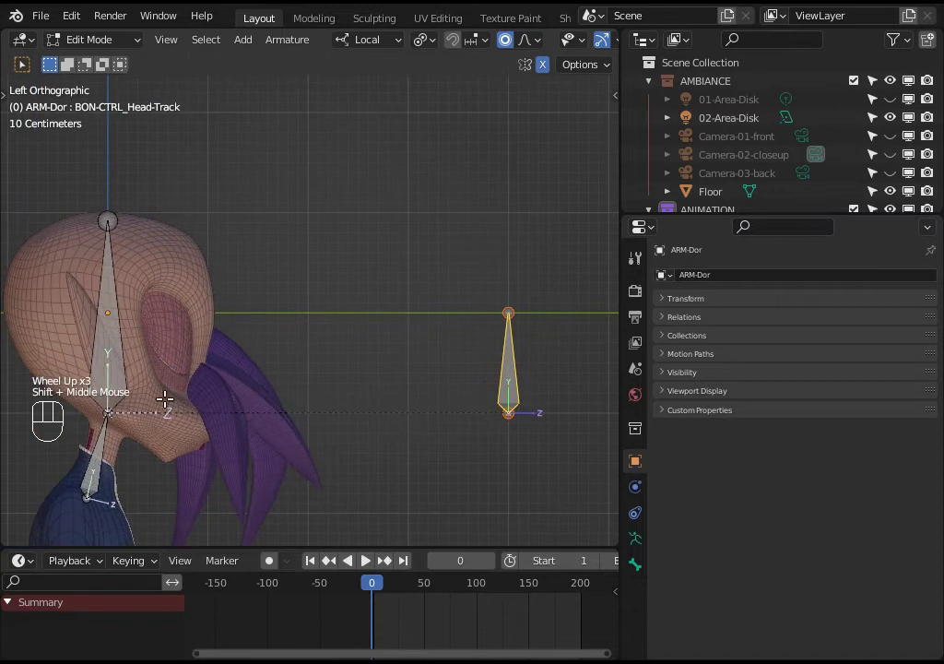
drag(352, 369, 318, 375)
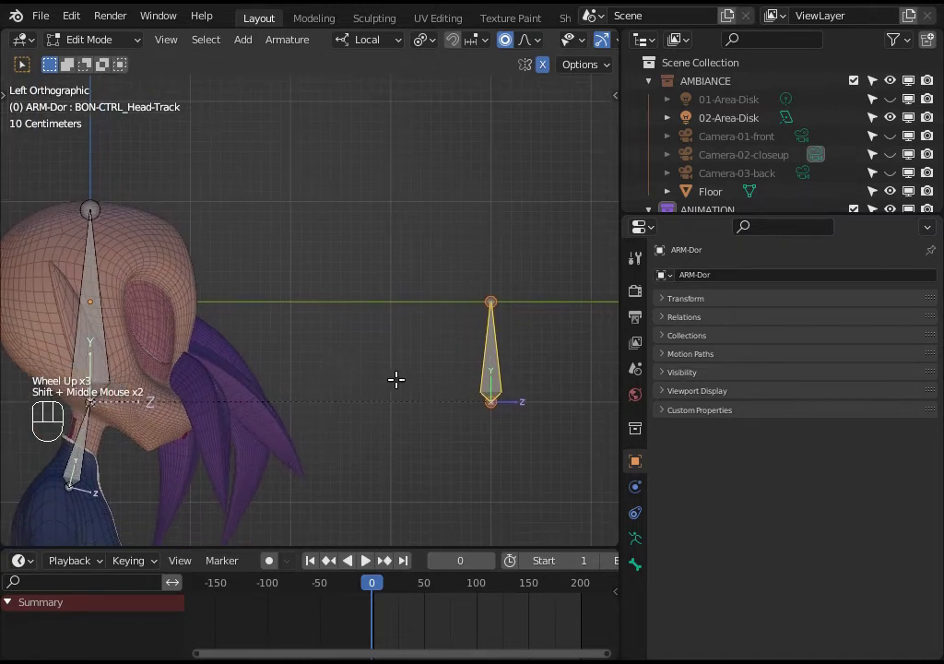
click(67, 294)
drag(85, 296, 221, 338)
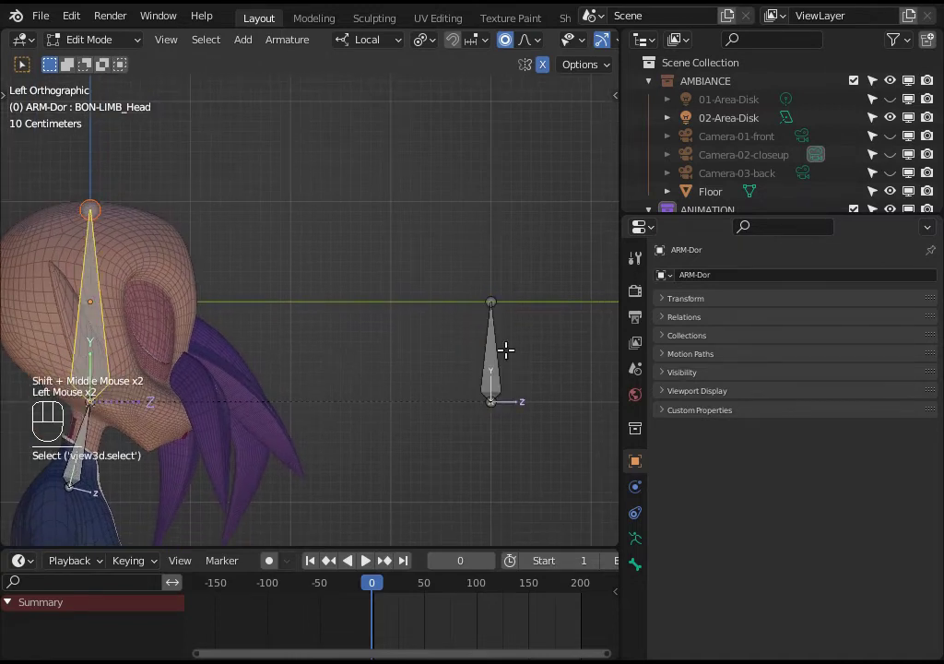
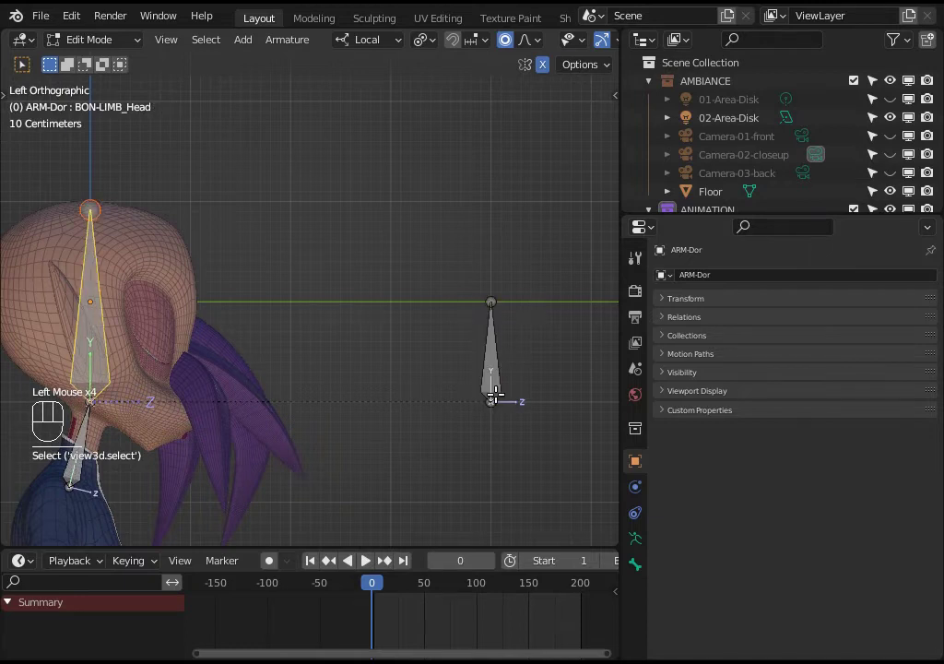
Step: Check the head bone from the Front view, then return to a perspective view
key(KP_3)
key(KP_1)
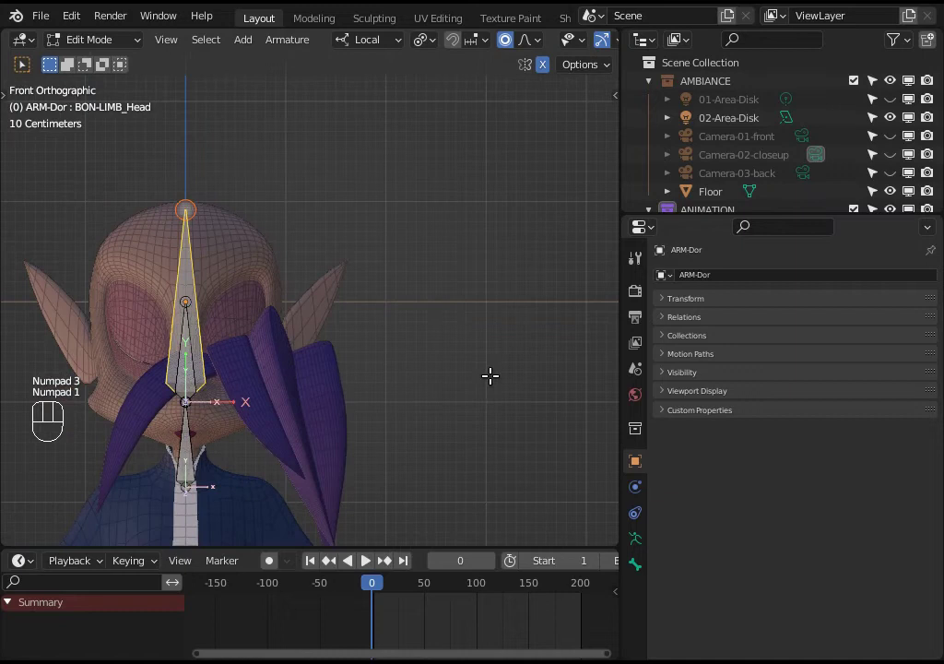
key(KP_8)
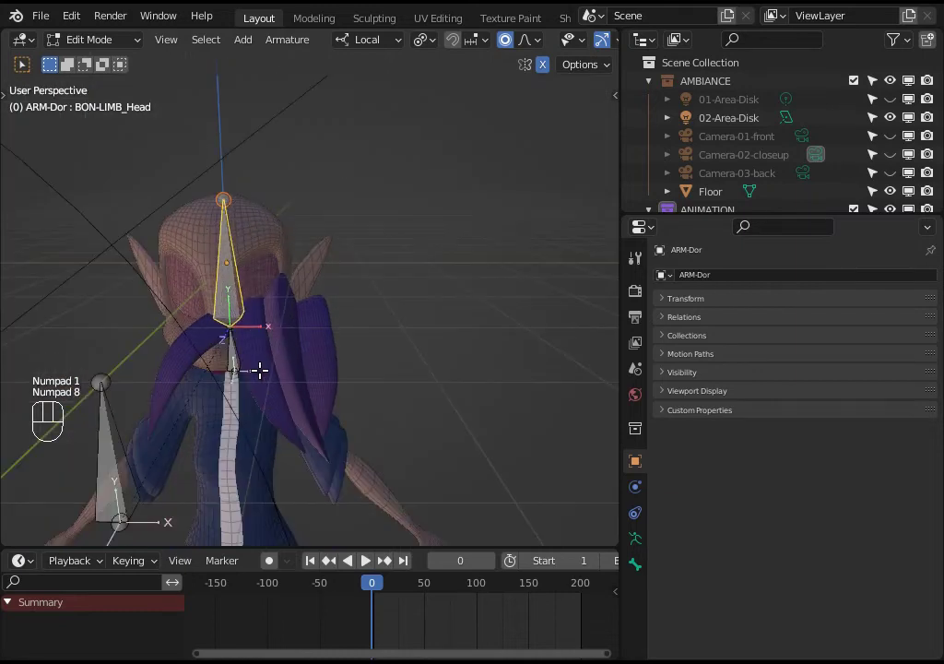
scroll(down, 3)
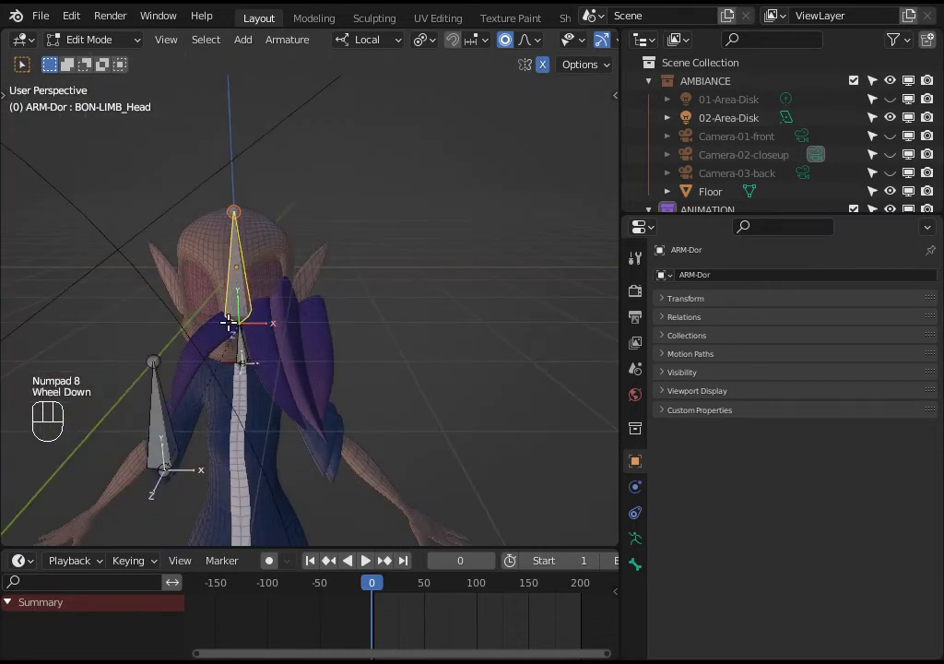
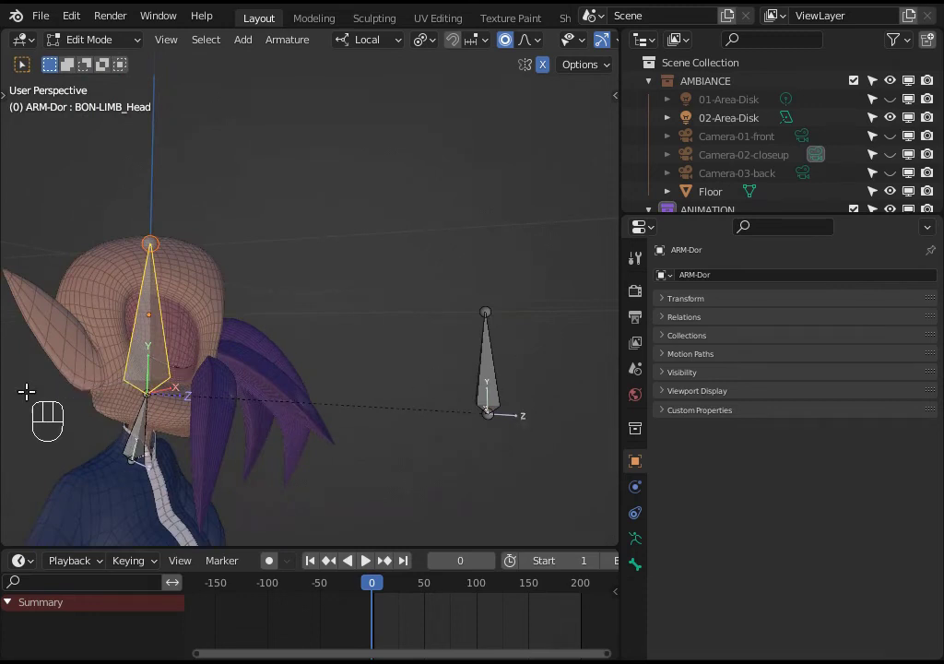
Step: Return the armature to pose mode, select BON-CTRL_Head-Track and start moving it
key(ctrl+shift+alt+super+r)
key(n)
middle_click(424, 283)
click(400, 413)
key(g)
drag(433, 402, 435, 390)
key(g)
middle_click(306, 385)
key(g)
Step: Show the head-track control's bone constraints in the properties panel
click(505, 246)
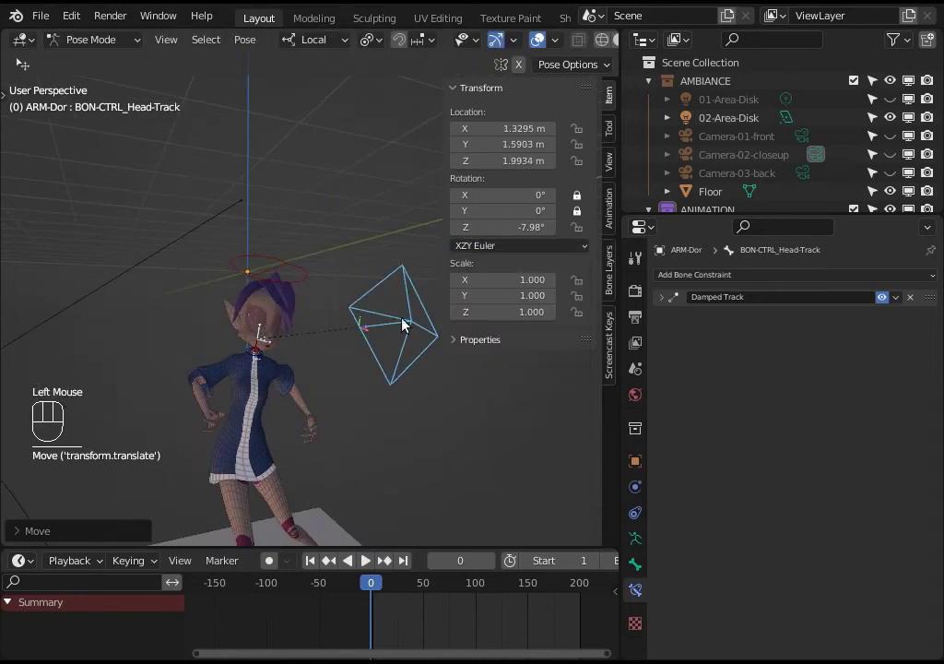
click(475, 250)
drag(407, 320, 392, 345)
key(g)
middle_click(326, 415)
Step: Move the head-track control sideways in small steps so the head turns to track it
key(g)
drag(275, 420, 310, 408)
key(g)
drag(302, 419, 314, 421)
key(g)
scroll(up, 3)
middle_click(322, 420)
Step: Rotate the head-track control with R to test how it steers the head's orientation
key(g)
key(r)
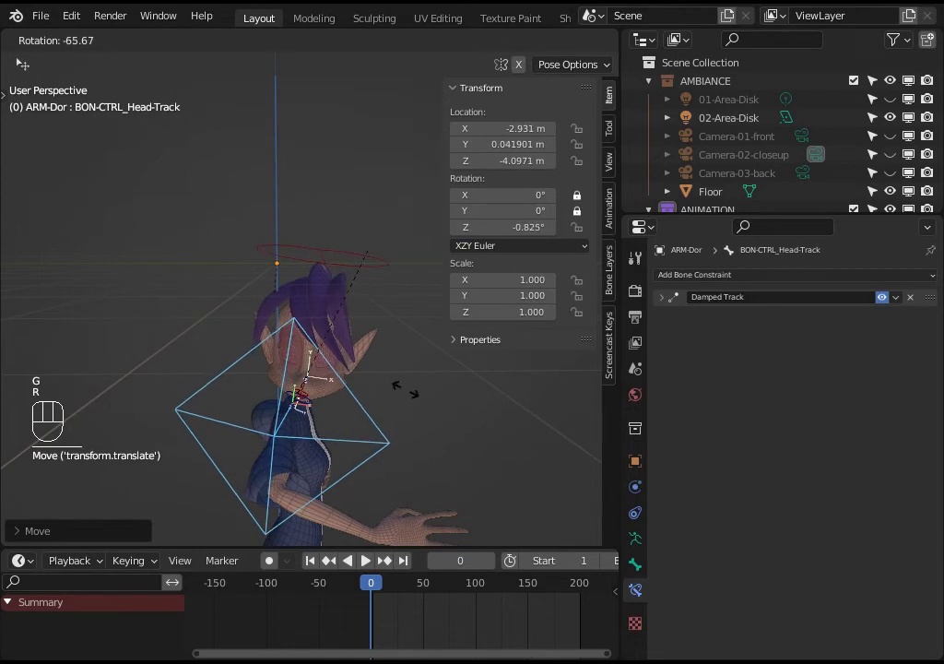
key(g)
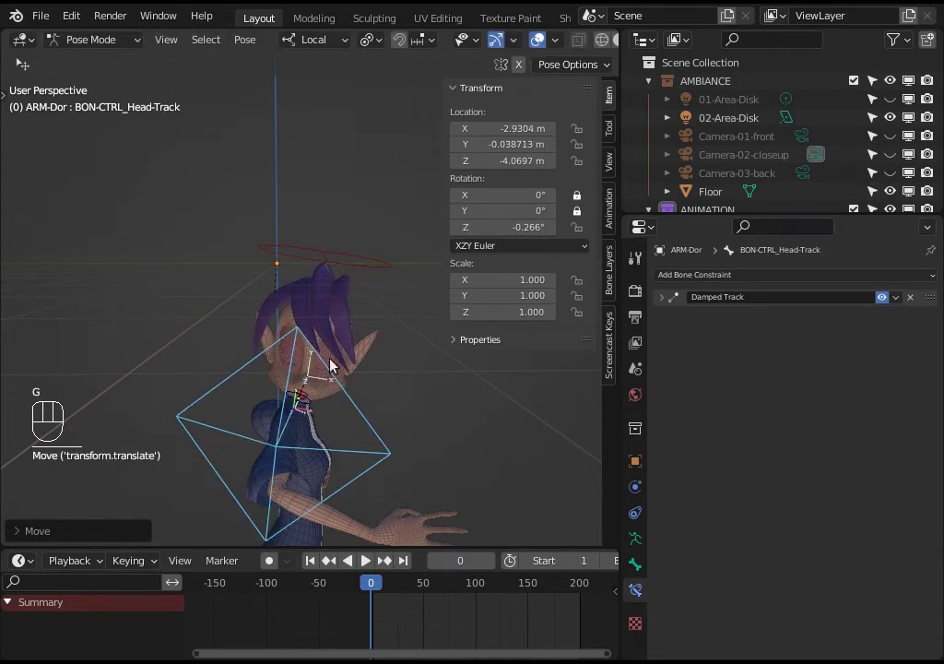
key(r)
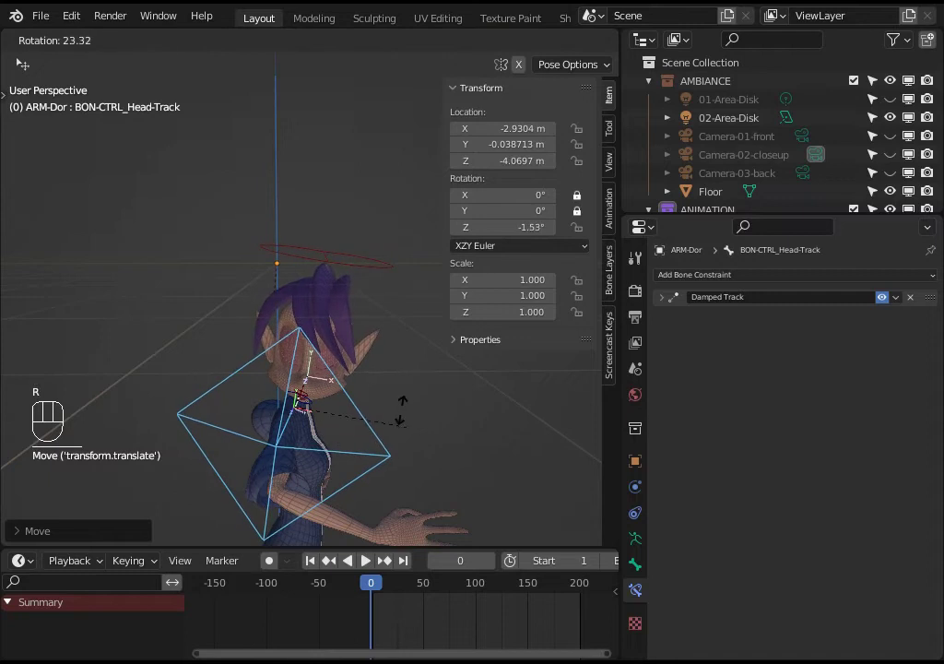
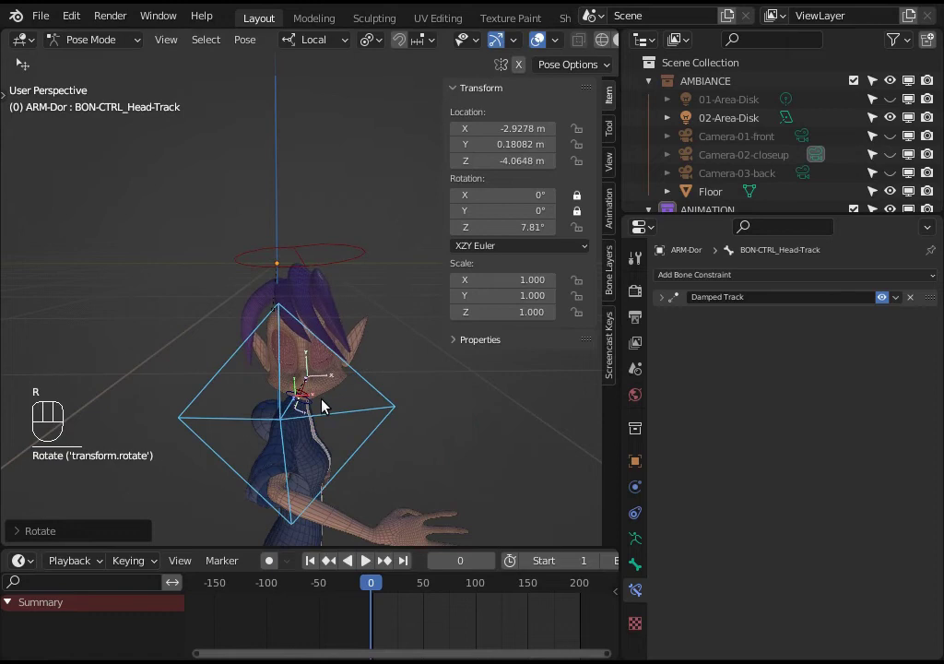
scroll(down, 3)
drag(296, 390, 224, 394)
Step: Move the head-track control one last time and confirm its new position
key(g)
scroll(up, 3)
drag(300, 371, 278, 376)
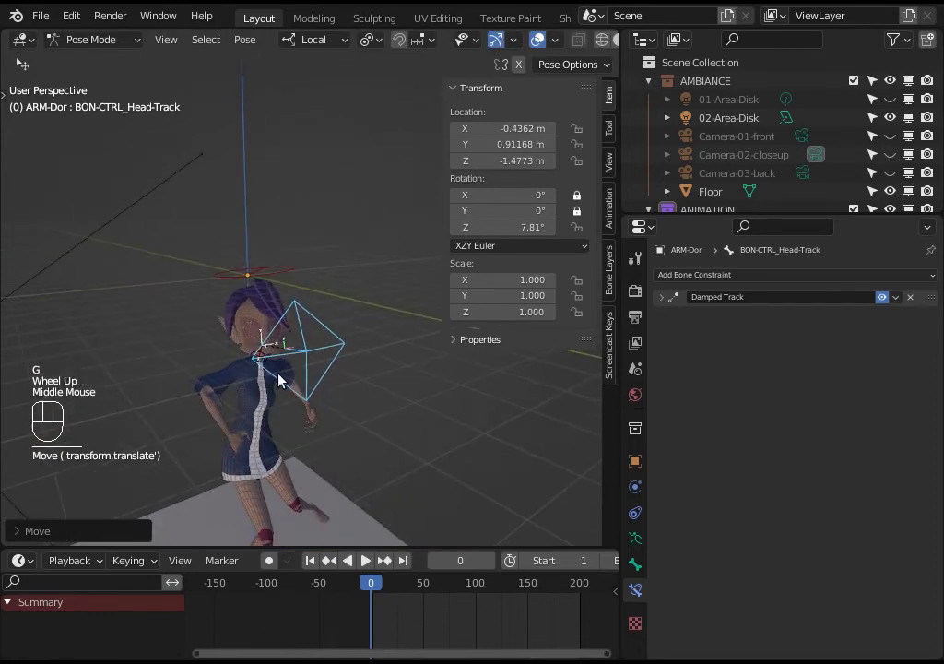
key(g)
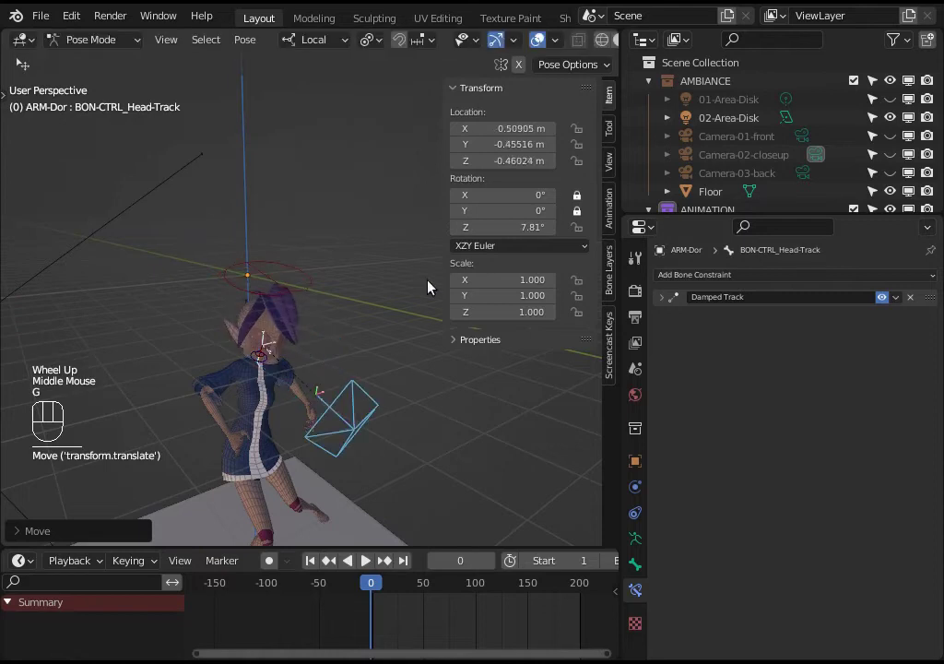
click(500, 249)
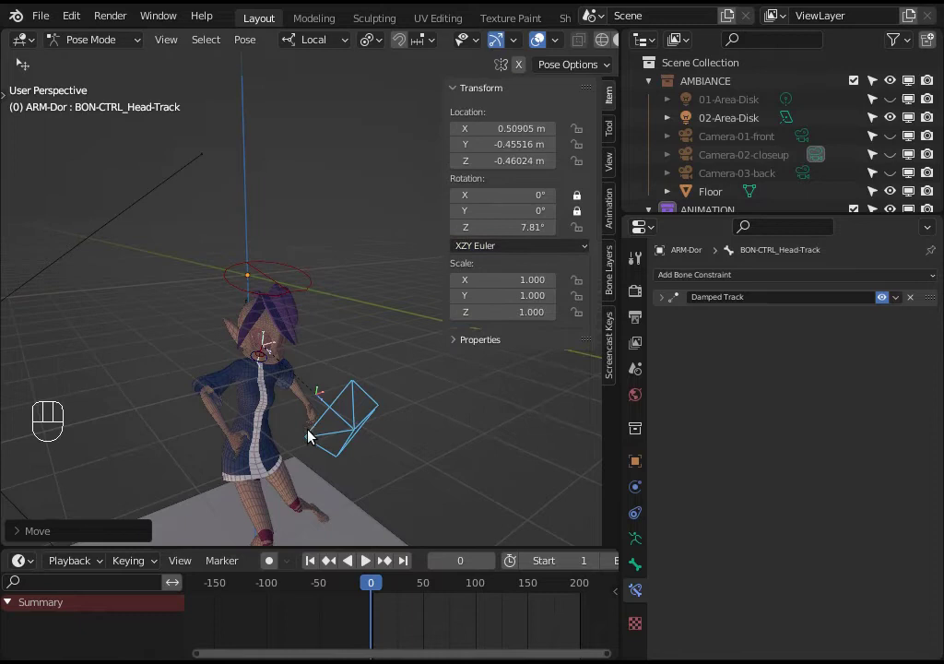
key(g)
key(g)
middle_click(324, 435)
middle_click(285, 403)
key(ctrl+shift+alt+super+r)
scroll(down, 3)
key(a)
key(alt+a)
drag(406, 362, 377, 326)
key(a)
key(alt+a)
drag(451, 412, 388, 292)
click(293, 165)
drag(294, 187, 312, 212)
key(alt+a)
click(270, 347)
click(268, 358)
key(alt+a)
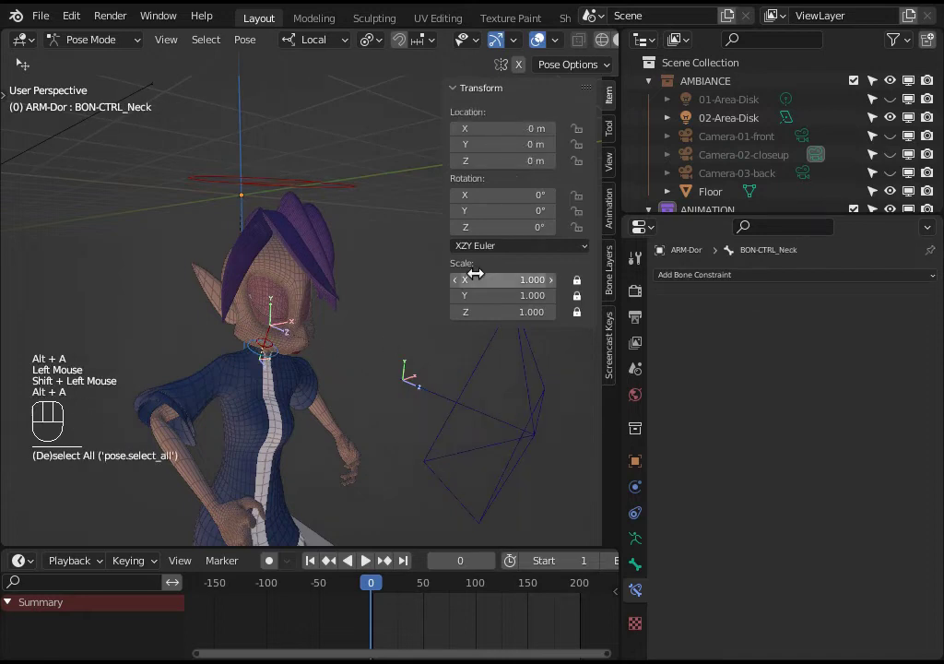
click(497, 248)
click(497, 249)
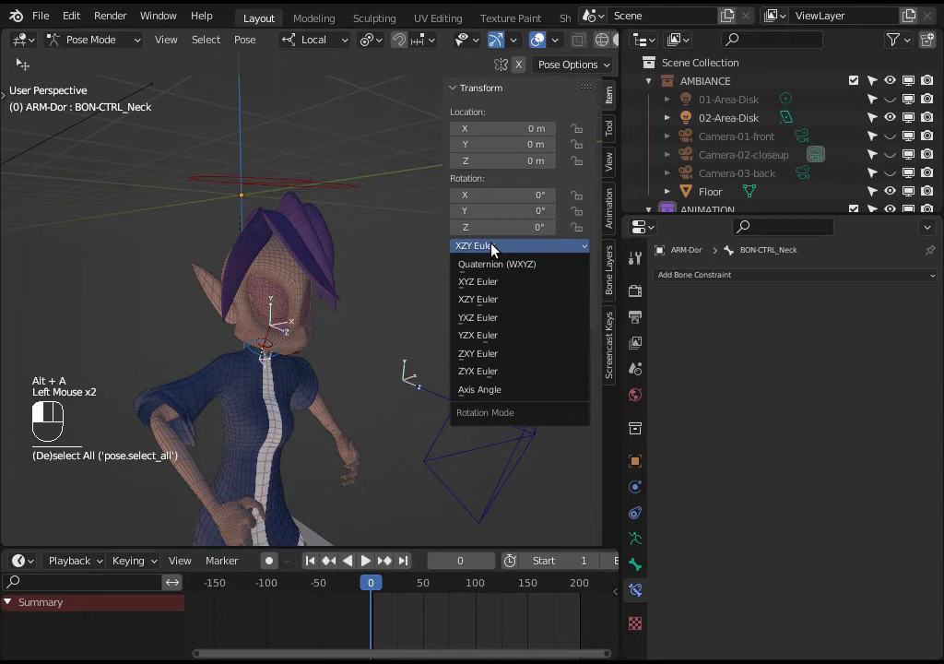
scroll(up, 3)
scroll(up, 3)
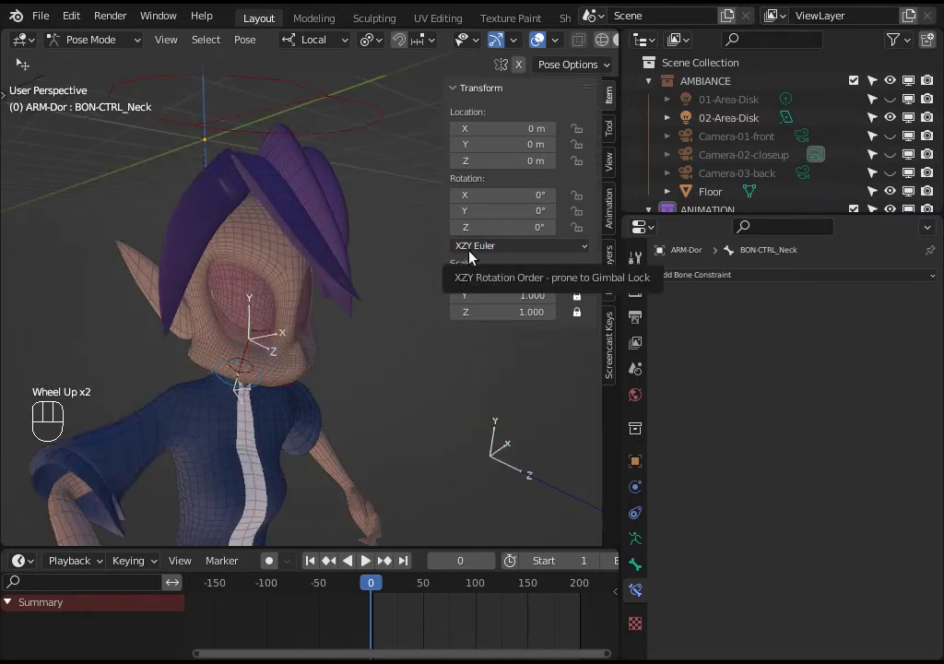
scroll(up, 3)
drag(273, 369, 313, 336)
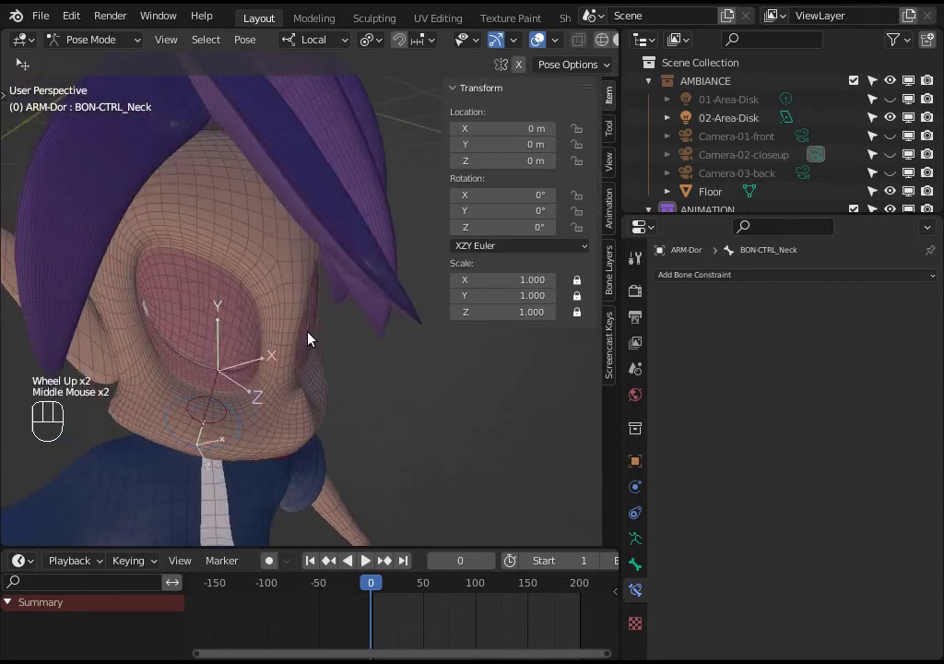
scroll(down, 3)
scroll(down, 3)
key(alt+a)
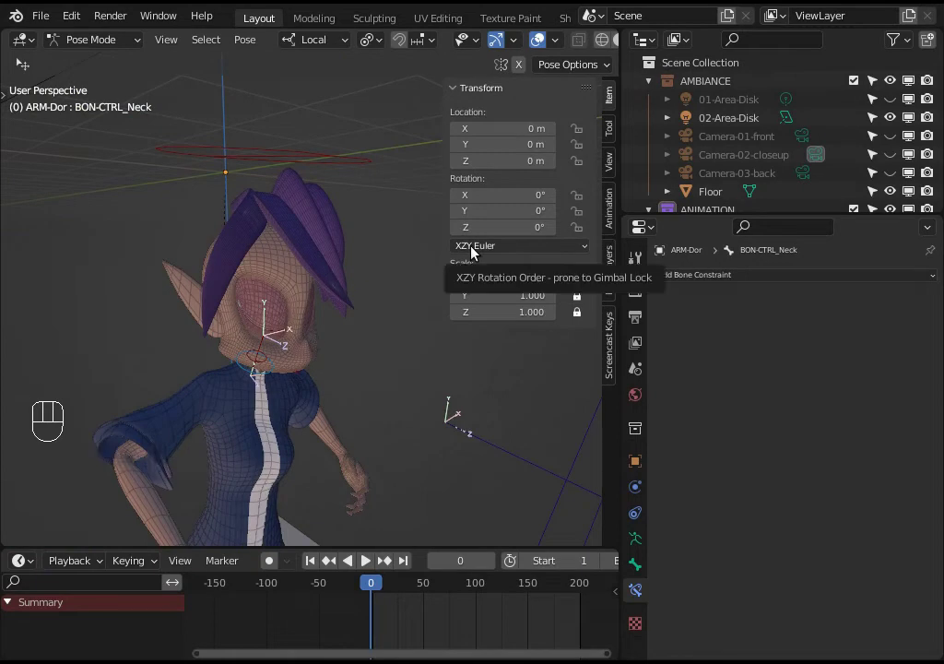
scroll(down, 3)
scroll(up, 3)
scroll(down, 3)
scroll(down, 3)
Step: Move BON-CTRL_Head-Track to several positions around the head, checking the head follows each time
click(380, 369)
key(g)
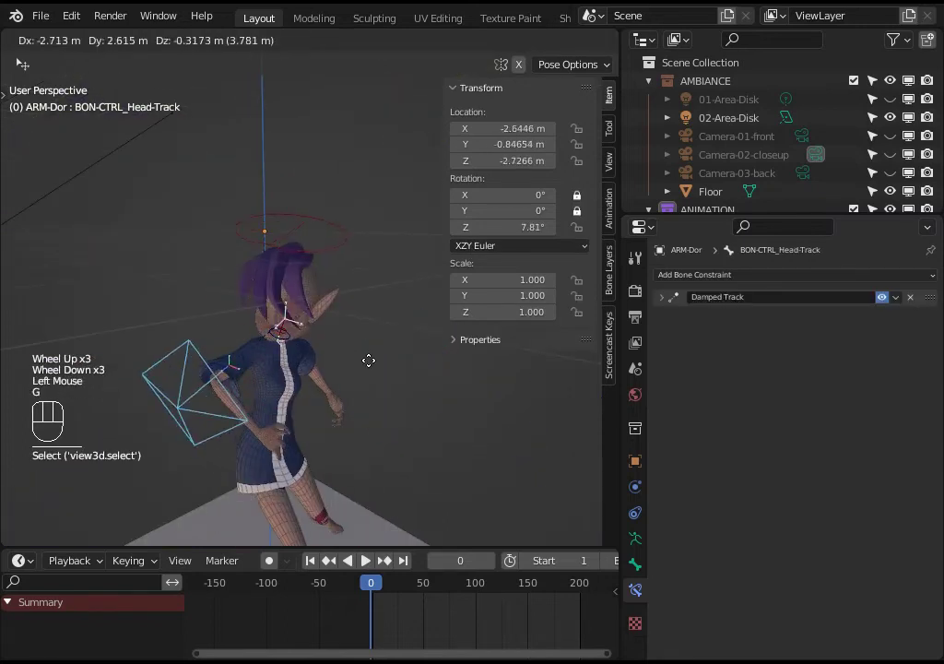
drag(262, 387, 168, 393)
key(g)
drag(215, 391, 132, 405)
key(g)
key(g)
drag(227, 405, 201, 397)
key(g)
key(g)
middle_click(198, 391)
key(g)
key(g)
drag(236, 382, 255, 378)
key(g)
middle_click(210, 385)
key(g)
drag(334, 384, 272, 405)
key(g)
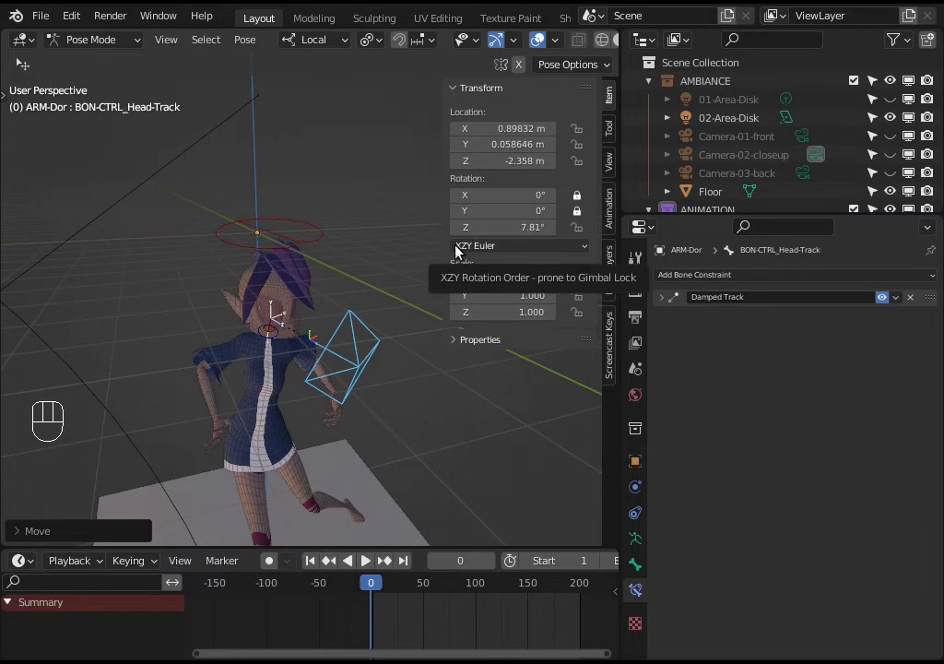
Step: From a new viewing angle, move the head-track control again and confirm the head keeps tracking it
drag(352, 349, 382, 342)
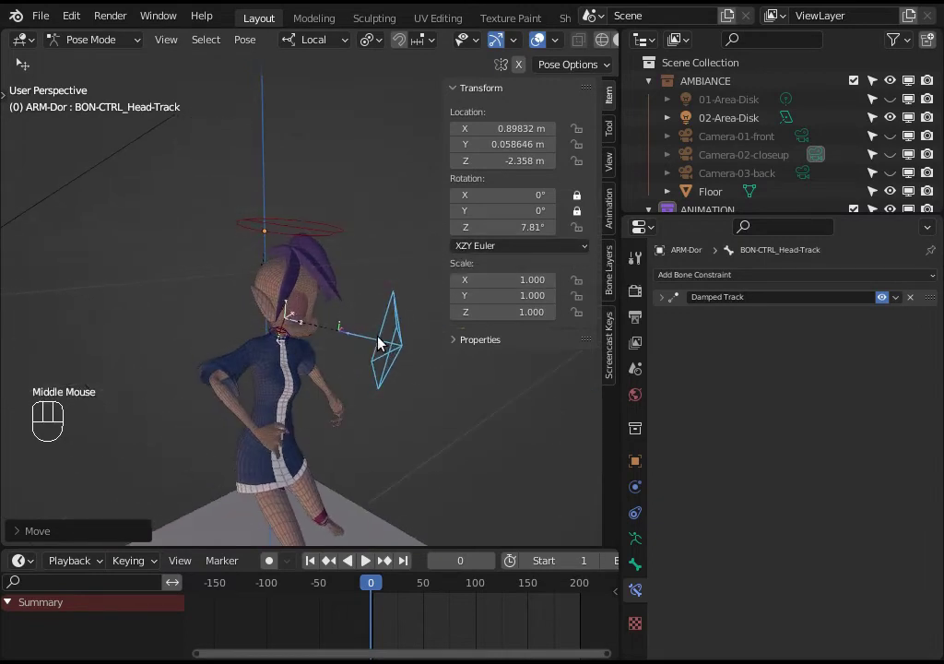
key(g)
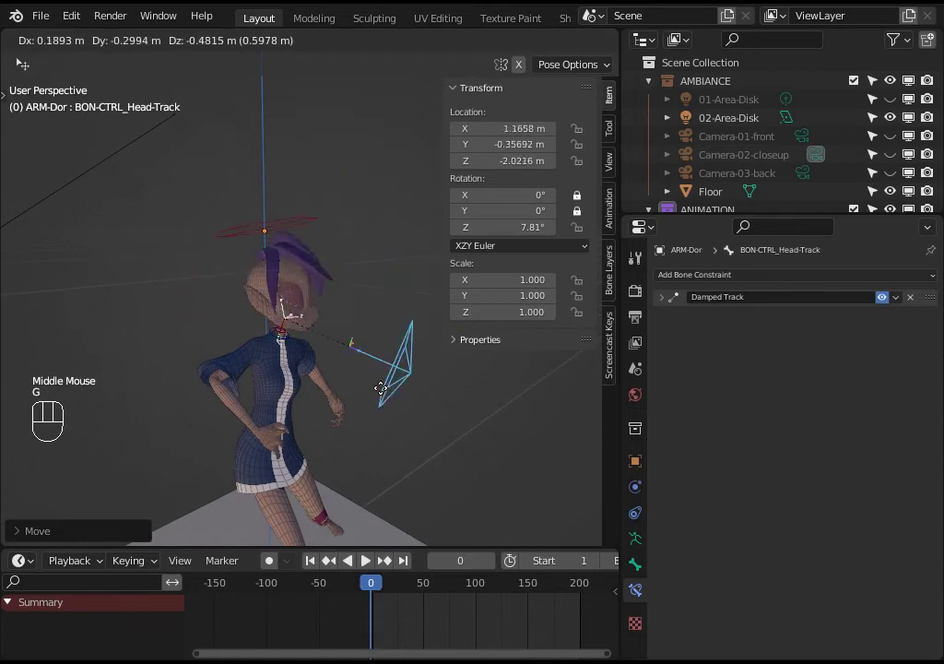
key(g)
scroll(up, 3)
middle_click(359, 320)
key(g)
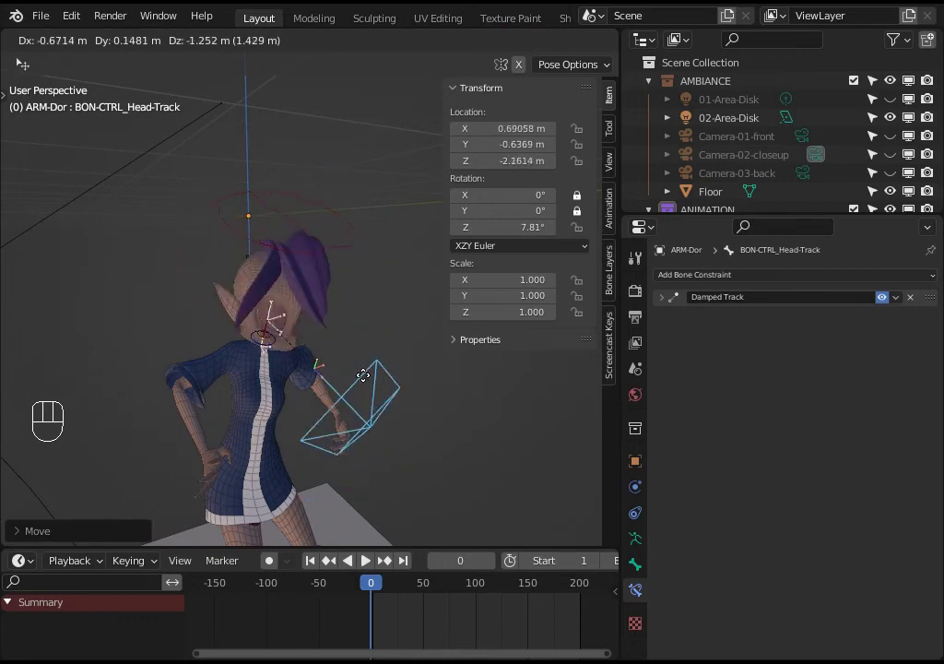
scroll(up, 3)
drag(365, 332, 344, 360)
drag(260, 334, 309, 331)
Step: Spin the head-track control on its local Z axis and nudge it, watching the head turn with it
key(r)
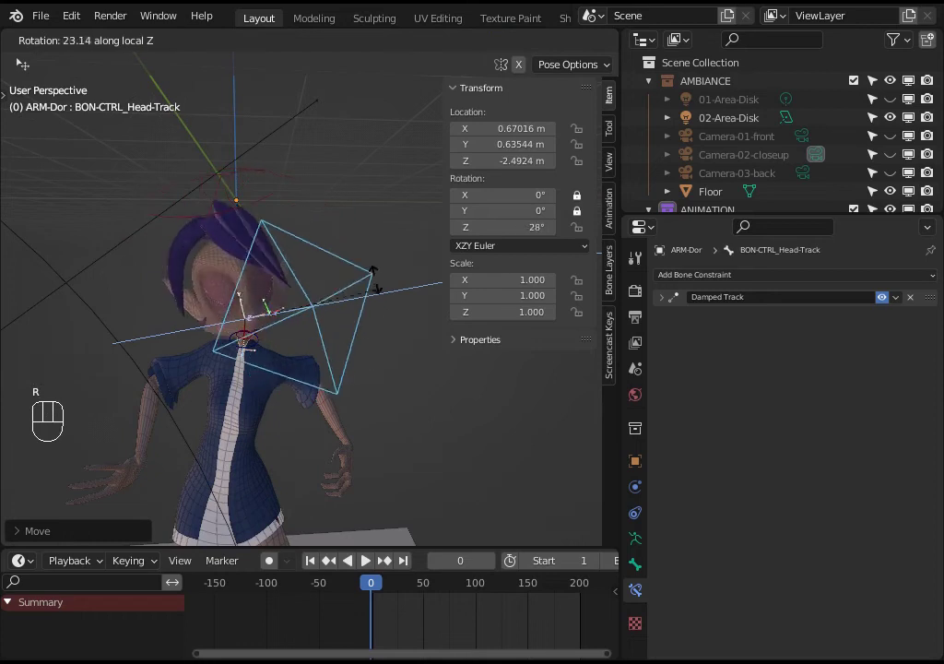
key(r)
key(r)
key(g)
key(g)
drag(277, 373, 390, 314)
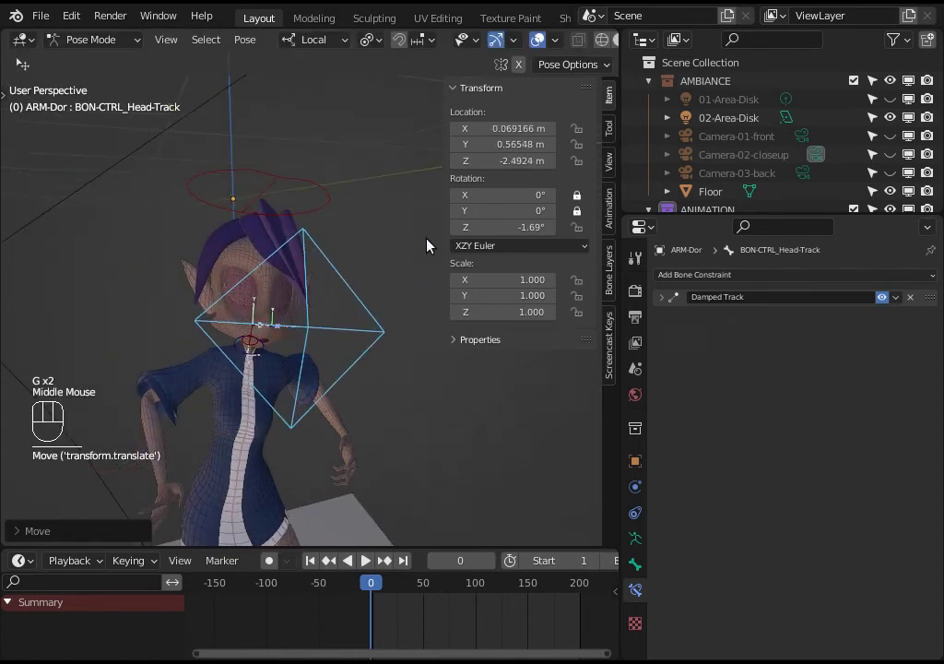
middle_click(360, 336)
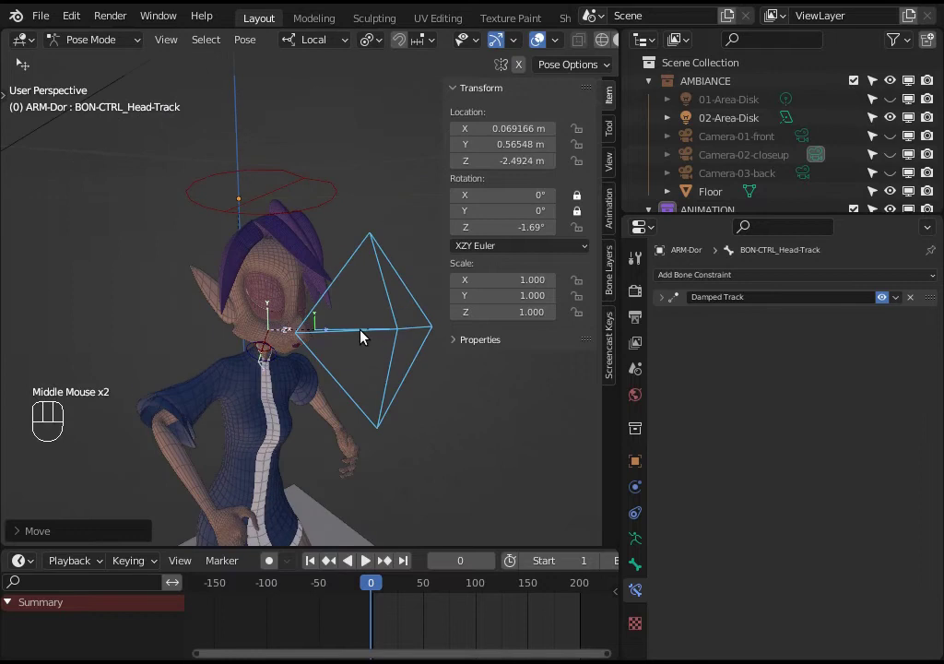
key(ctrl+shift+alt+super+r)
Step: Select BON-LIMB_Head and expand its Copy Rotation constraint targeting BON-CTRL_Head-Track
click(455, 370)
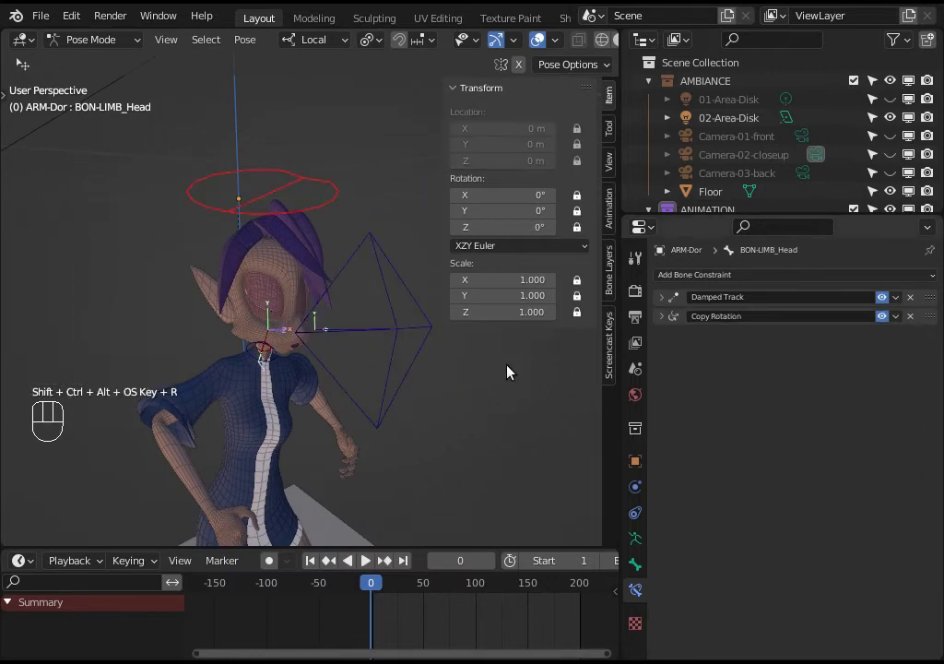
click(663, 323)
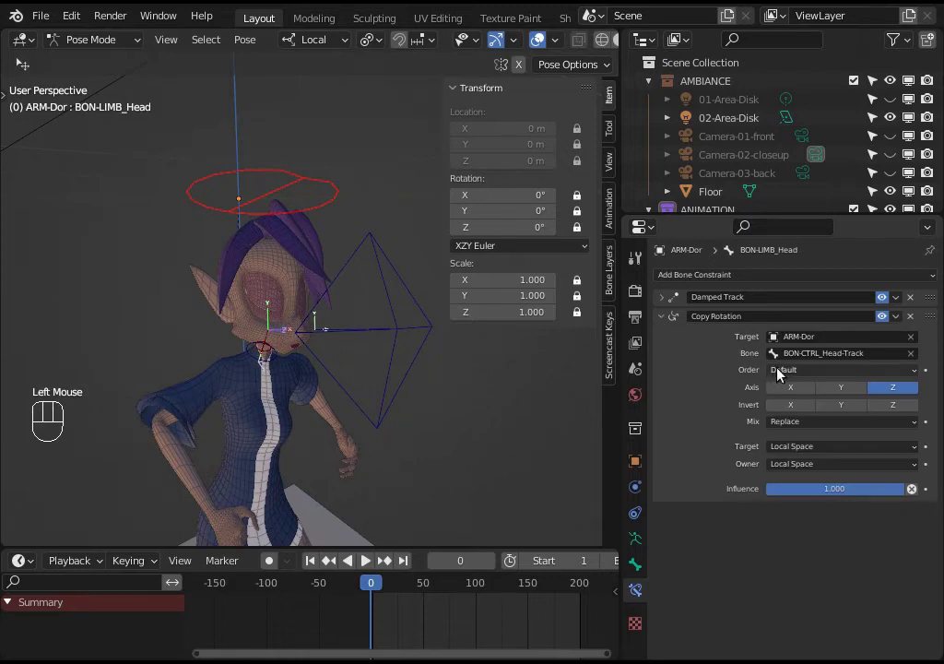
click(787, 373)
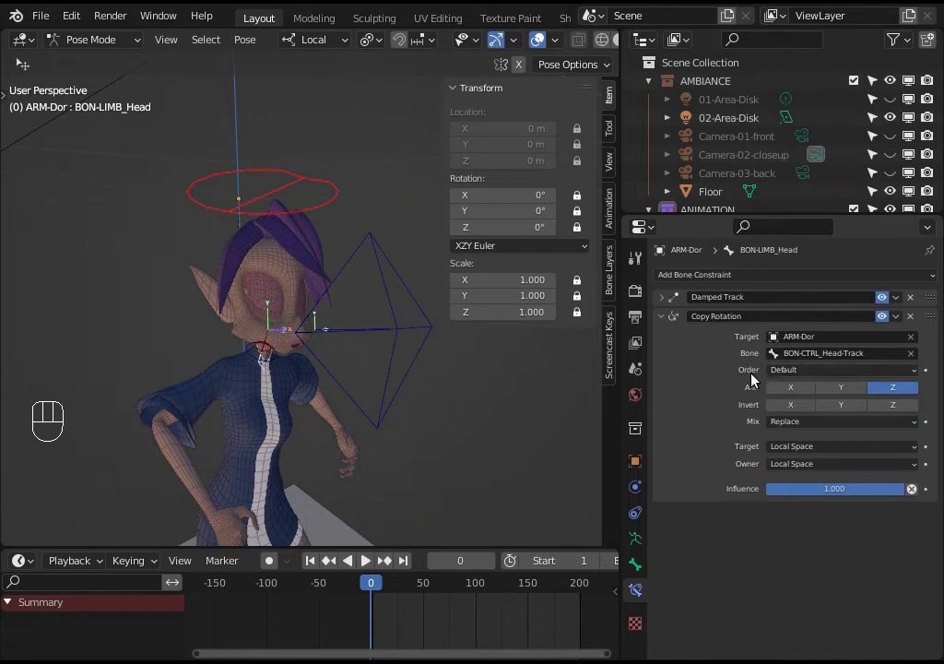
drag(785, 375, 798, 372)
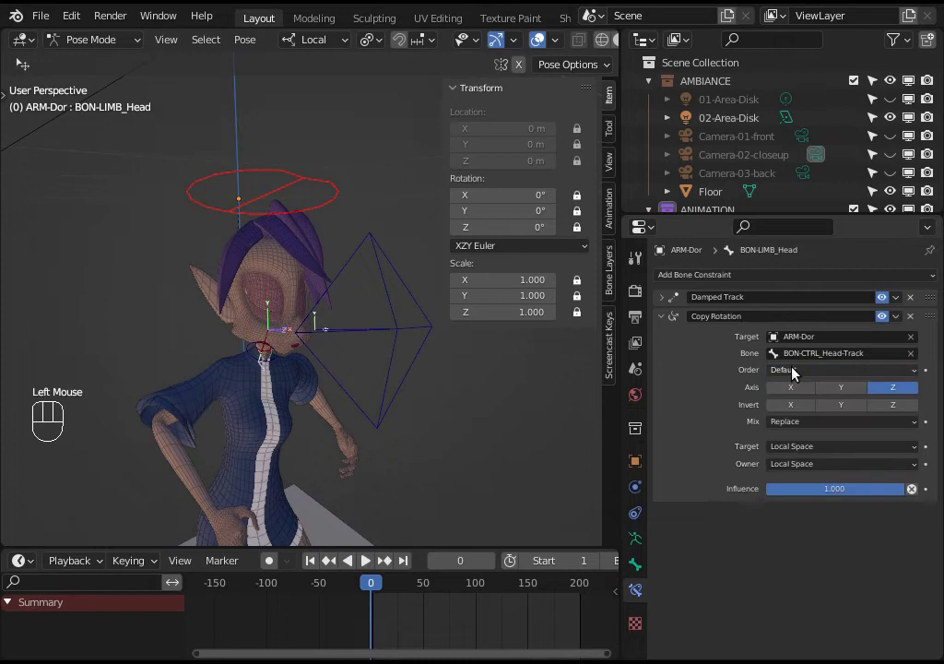
click(805, 375)
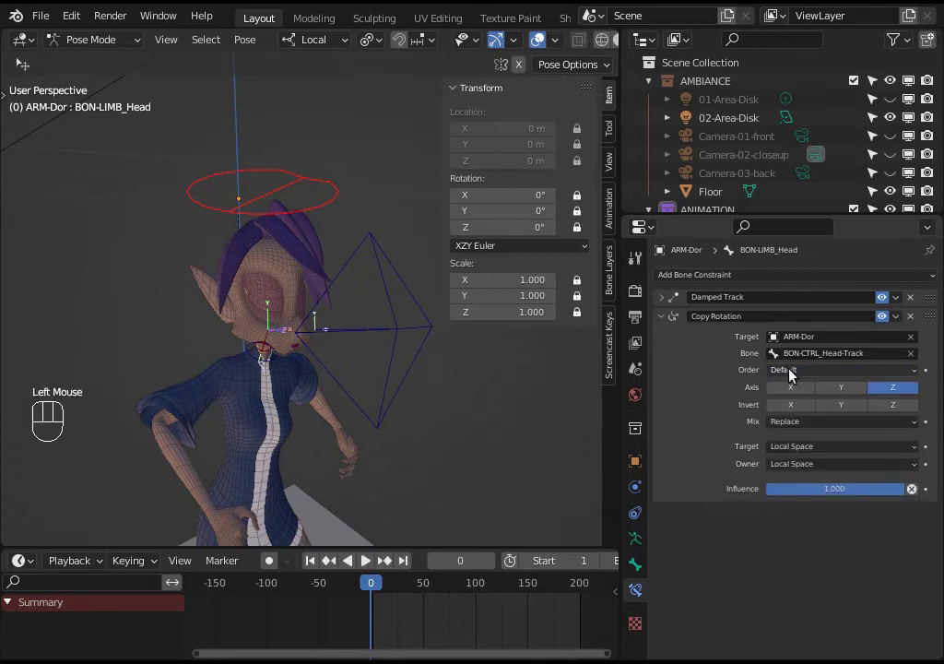
Step: Review the Copy Rotation settings: Z axis only, local space, then reselect the head-track control
click(805, 373)
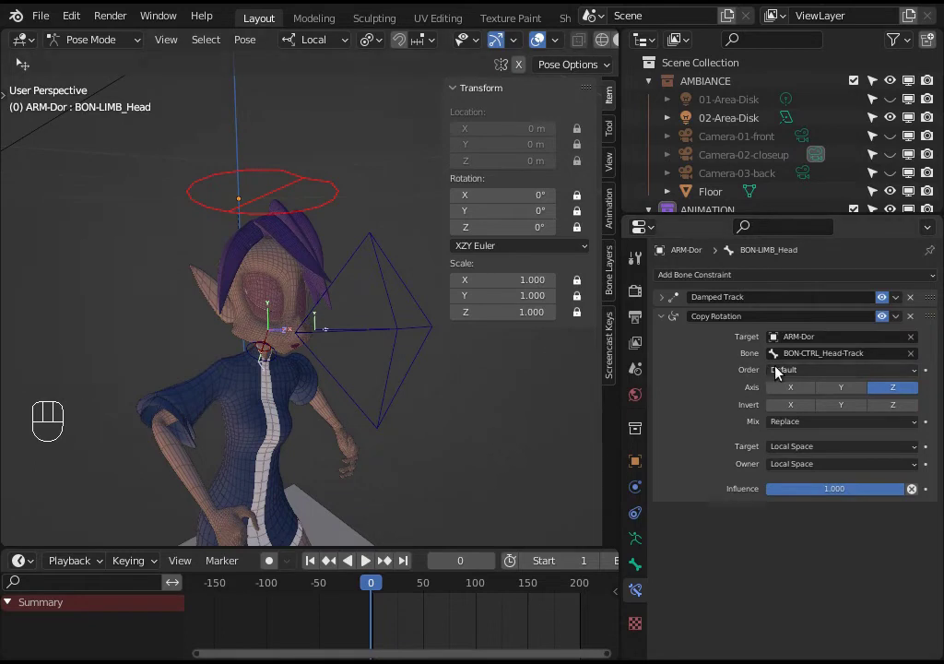
click(781, 371)
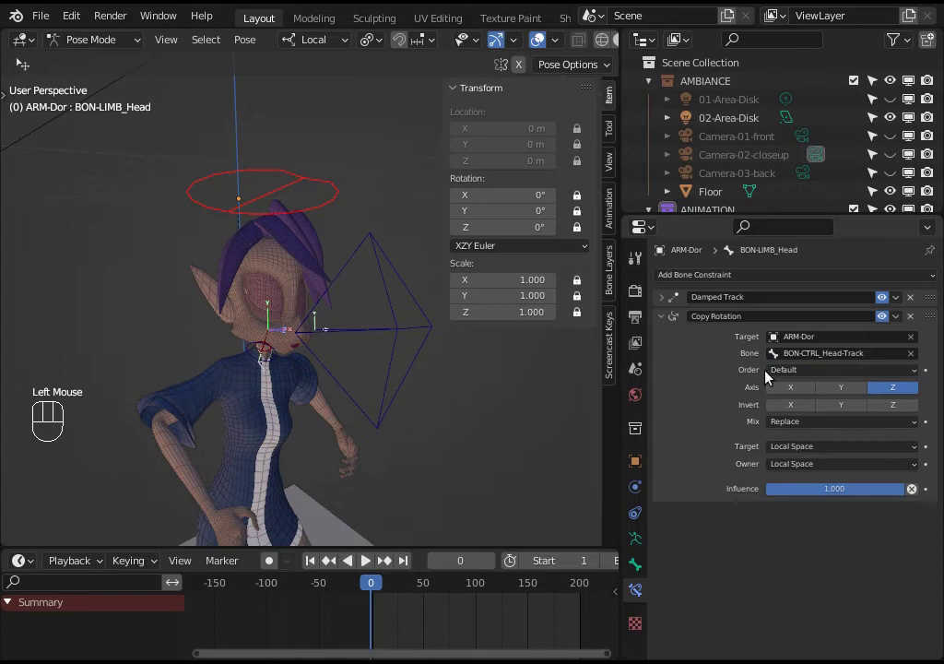
click(780, 375)
click(792, 375)
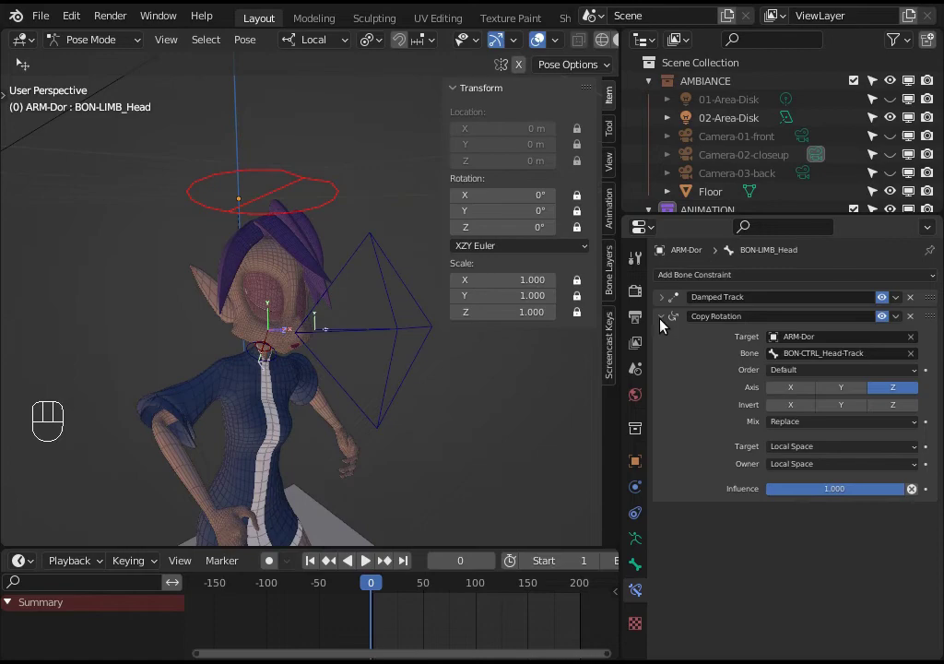
key(ctrl+shift+alt+super+r)
drag(369, 150, 393, 201)
middle_click(345, 210)
scroll(down, 3)
key(n)
click(364, 296)
key(g)
drag(295, 226, 366, 247)
middle_click(369, 260)
click(659, 304)
click(295, 230)
click(539, 264)
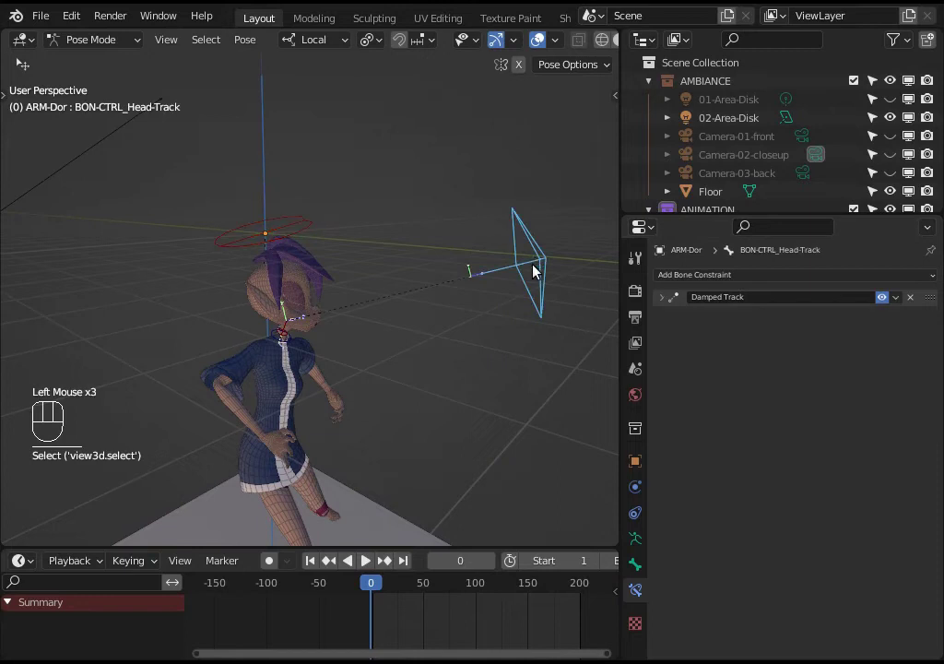
click(542, 276)
click(666, 297)
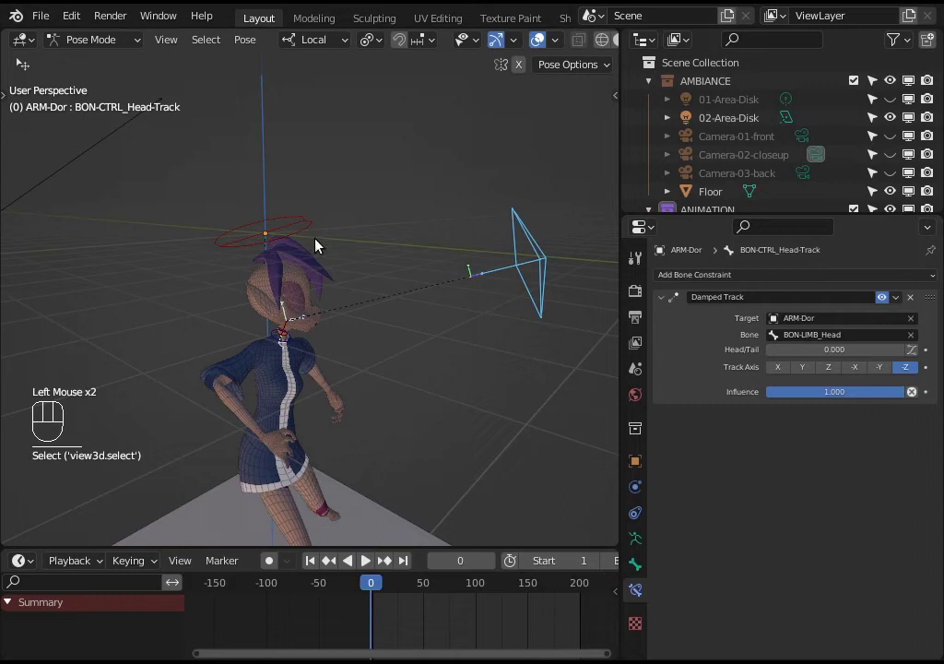
click(300, 225)
click(519, 265)
key(g)
key(g)
drag(301, 247, 317, 268)
drag(578, 299, 570, 323)
key(g)
key(g)
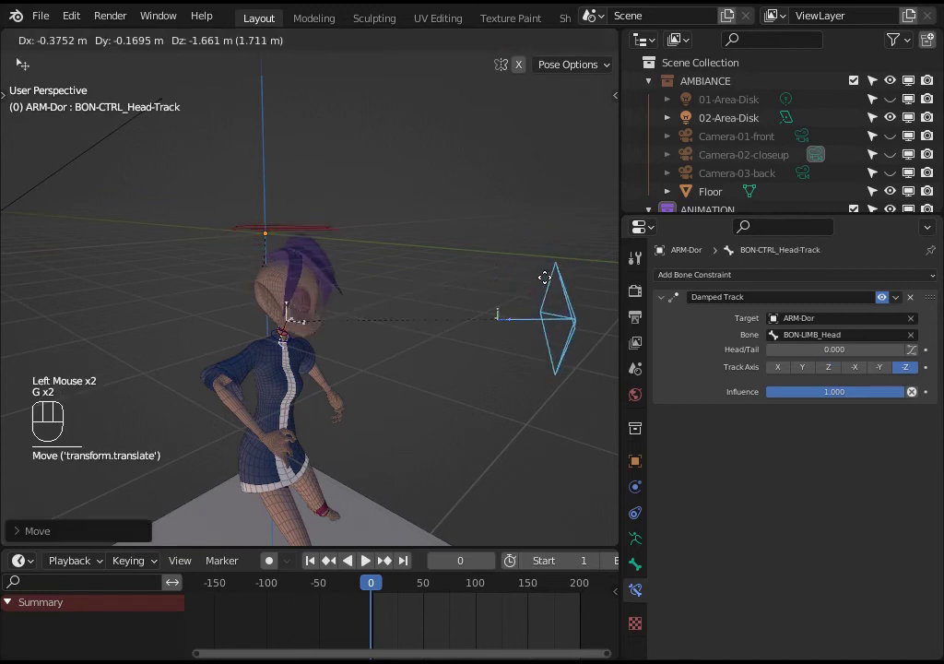
click(273, 228)
drag(567, 240, 570, 256)
key(g)
key(g)
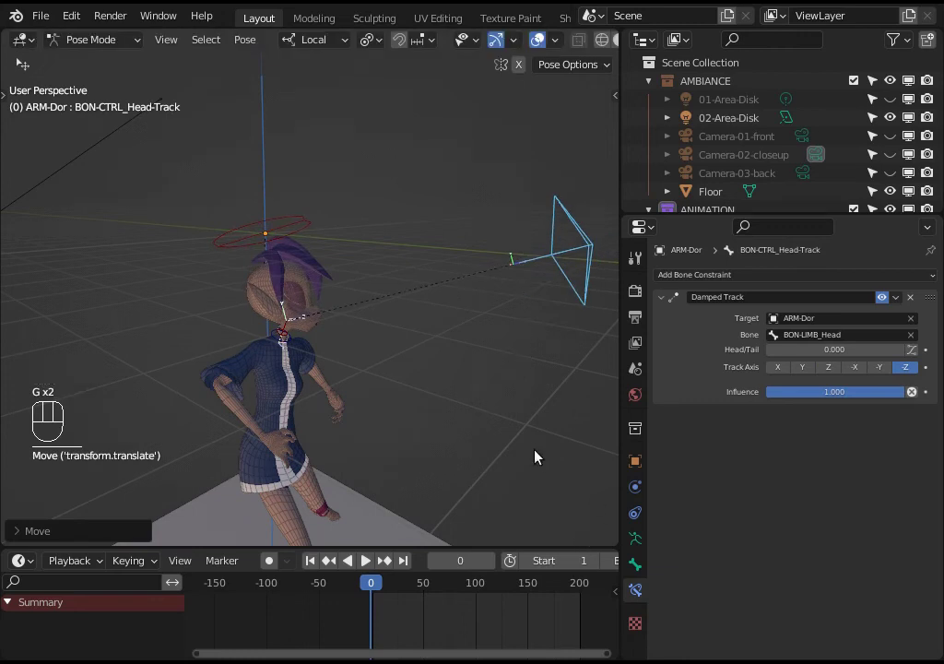
key(g)
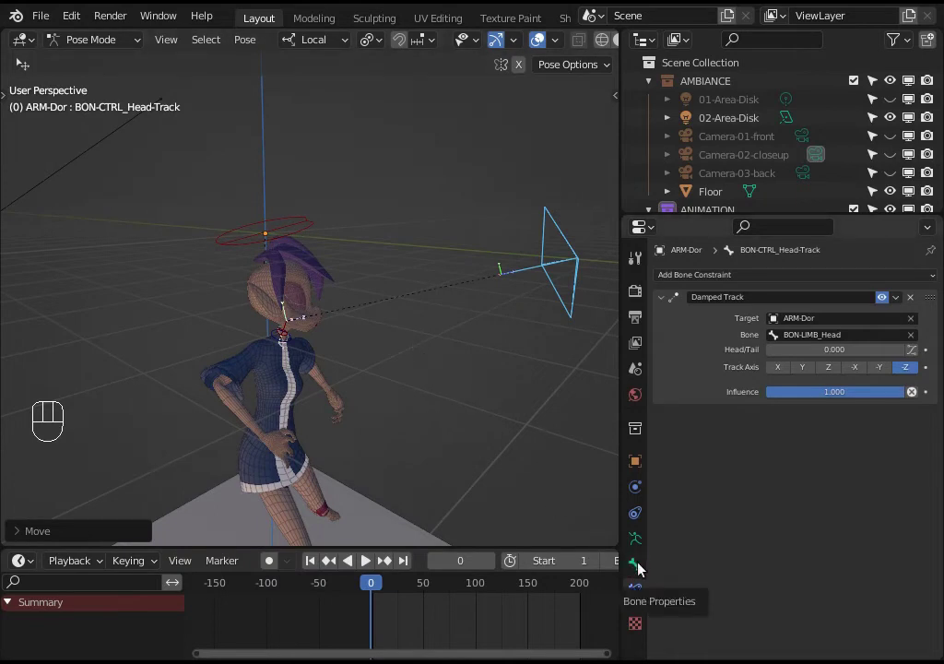
Step: Scroll the Bone Properties to the Viewport Display > Custom Shape section for the head-track control
drag(663, 566, 673, 565)
scroll(down, 3)
scroll(down, 3)
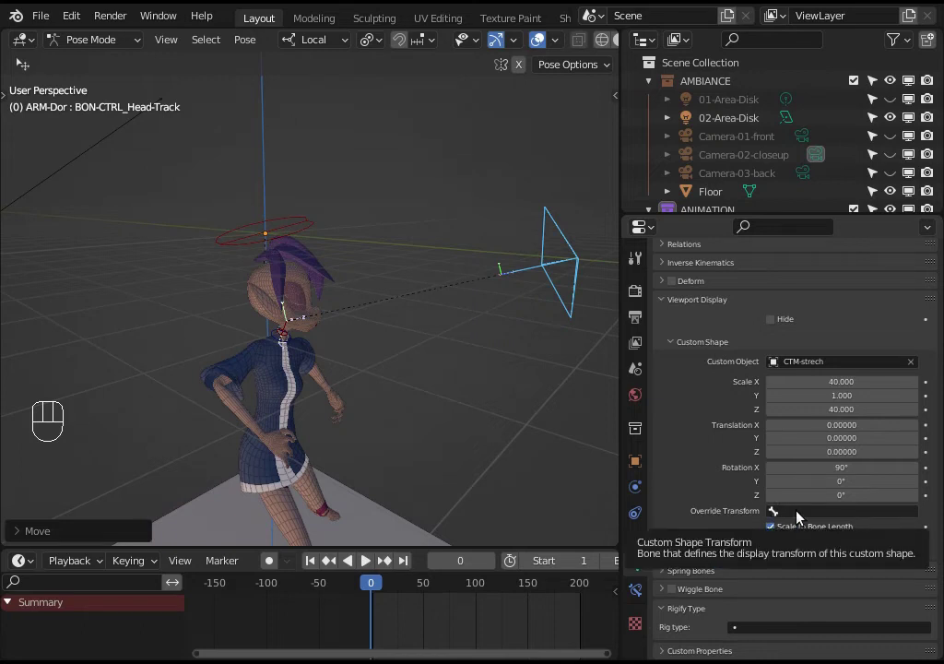
drag(802, 515, 567, 310)
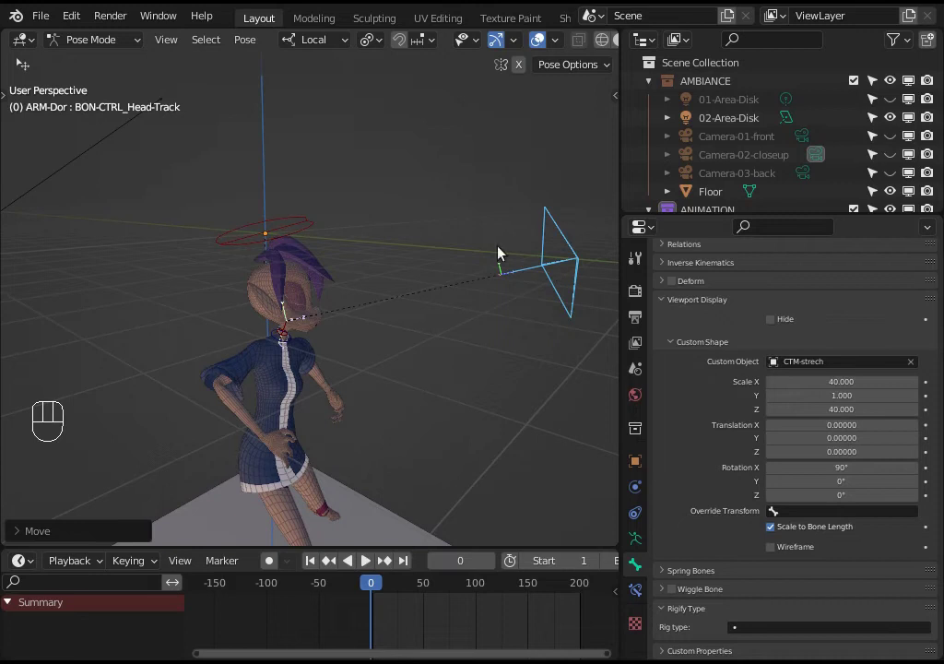
drag(587, 288, 675, 378)
Step: Set the custom shape's Override Transform to BON-LIMB_Head
click(805, 509)
drag(806, 517, 297, 394)
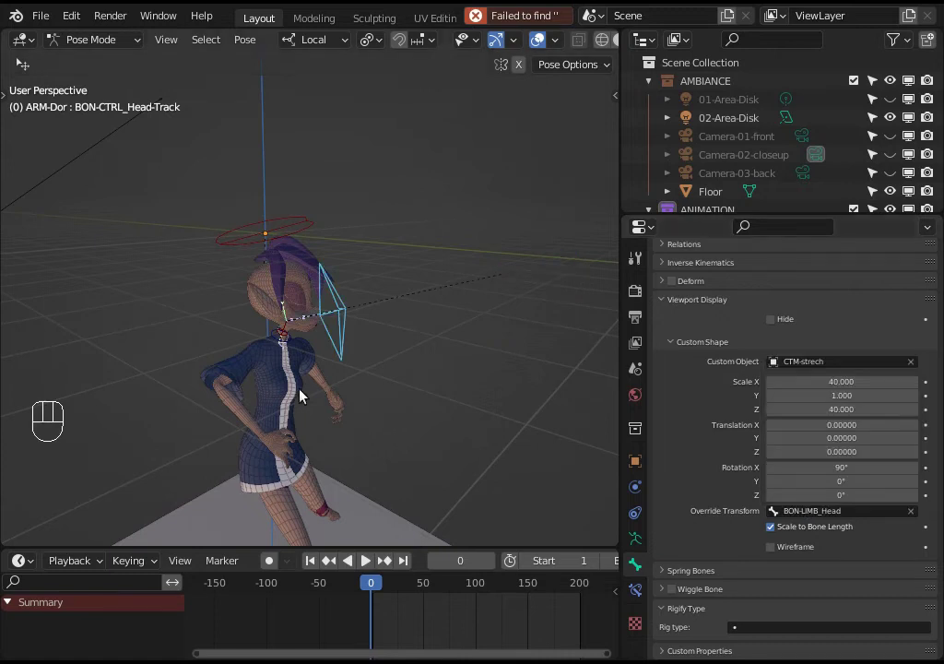
drag(307, 349, 299, 343)
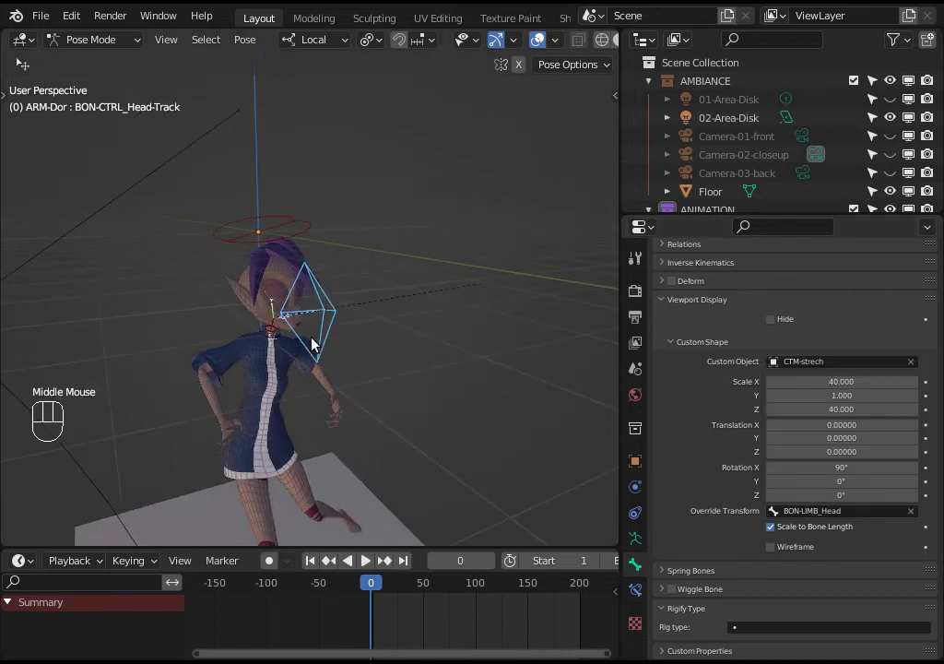
key(g)
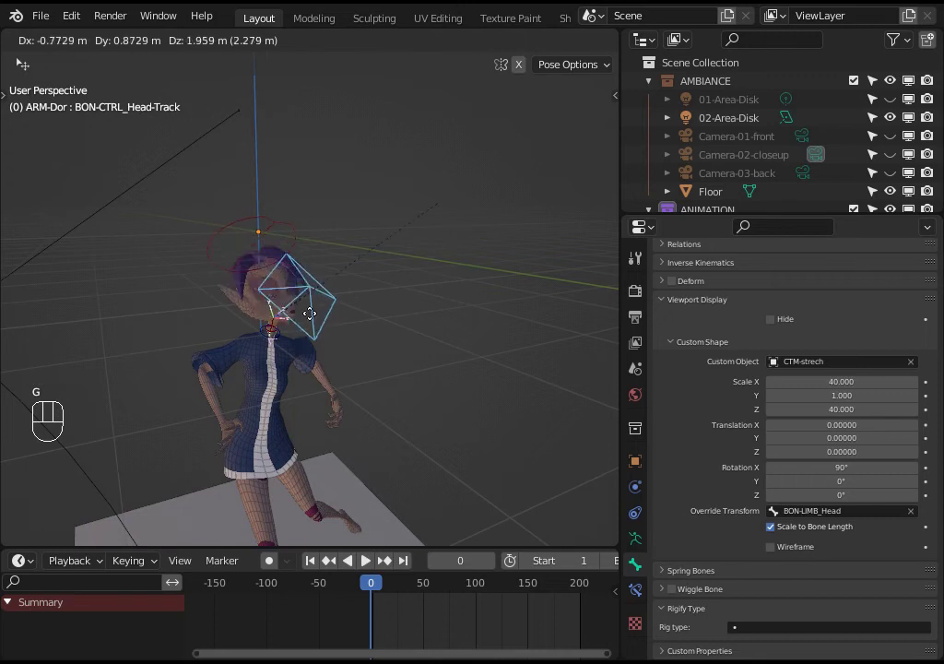
middle_click(358, 341)
key(g)
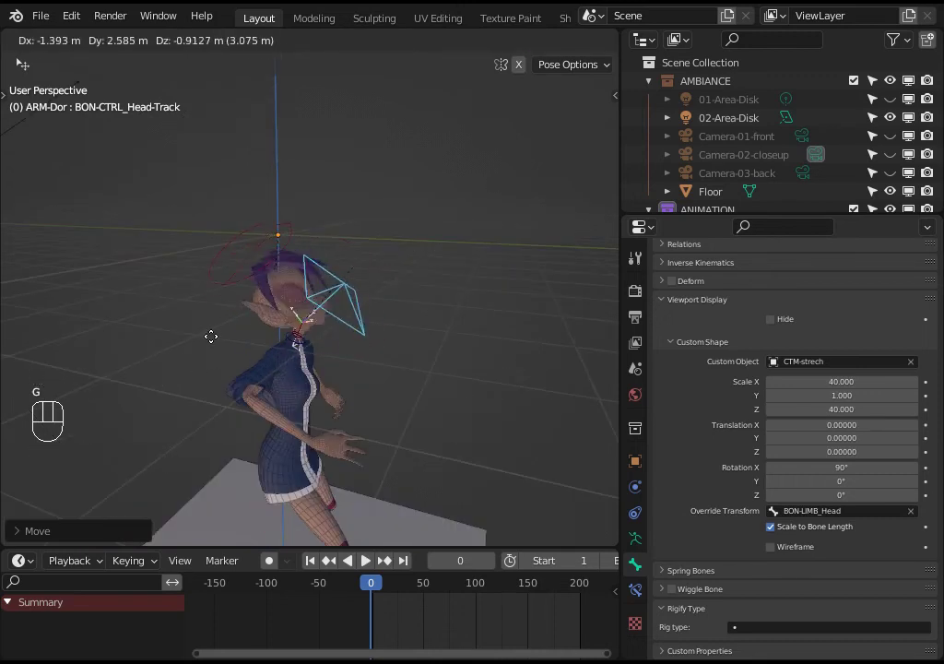
key(Tab)
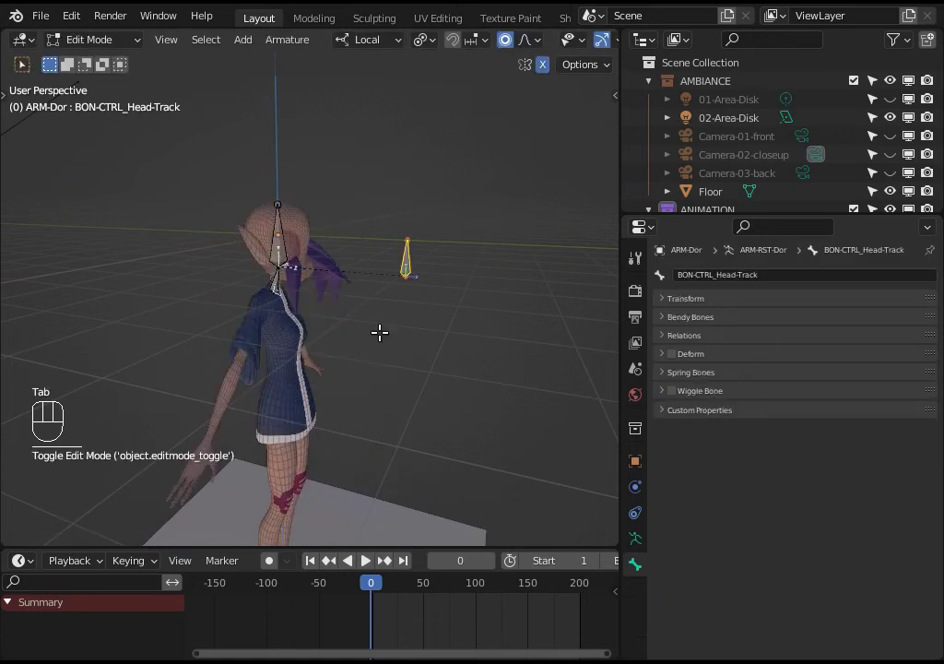
key(Tab)
drag(284, 361, 347, 330)
key(g)
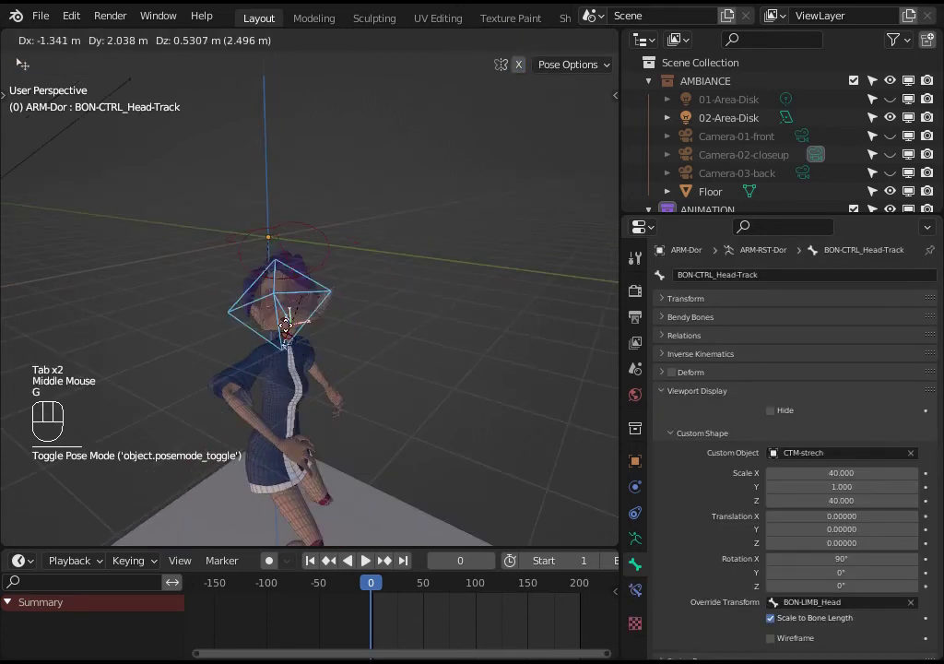
middle_click(361, 334)
key(g)
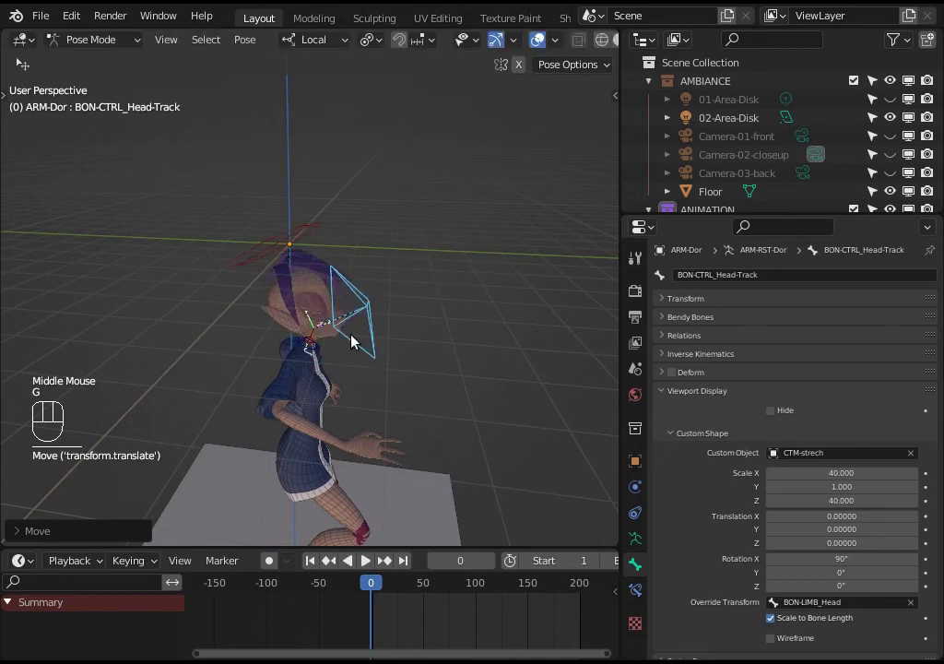
key(g)
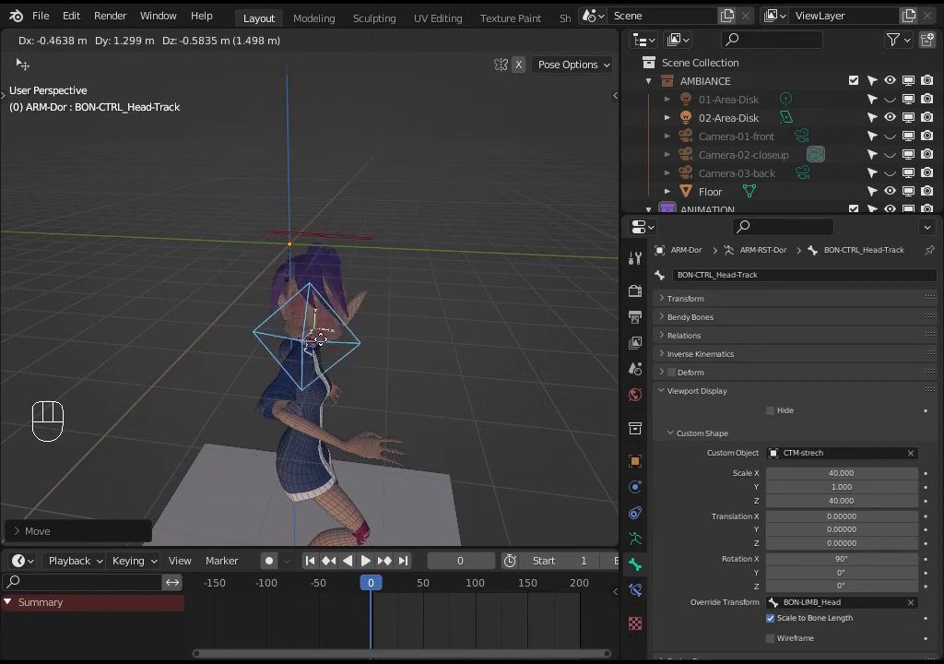
scroll(up, 3)
middle_click(353, 334)
key(Tab)
key(Tab)
key(Tab)
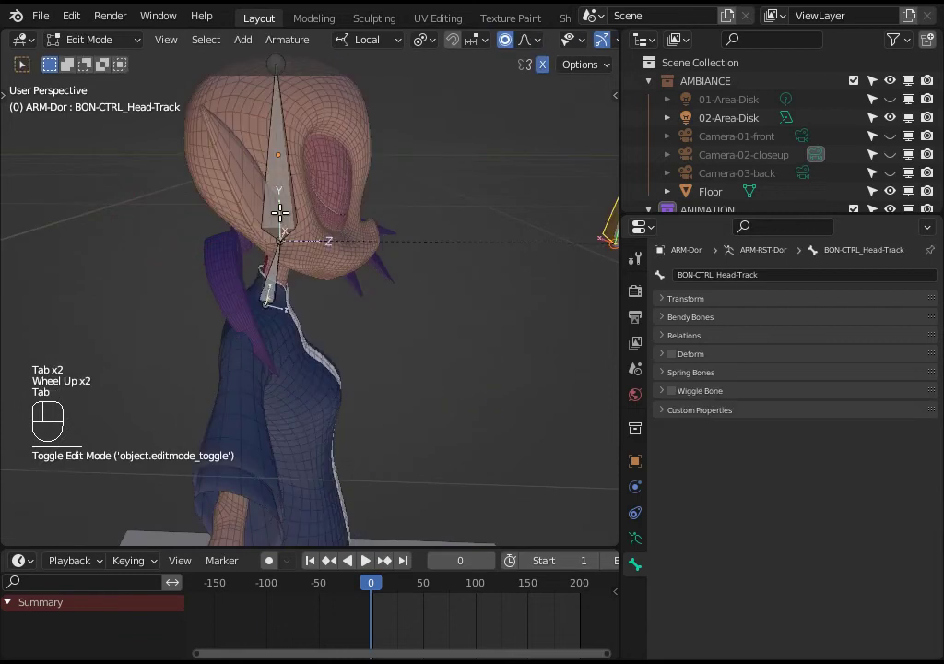
click(286, 195)
key(Tab)
scroll(down, 3)
click(403, 301)
scroll(down, 3)
drag(380, 344, 331, 339)
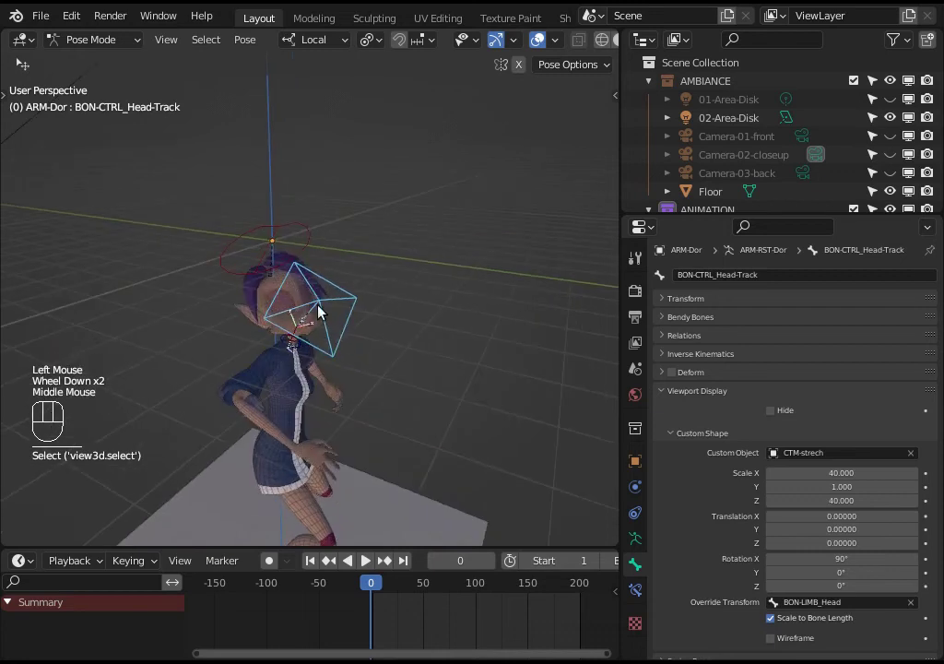
middle_click(347, 308)
scroll(up, 3)
key(g)
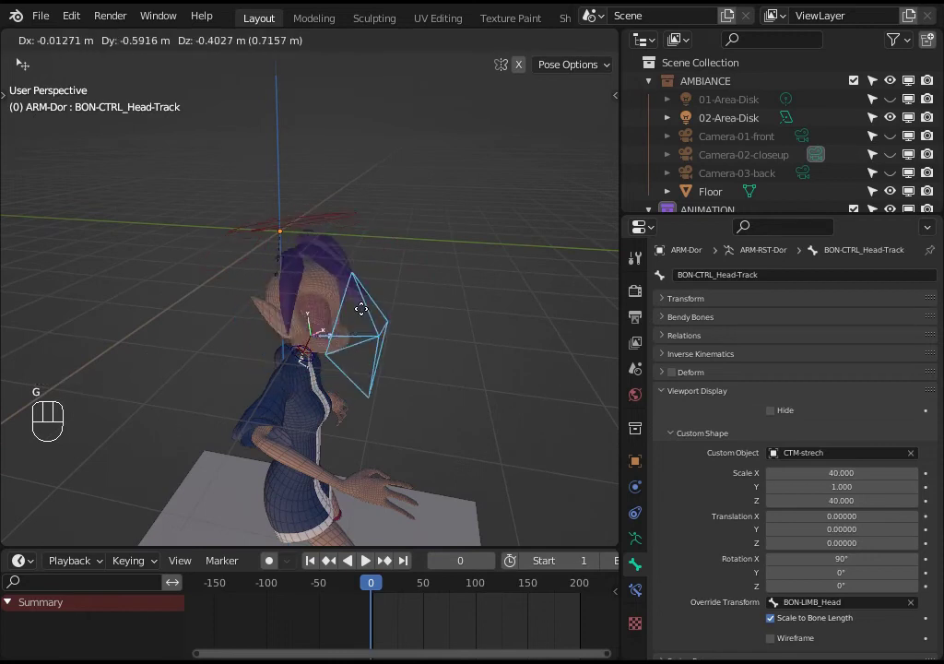
scroll(down, 3)
key(g)
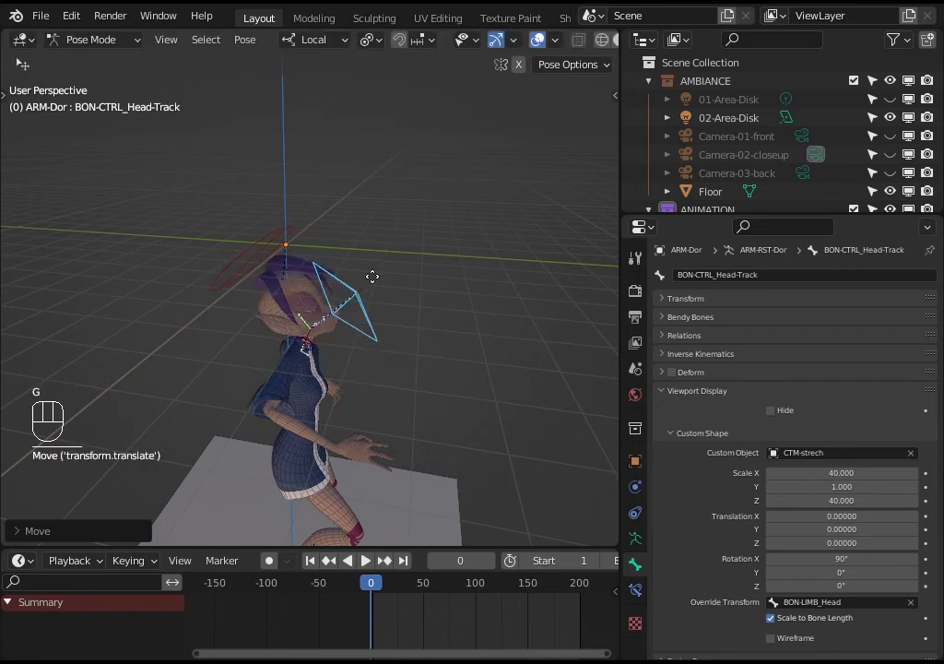
key(g)
drag(312, 339, 332, 343)
key(g)
middle_click(364, 326)
middle_click(422, 284)
key(g)
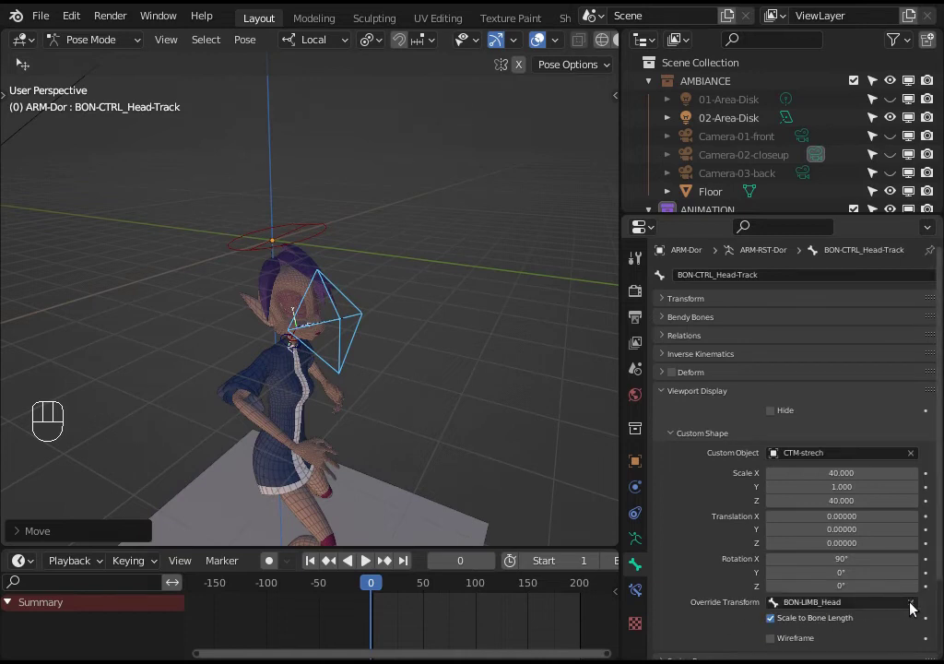
Step: Select the head-track control, review its constraints and test-rotate it before cancelling
key(ctrl+shift+alt+super+r)
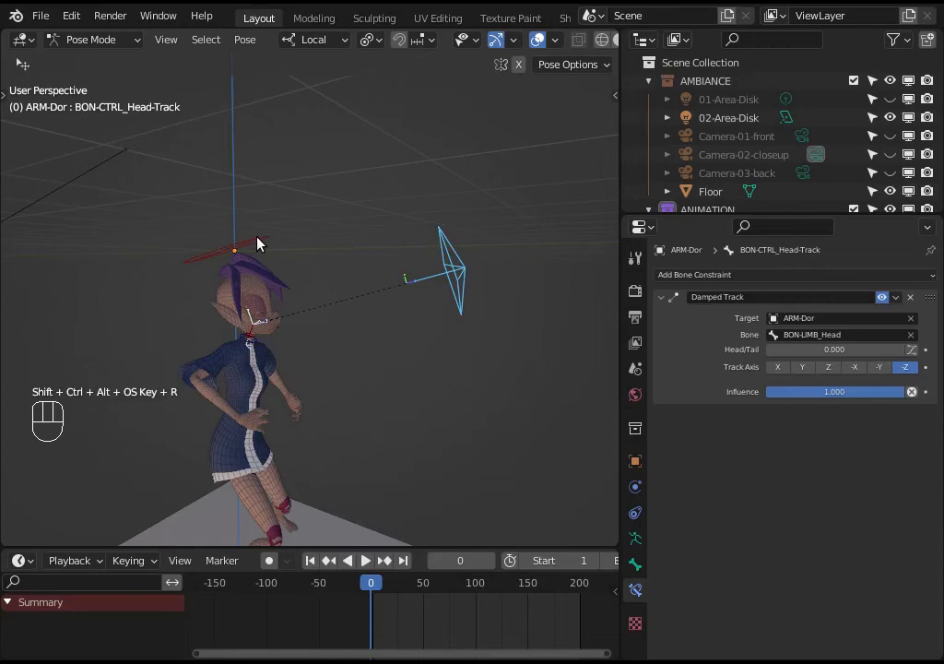
click(261, 242)
scroll(up, 3)
click(668, 419)
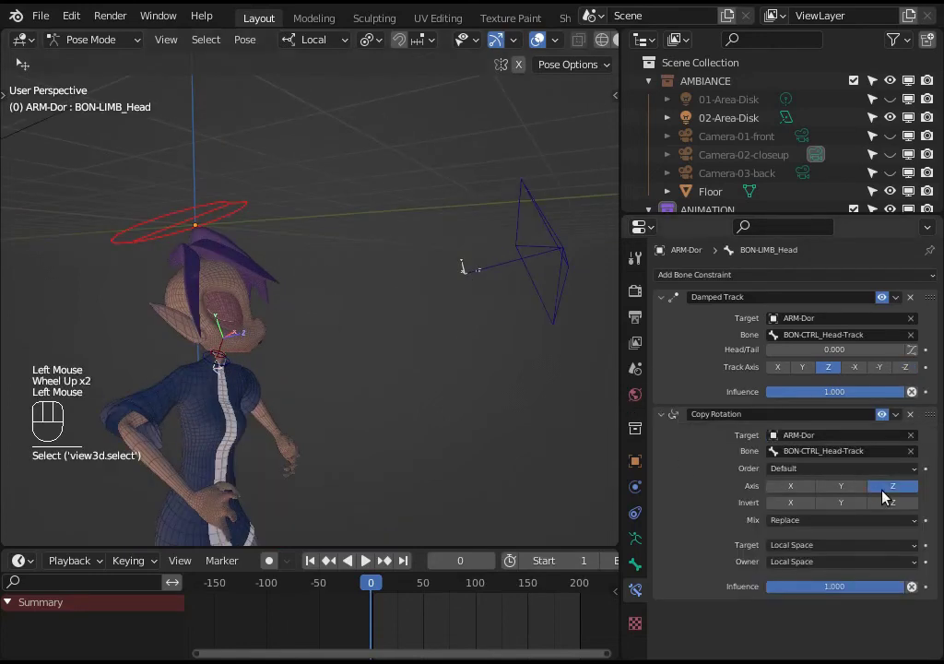
click(530, 277)
key(r)
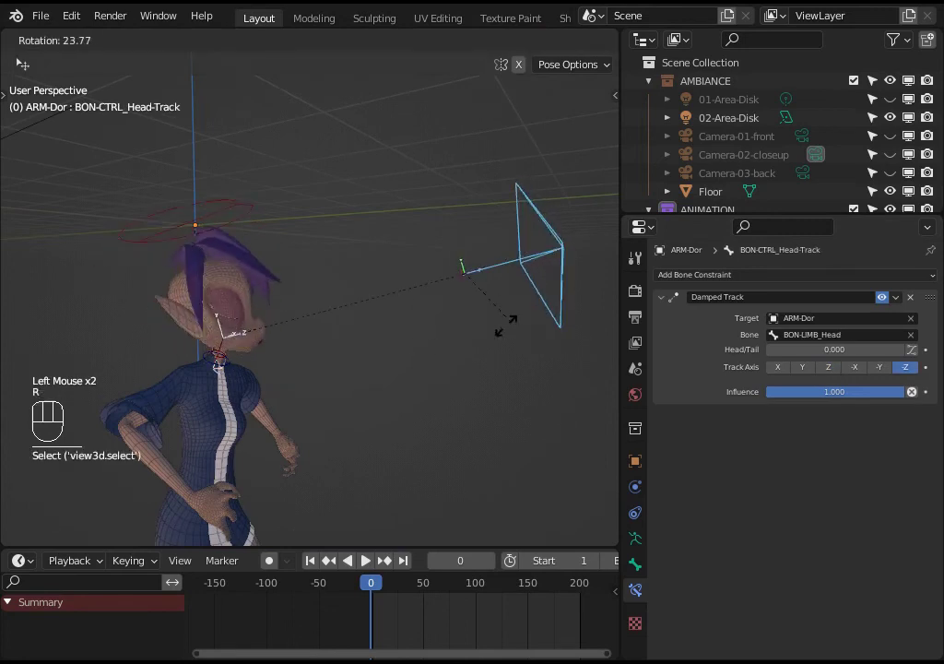
key(ctrl+shift+alt+super+r)
key(g)
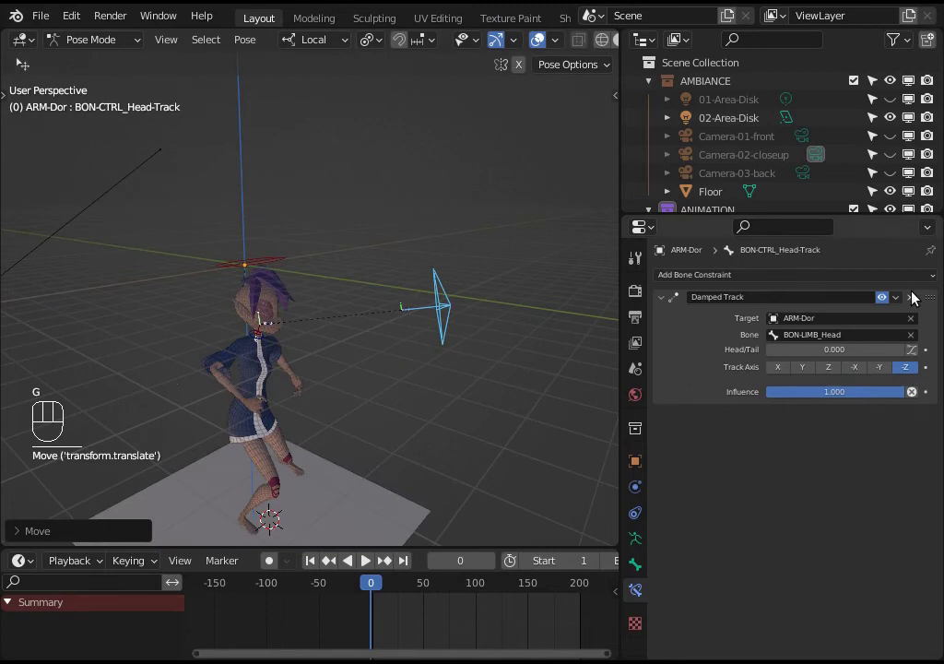
Step: Delete the Damped Track constraint from BON-CTRL_Head-Track, leaving it with no constraints
click(916, 303)
click(364, 283)
click(916, 303)
click(917, 302)
click(447, 340)
Step: Test-turn the control, then select BON-LIMB_Head and show its transform in the N sidebar
key(g)
key(r)
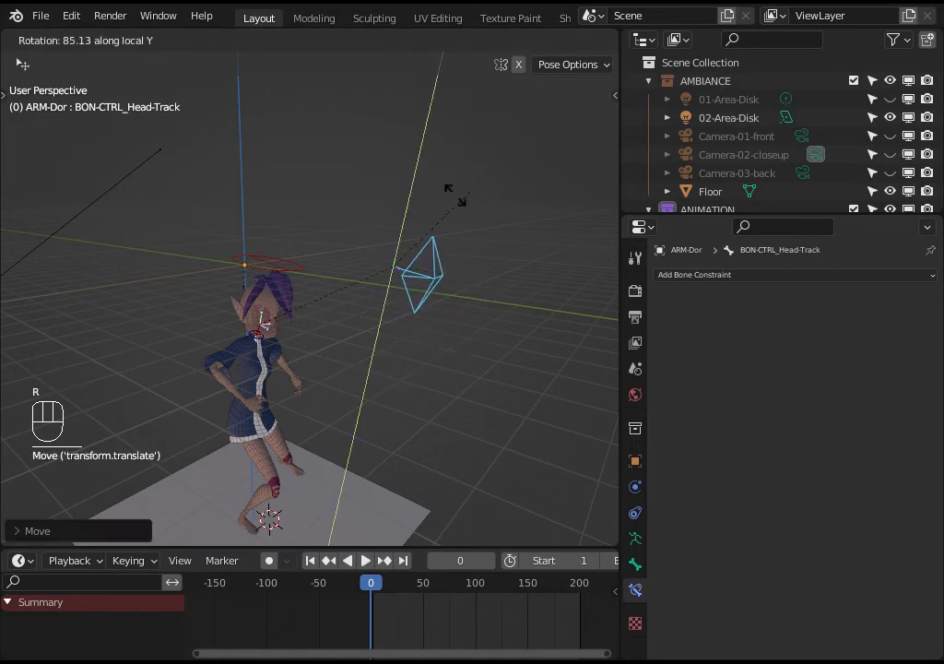
key(g)
click(307, 271)
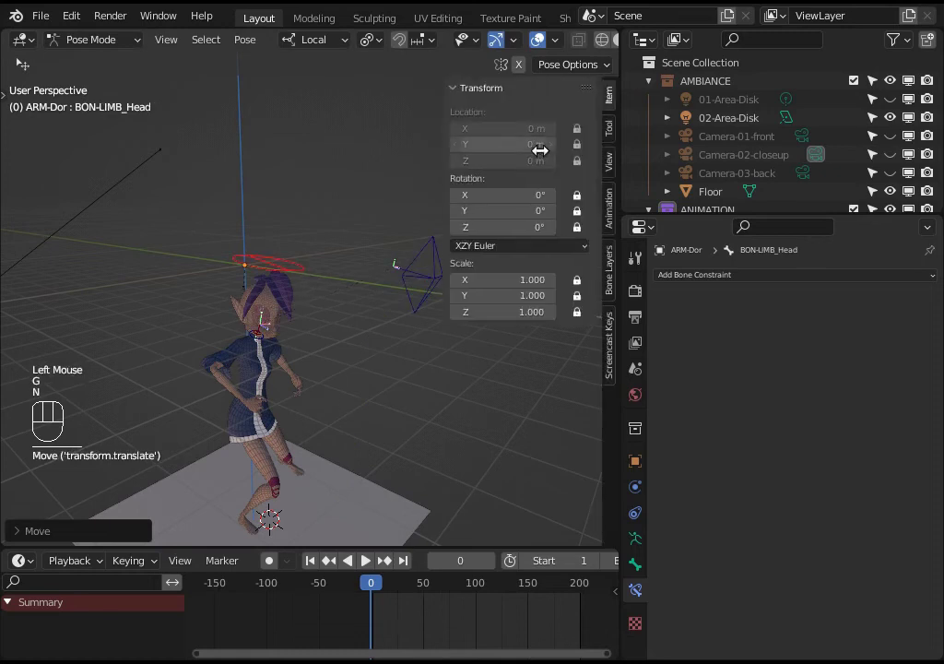
key(n)
drag(582, 134, 582, 162)
key(n)
scroll(up, 3)
Step: Rotate the head bone directly on local axes to show it now turns freely without the control
key(r)
key(r)
key(r)
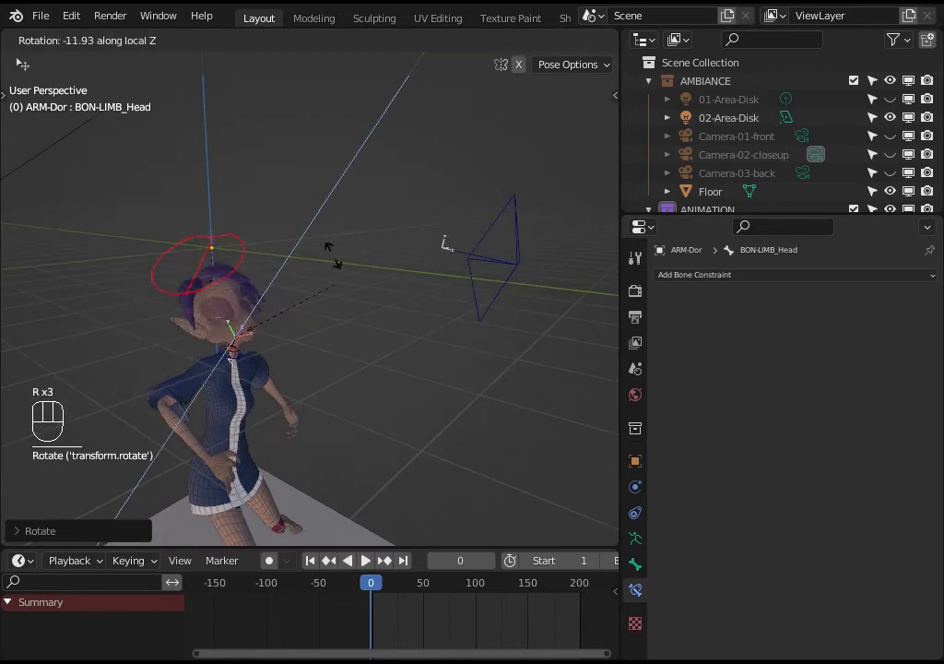
middle_click(310, 292)
key(r)
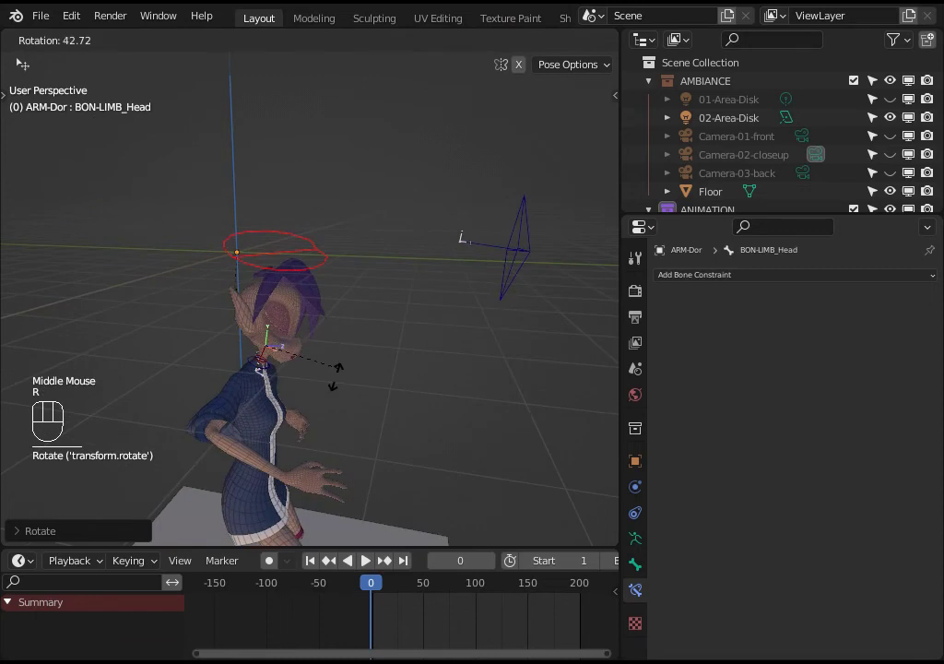
key(r)
drag(258, 332, 321, 340)
key(r)
drag(306, 338, 266, 292)
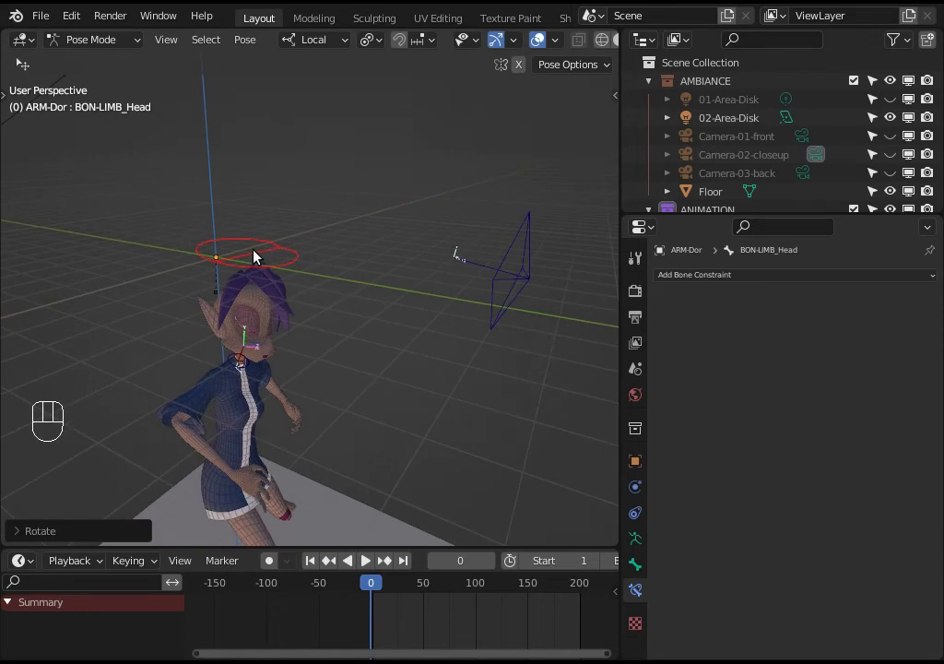
Step: Keep test-turning the head bone on single axes, ending at rotation W 0.985, X -0.167
key(n)
drag(504, 254, 425, 269)
key(r)
key(r)
key(g)
drag(268, 322, 322, 325)
key(r)
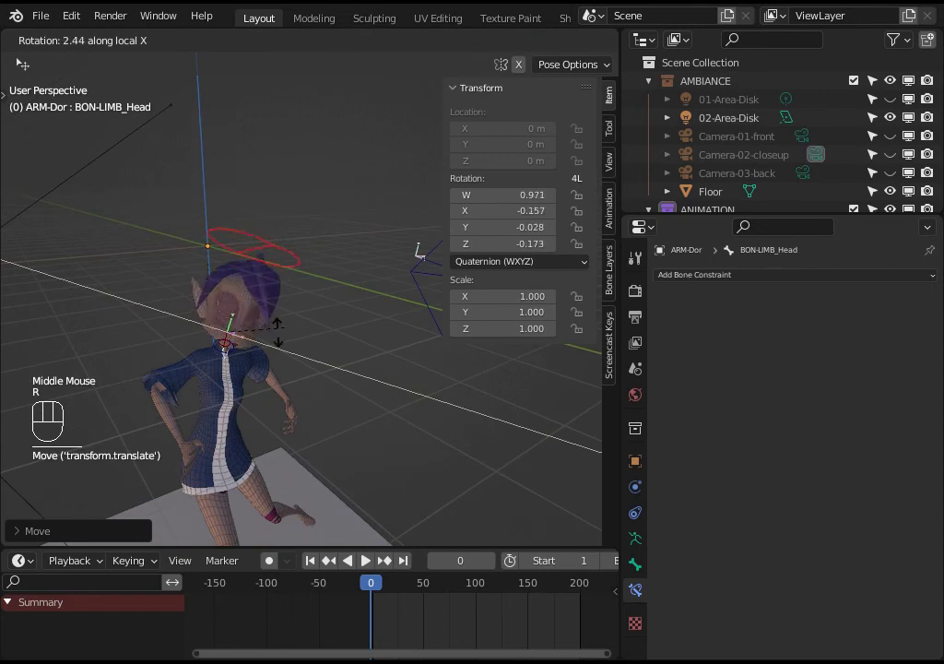
key(r)
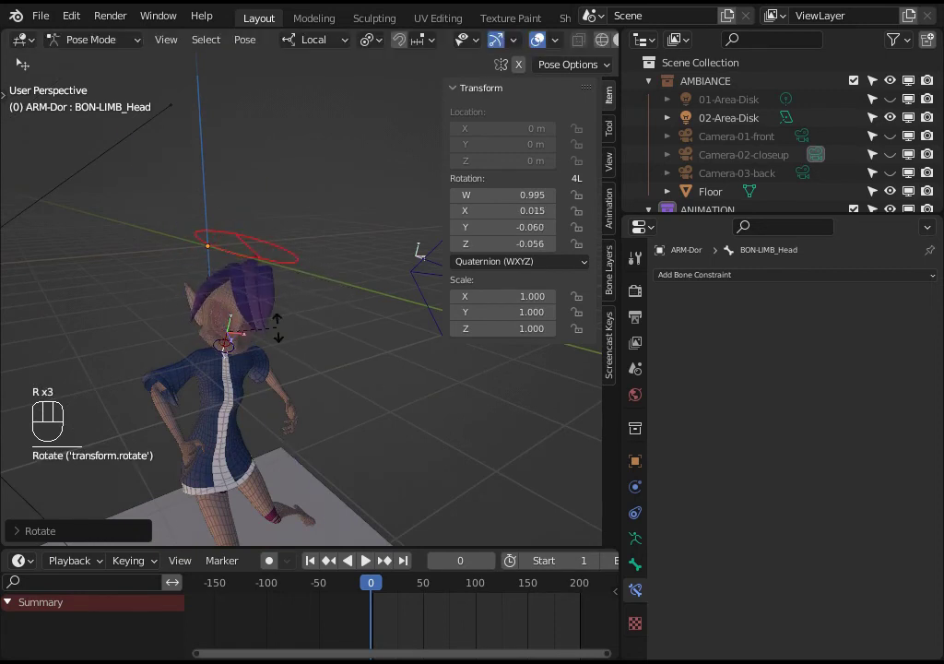
key(r)
middle_click(323, 313)
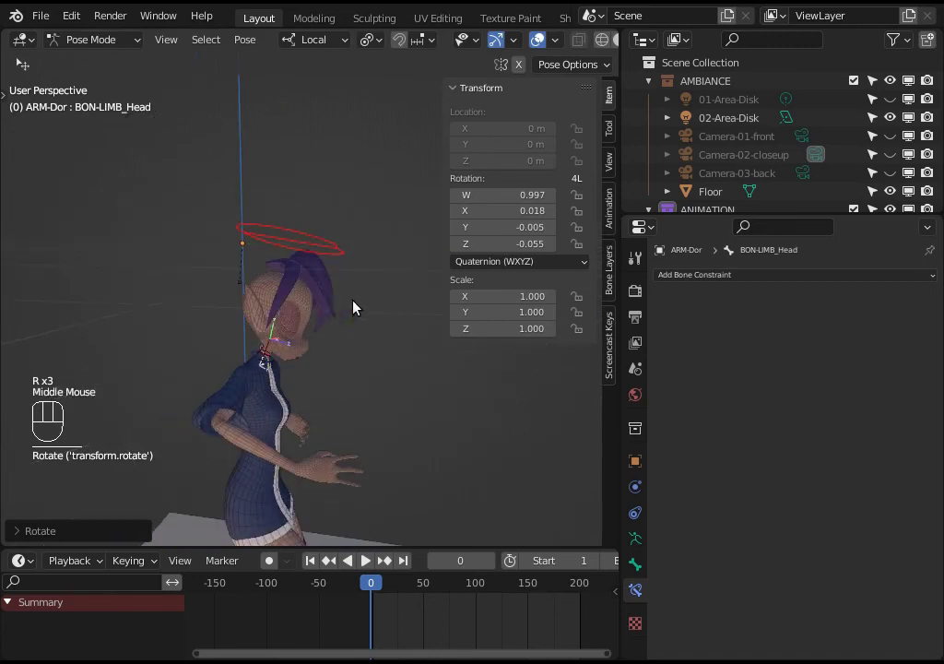
key(r)
middle_click(287, 298)
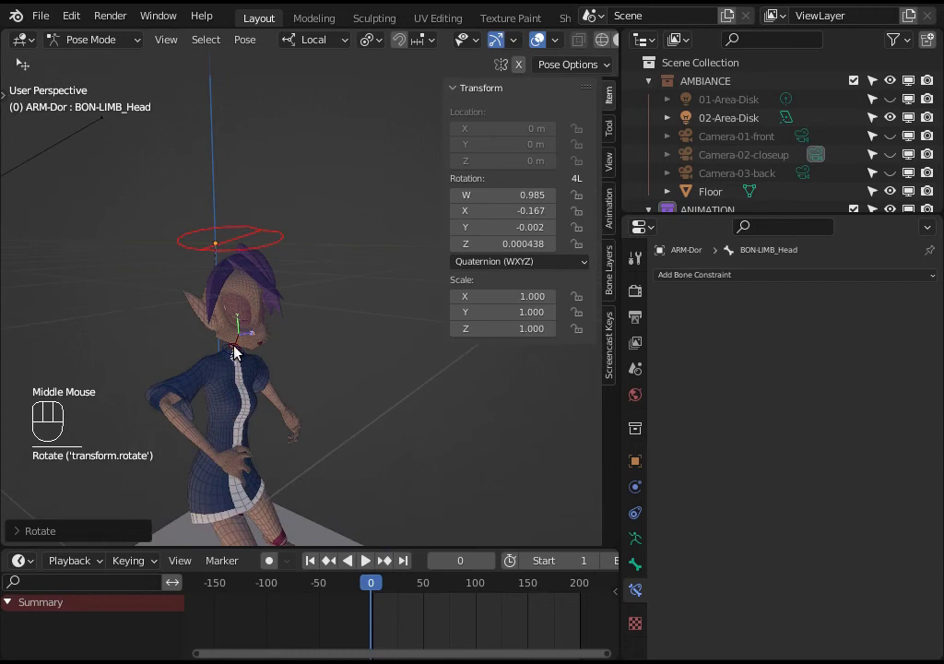
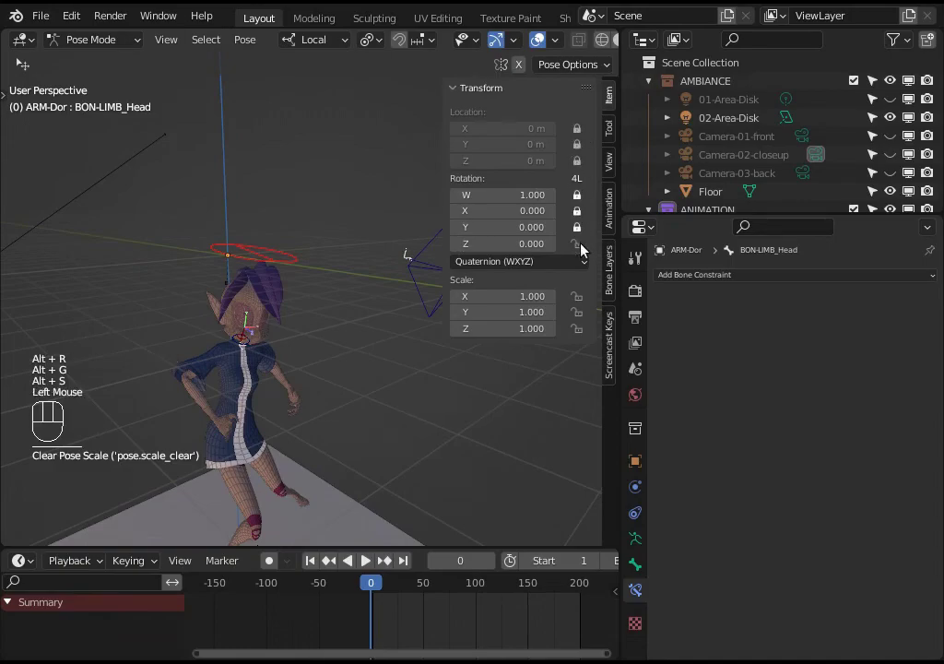
Step: Set the head bone's Rotation Mode to XYZ Euler, hide the sidebar and show its empty Bone Constraints tab
click(495, 309)
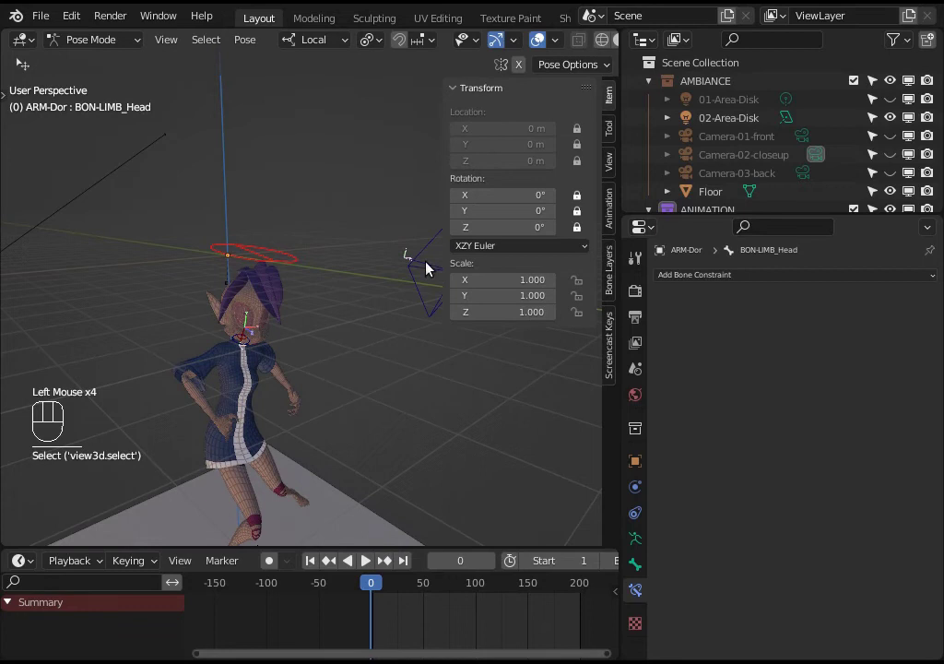
click(430, 276)
key(ctrl+shift+alt+super+r)
click(255, 254)
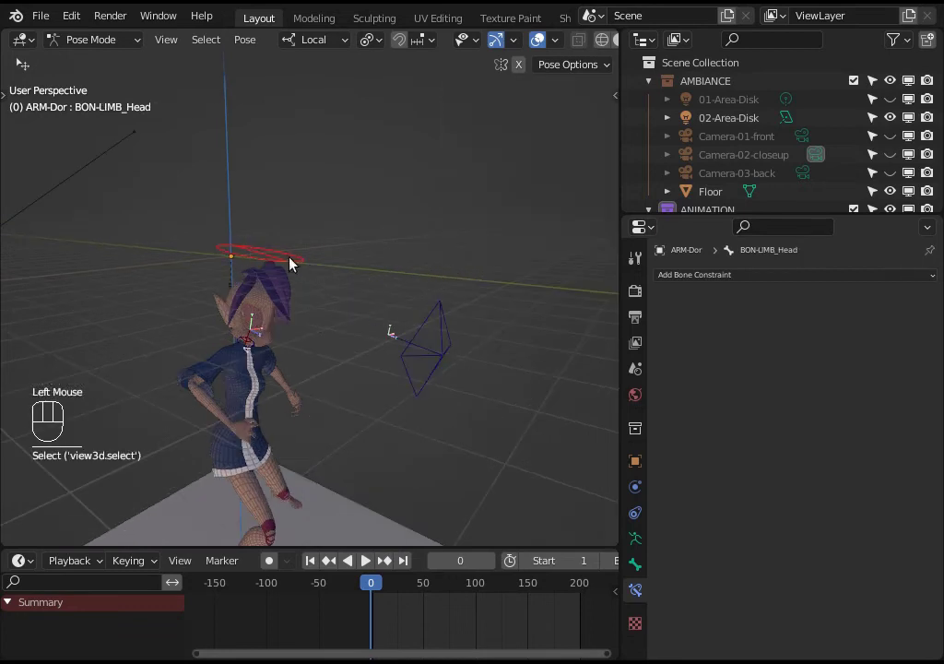
click(719, 266)
click(714, 285)
drag(715, 276, 462, 185)
drag(435, 249, 442, 281)
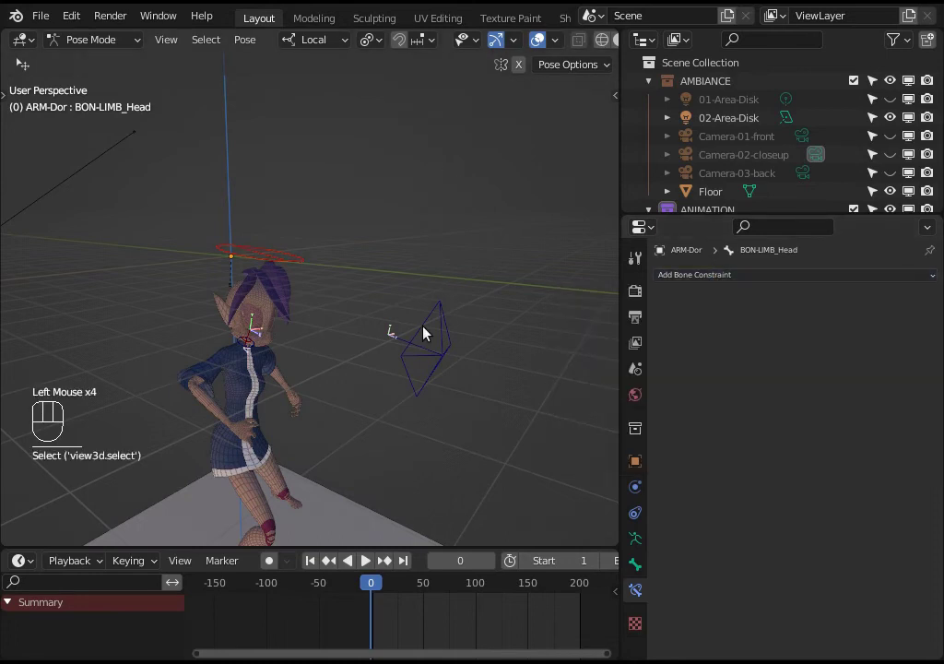
Step: Select the head-track control then the head bone, ready to add a constraint between them
click(425, 330)
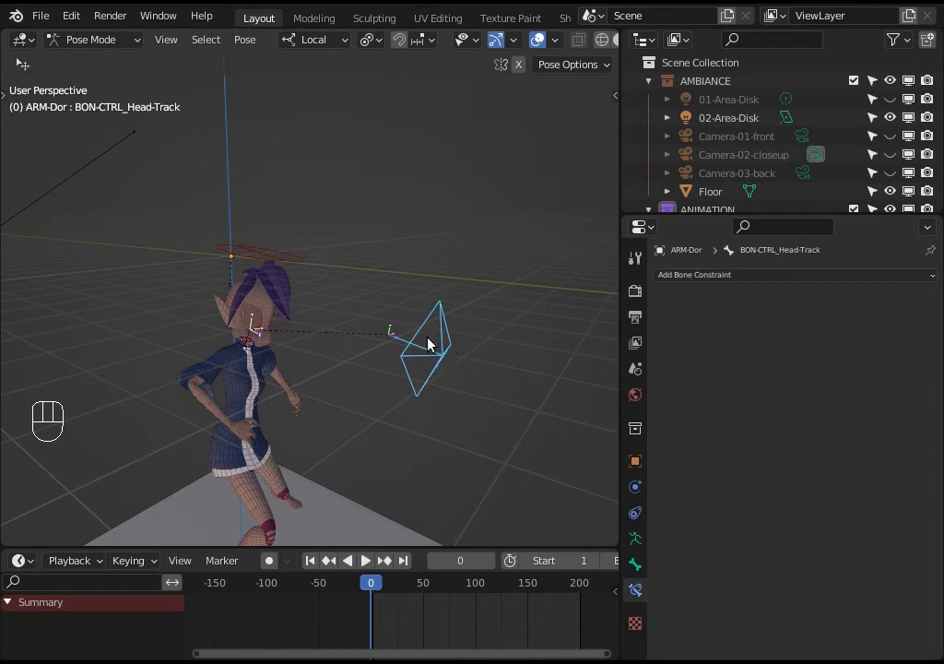
drag(248, 253, 239, 274)
drag(245, 286, 267, 273)
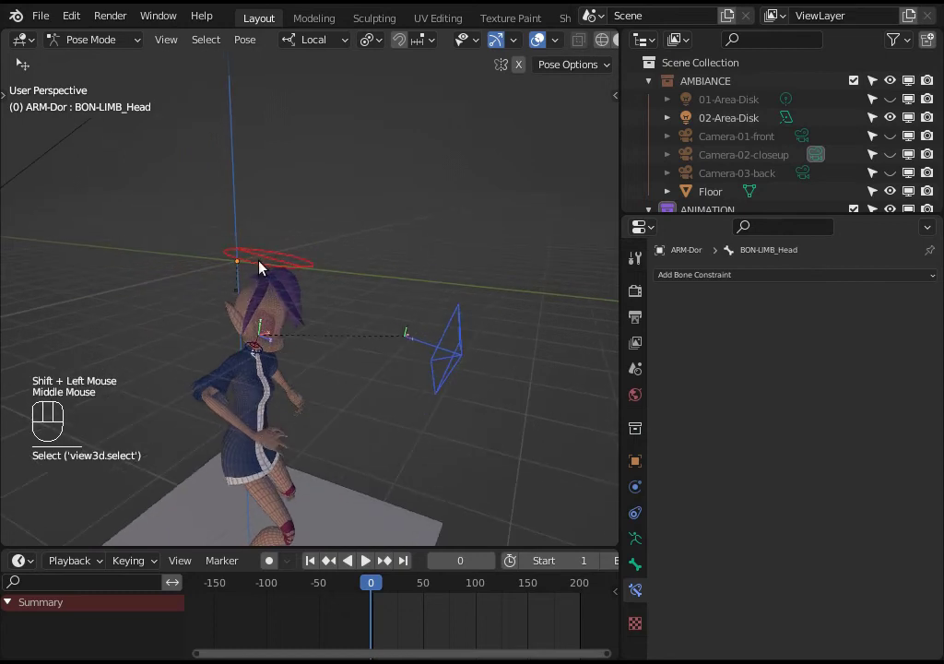
scroll(up, 3)
scroll(down, 3)
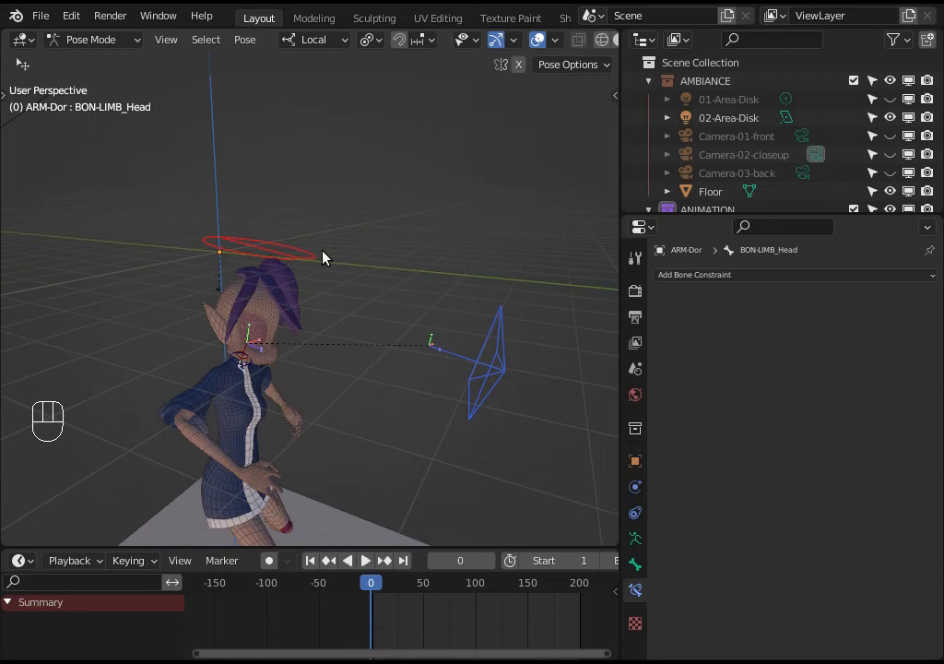
Step: Add a Damped Track constraint (Shift+Ctrl+C) on BON-LIMB_Head targeting BON-CTRL_Head-Track, then test-move the control
key(ctrl+shift+c)
drag(245, 46, 558, 362)
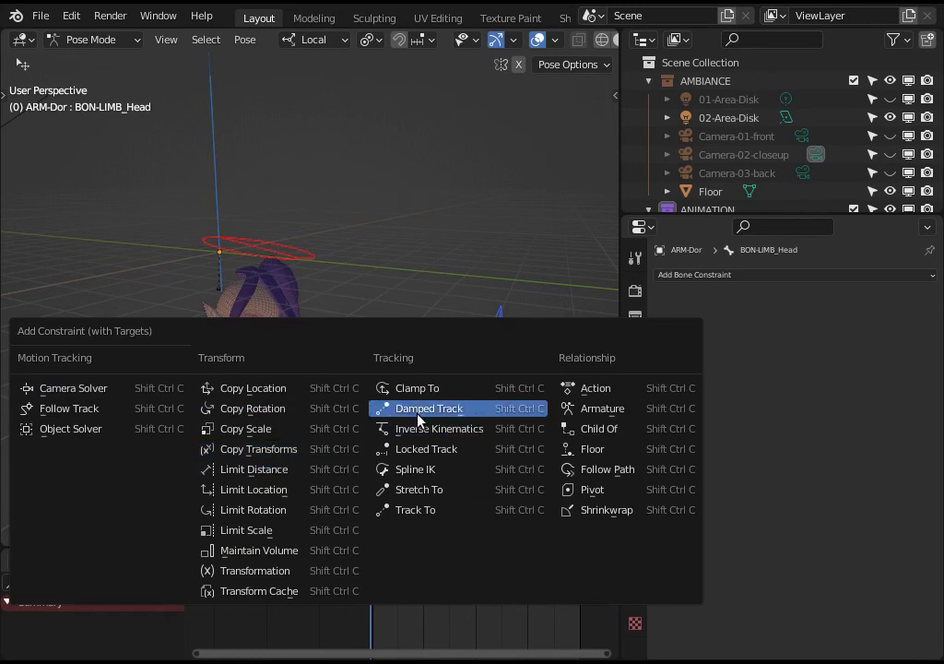
click(426, 418)
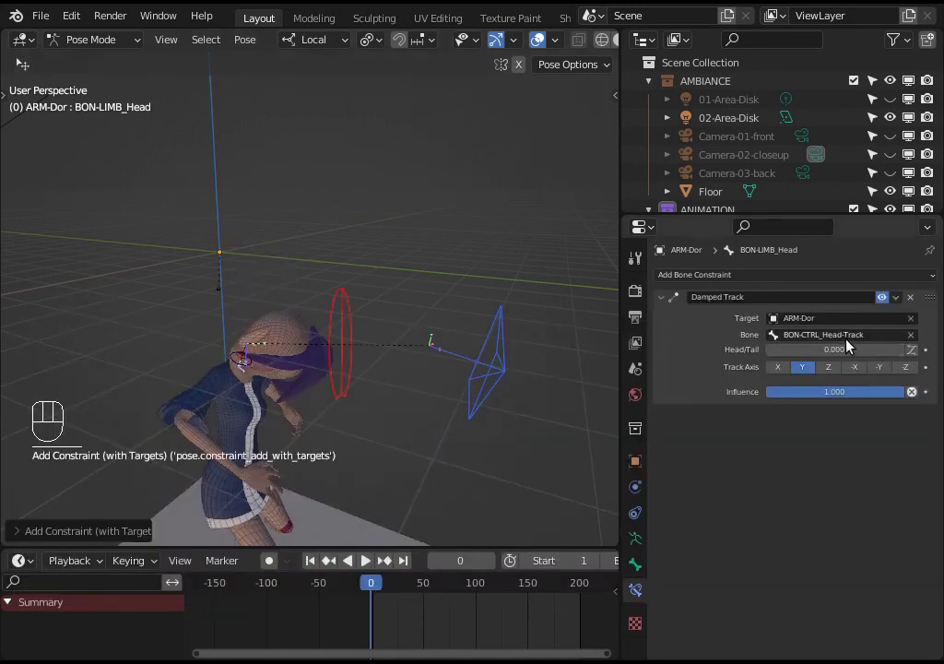
drag(807, 338, 747, 334)
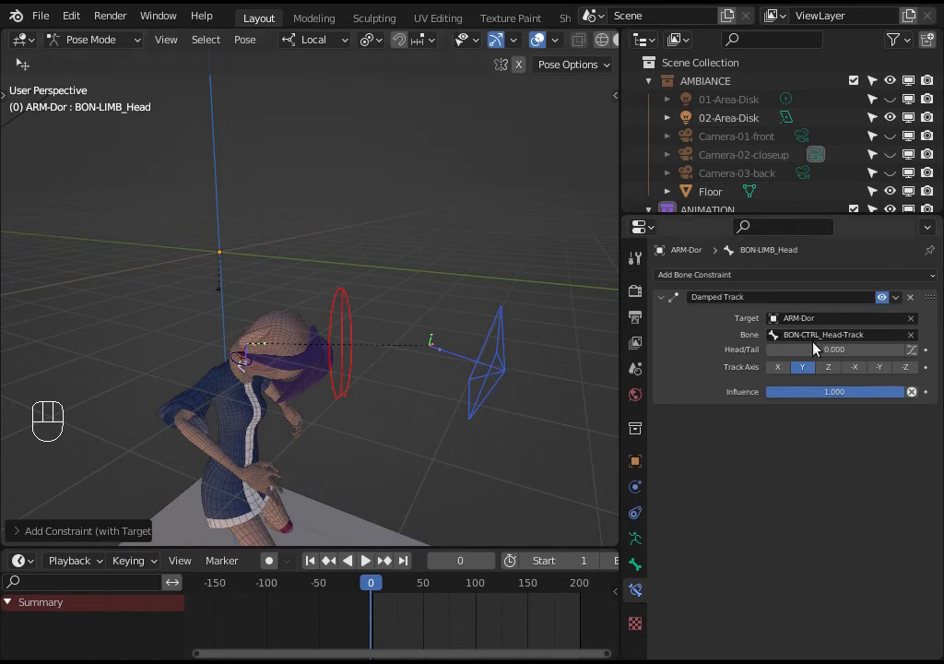
key(ctrl+shift+alt+super+r)
key(g)
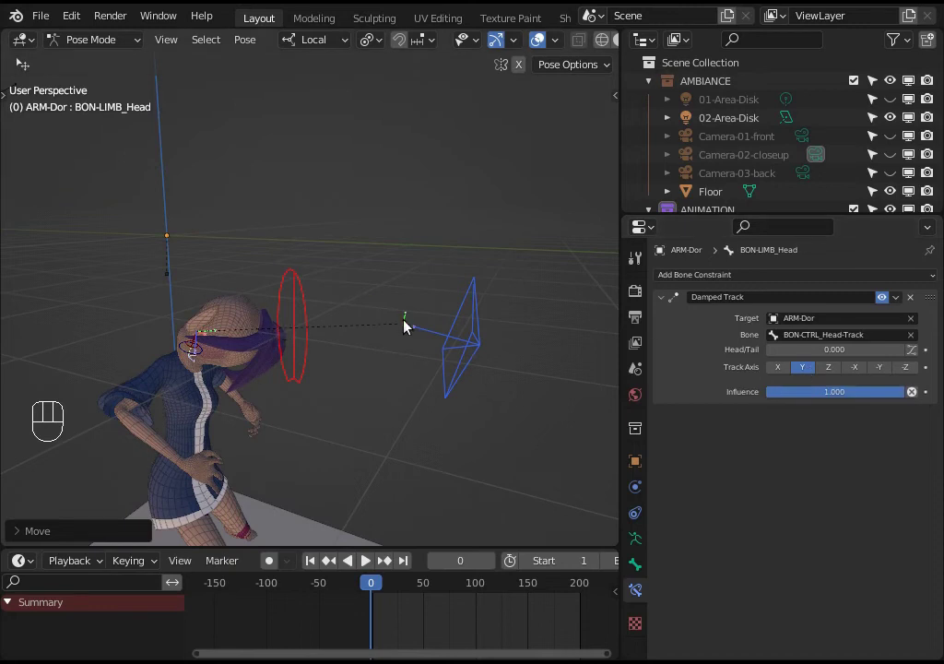
key(g)
scroll(up, 3)
drag(214, 382, 206, 363)
scroll(up, 3)
drag(243, 350, 180, 415)
key(Tab)
drag(215, 401, 218, 332)
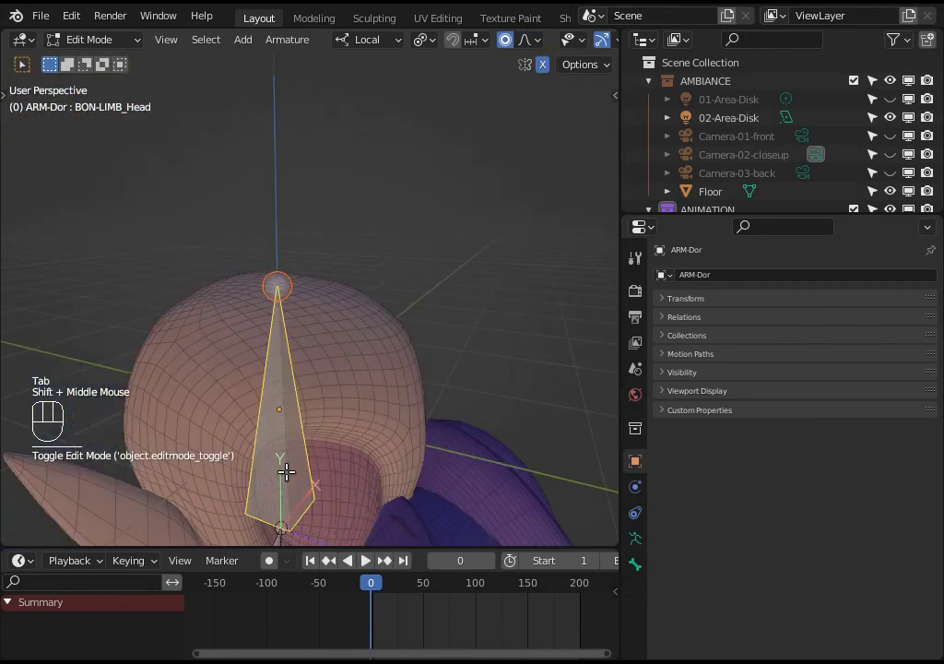
key(Tab)
drag(349, 359, 331, 318)
scroll(down, 3)
middle_click(317, 166)
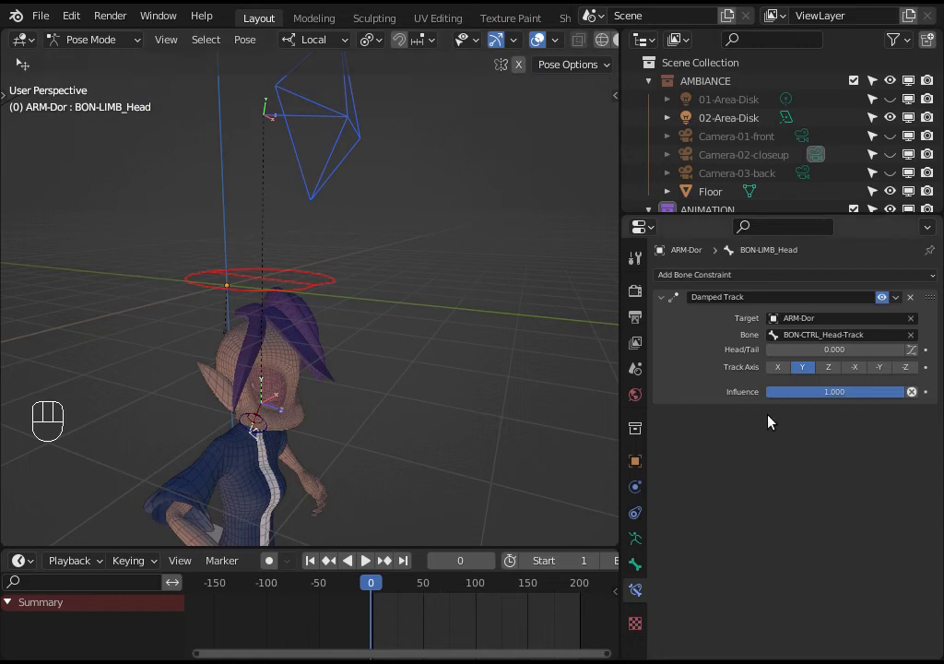
Step: Set the head's Damped Track axis to Z and grab the control bone to test it
click(819, 375)
key(g)
drag(456, 419, 460, 304)
key(g)
click(461, 304)
key(g)
drag(340, 327, 292, 345)
key(g)
Step: Keep test-grabbing the control from several viewing angles to check the head's aim
middle_click(330, 396)
key(g)
scroll(down, 3)
drag(243, 387, 283, 380)
key(g)
drag(244, 437, 249, 472)
key(g)
key(g)
middle_click(414, 428)
key(g)
scroll(up, 3)
key(g)
middle_click(390, 400)
drag(313, 408, 272, 415)
drag(171, 423, 191, 410)
scroll(up, 3)
drag(233, 428, 185, 376)
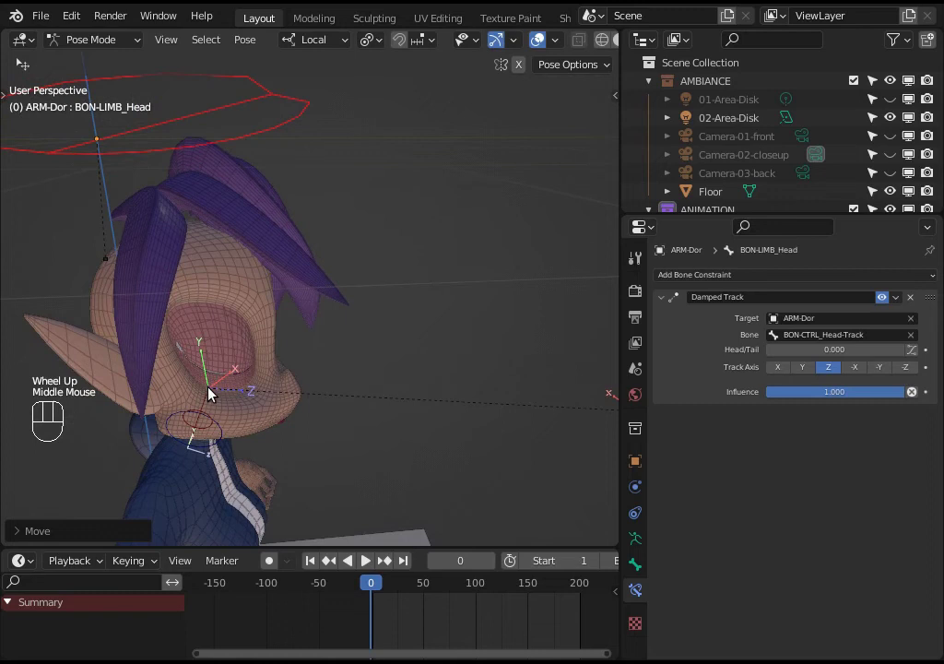
scroll(down, 3)
middle_click(338, 384)
scroll(down, 3)
Step: Swing the head-track control around the head, cancel, and move it once more
key(g)
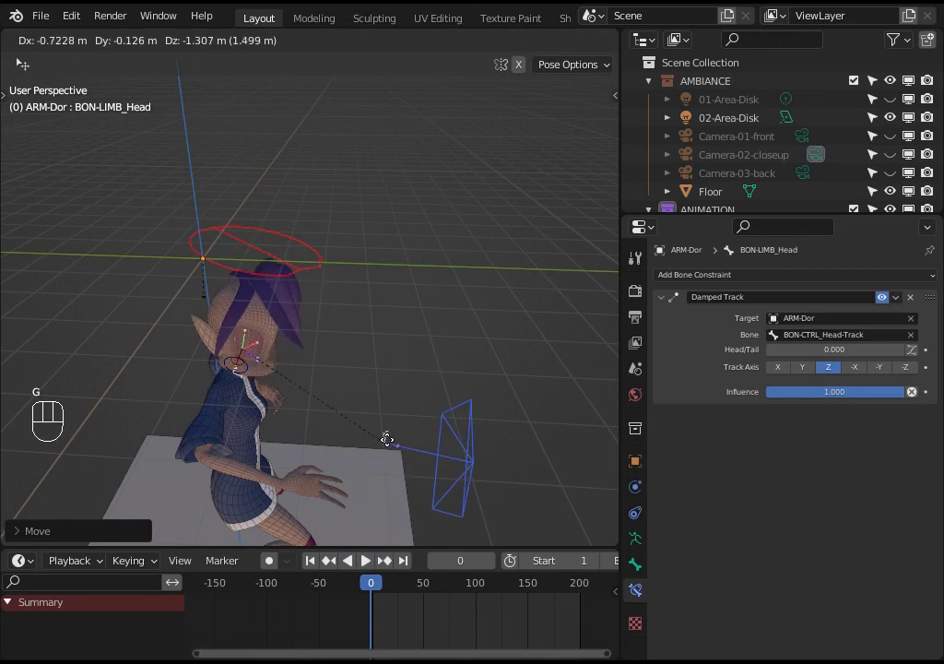
drag(416, 430, 430, 414)
key(g)
middle_click(387, 482)
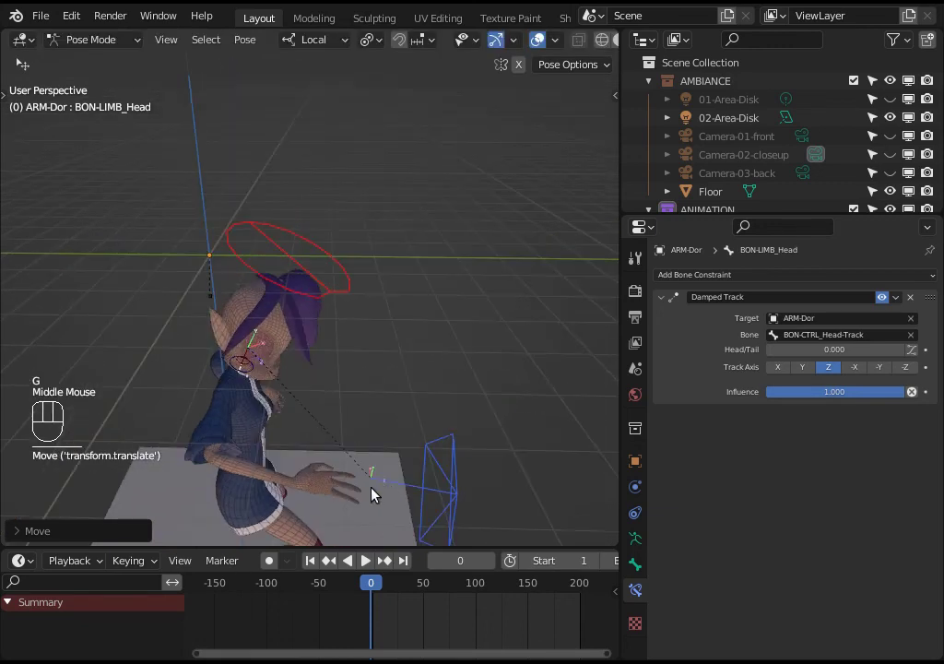
scroll(down, 3)
key(g)
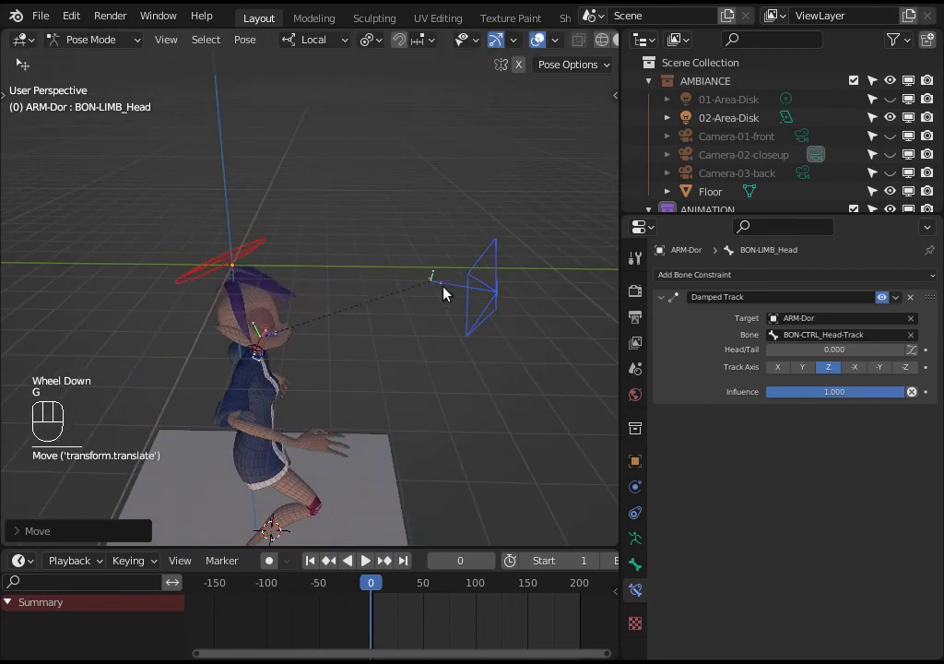
scroll(up, 3)
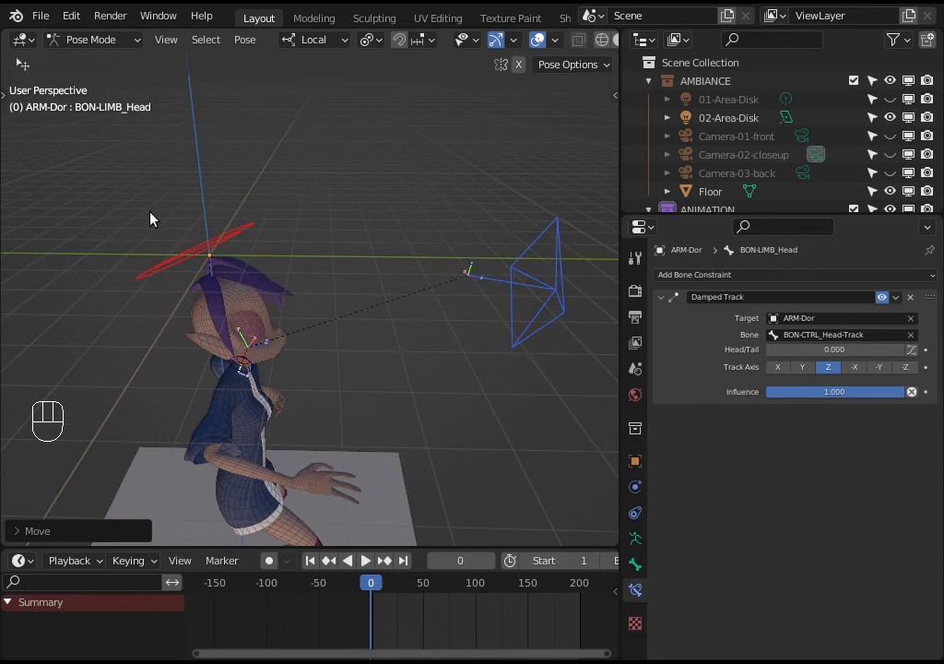
Step: Cancel the test move and select the head-track control bone in pose mode
key(g)
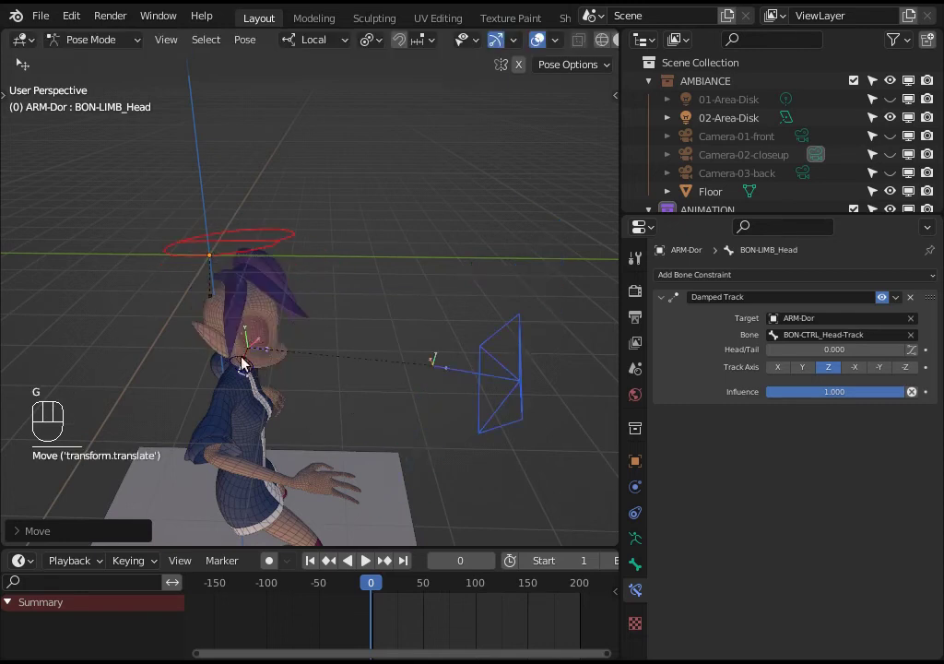
scroll(up, 3)
drag(237, 195, 312, 282)
key(ctrl+shift+alt+super+r)
click(246, 197)
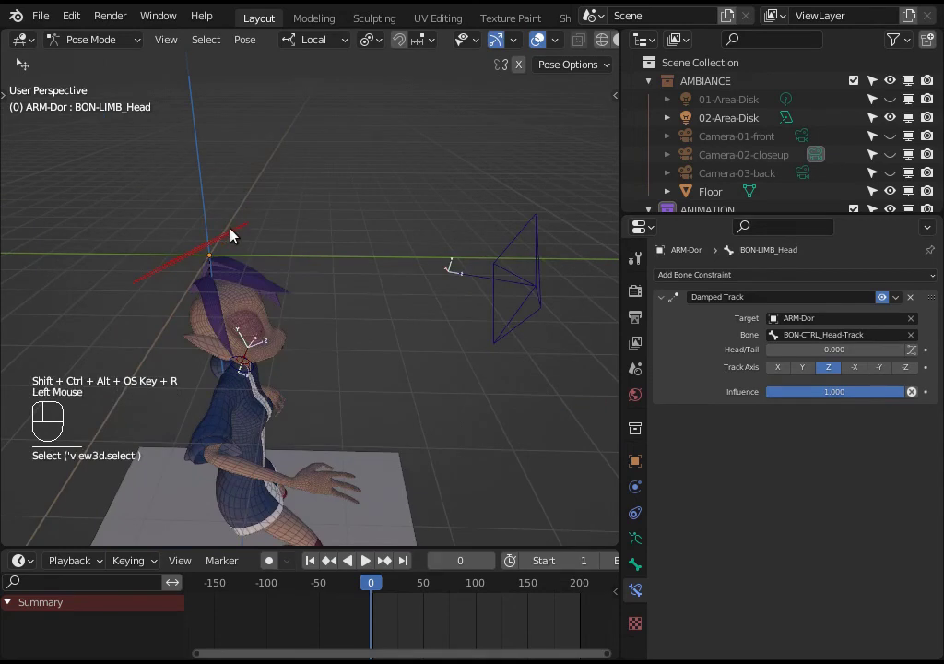
click(232, 234)
Step: Add BON-LIMB_Head to the selection alongside the control bone
drag(531, 290, 505, 279)
click(265, 209)
drag(249, 187, 249, 188)
click(540, 289)
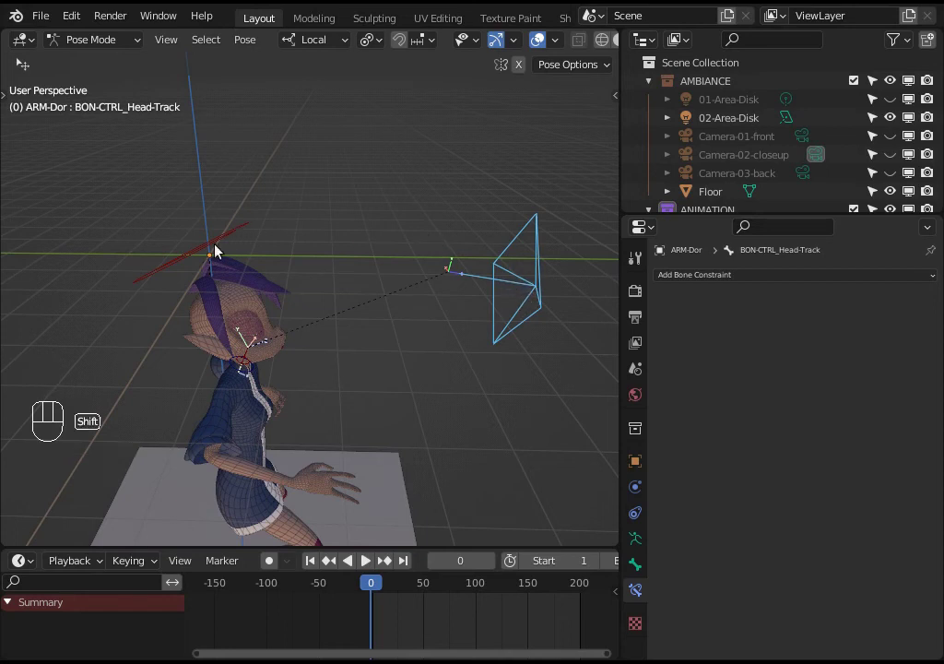
click(191, 258)
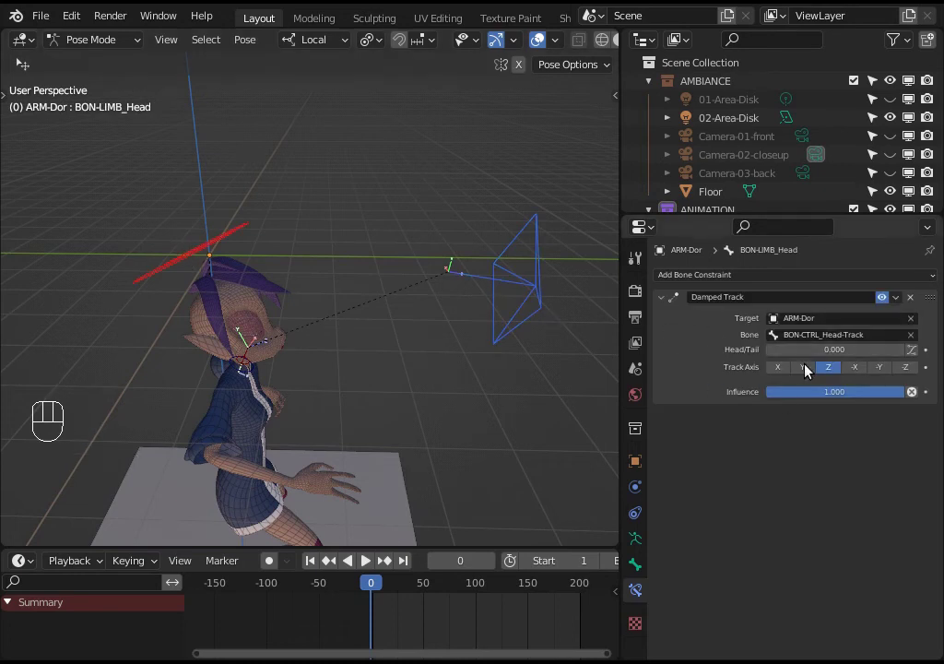
Step: Copy the head's constraints to the control via Pose > Constraints > Copy Constraints to Selected Bones
drag(243, 43, 478, 378)
drag(505, 289, 500, 306)
drag(524, 244, 523, 306)
drag(492, 301, 417, 270)
key(g)
Step: Test-move the control, then clear the Bone field of its copied Damped Track
middle_click(469, 316)
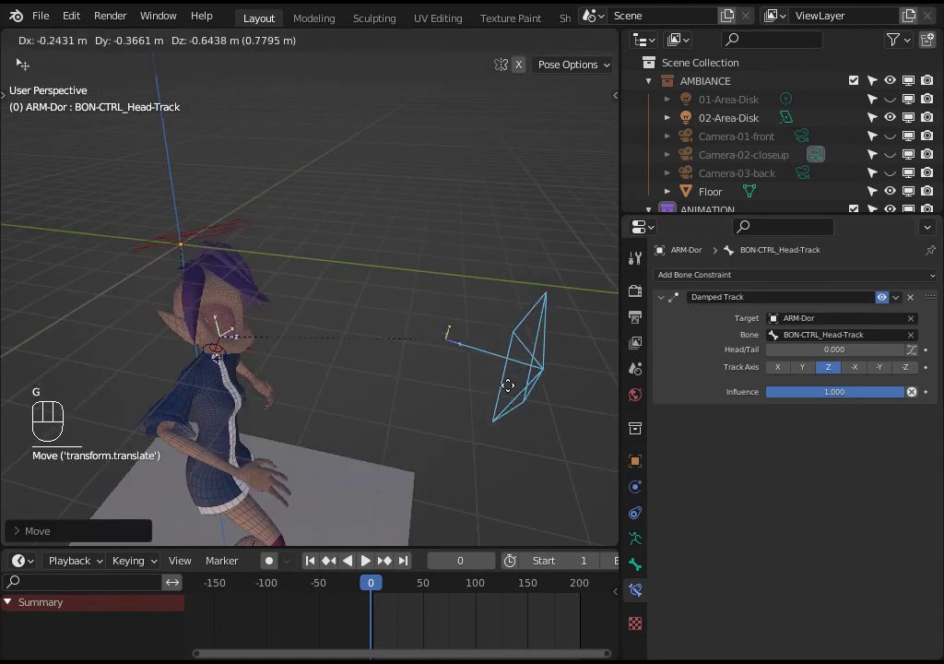
drag(425, 372, 439, 270)
key(g)
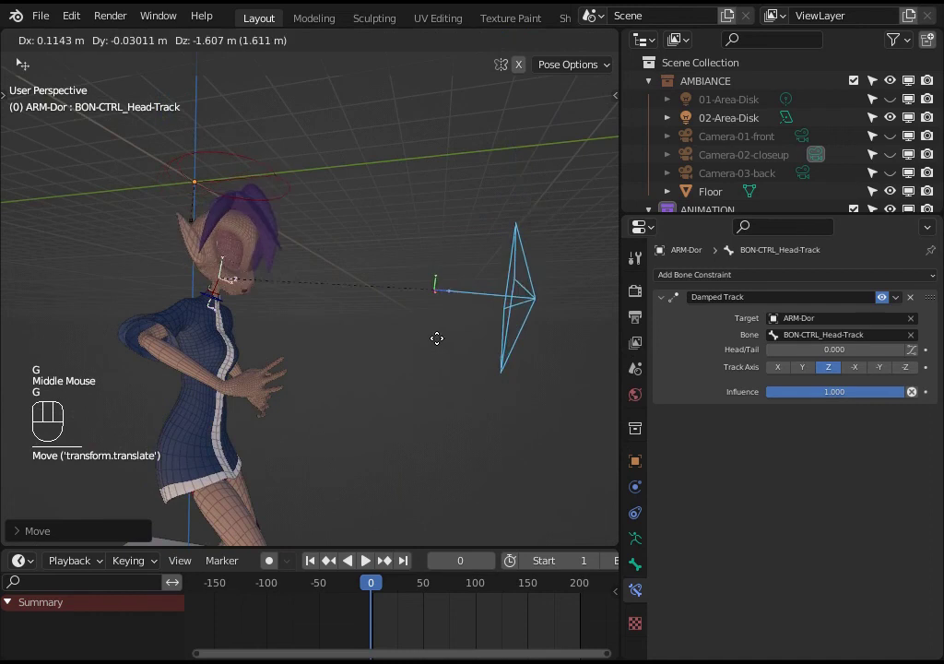
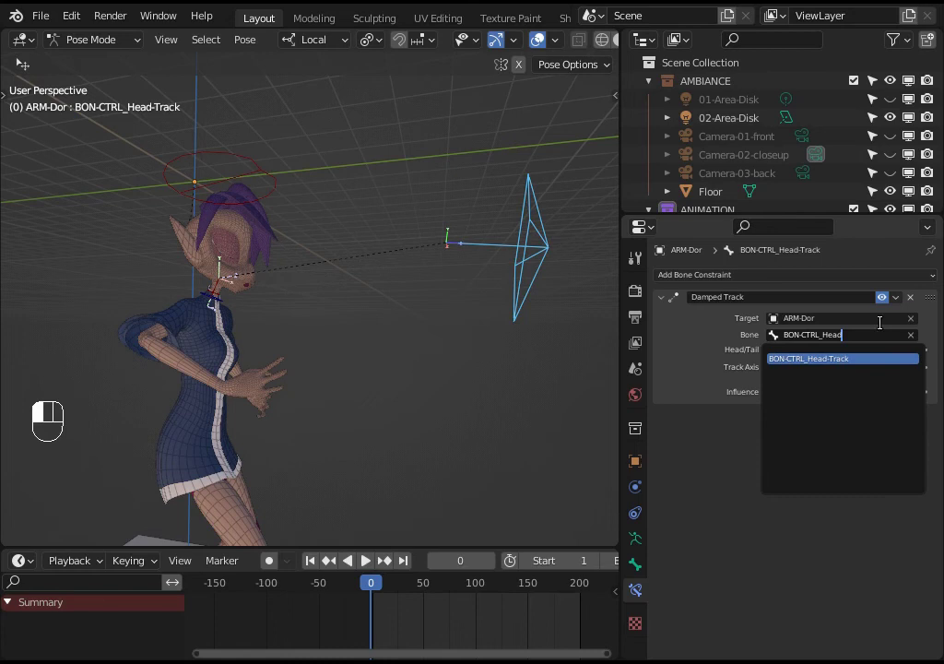
drag(874, 331, 869, 340)
key(BackSpace)
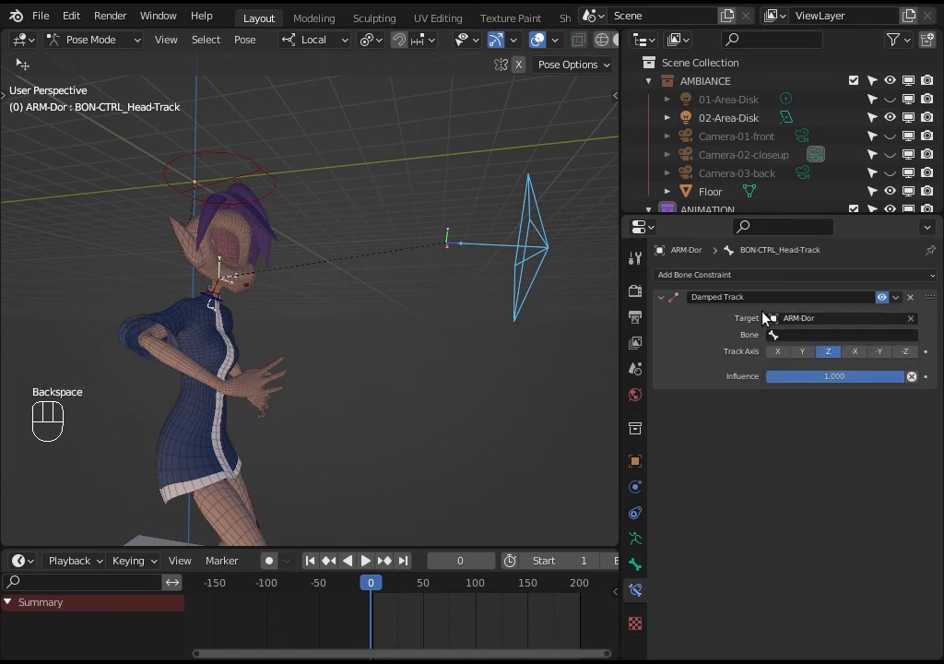
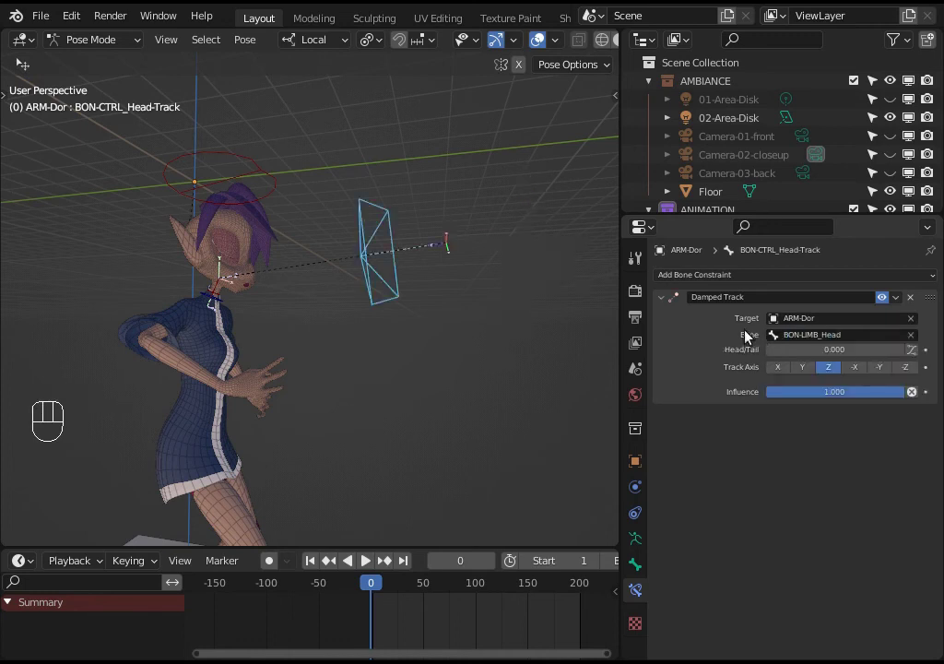
Step: Move and rotate the head-track control bone to test the current tracking
drag(396, 213, 400, 300)
key(g)
drag(371, 393, 351, 398)
key(g)
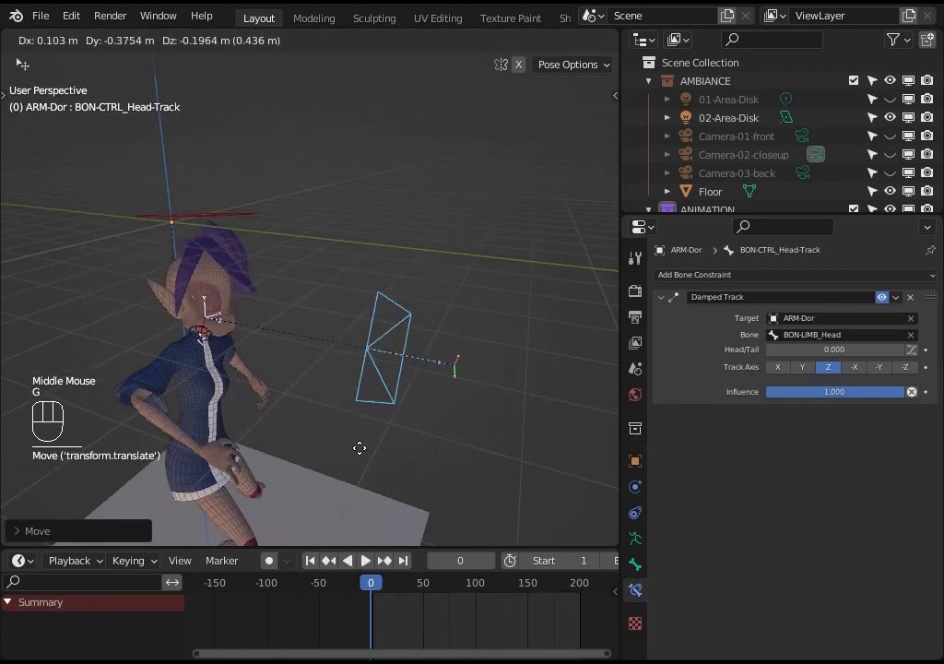
middle_click(411, 367)
key(r)
key(g)
middle_click(437, 316)
key(g)
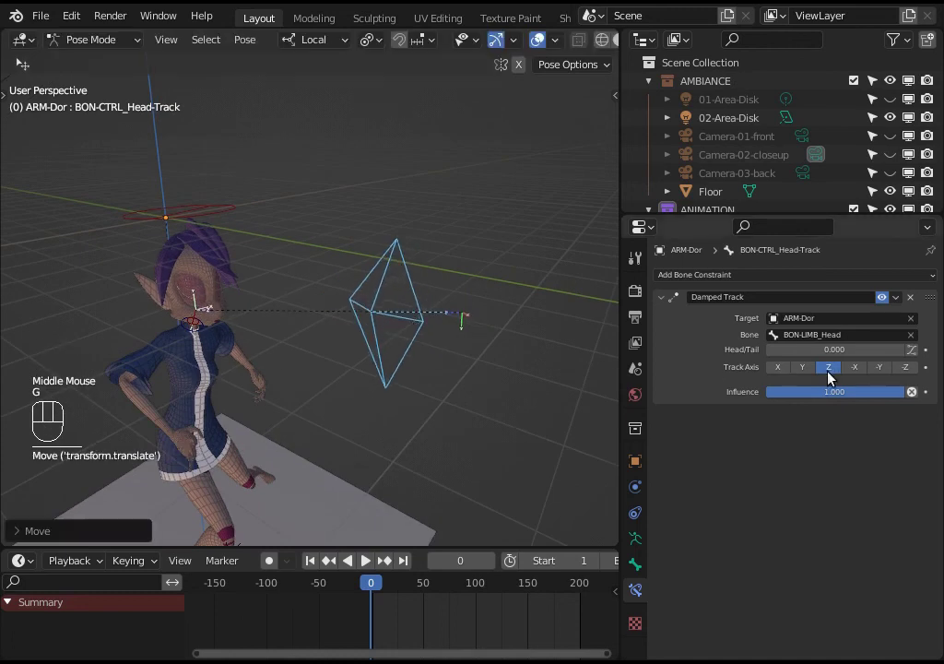
Step: Set the control's Damped Track axis to -Z and inspect the armature in edit mode
click(869, 374)
middle_click(411, 321)
middle_click(406, 340)
key(Tab)
drag(388, 343, 289, 326)
scroll(up, 3)
drag(262, 295, 390, 309)
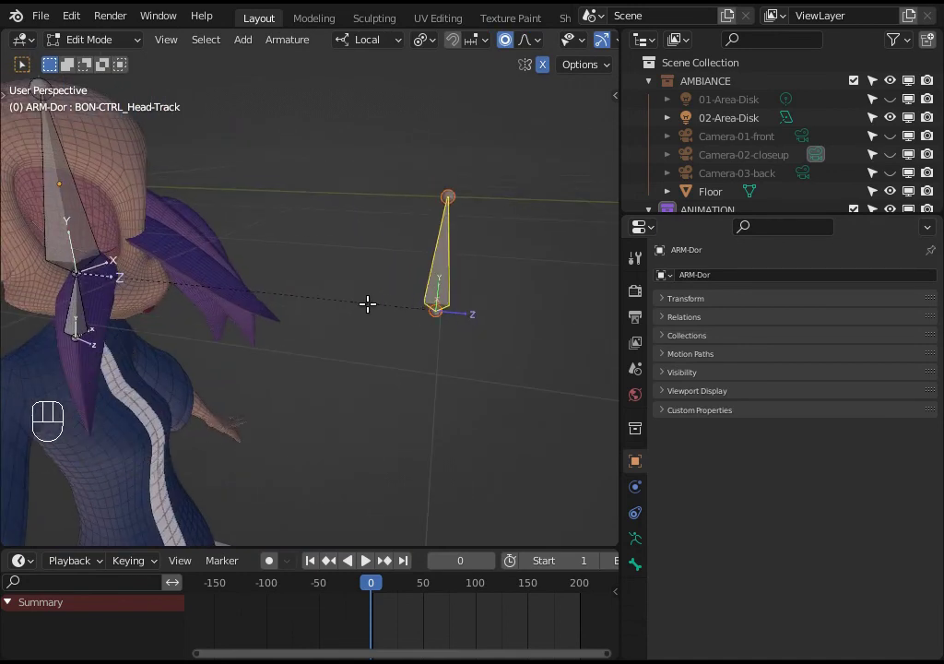
scroll(down, 3)
Step: Test-grab bones repeatedly in edit mode while orbiting around the head
key(g)
middle_click(382, 253)
scroll(down, 3)
drag(251, 369, 355, 400)
key(g)
drag(287, 366, 281, 371)
key(g)
drag(380, 311, 371, 269)
key(g)
key(g)
scroll(up, 3)
drag(320, 298, 302, 310)
scroll(up, 3)
drag(283, 307, 302, 290)
key(g)
Step: Return to pose mode and drag the control bone to check the -Z tracking
key(ctrl+shift+alt+super+r)
middle_click(492, 332)
middle_click(465, 332)
key(g)
drag(456, 331, 536, 327)
Step: Inspect the head bone's constraint, then rotate the control bone to test tracking
key(r)
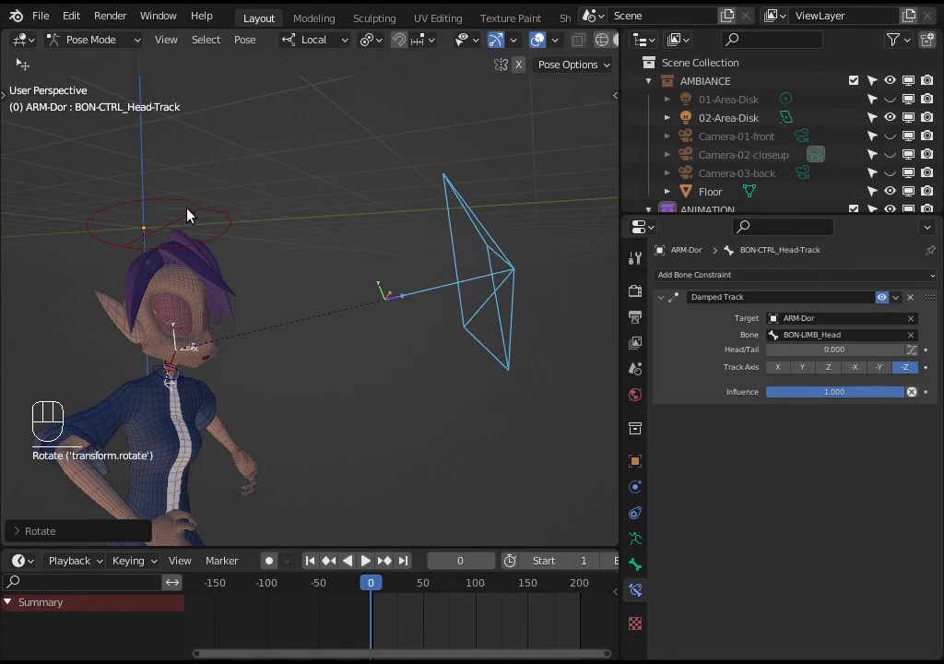
click(188, 205)
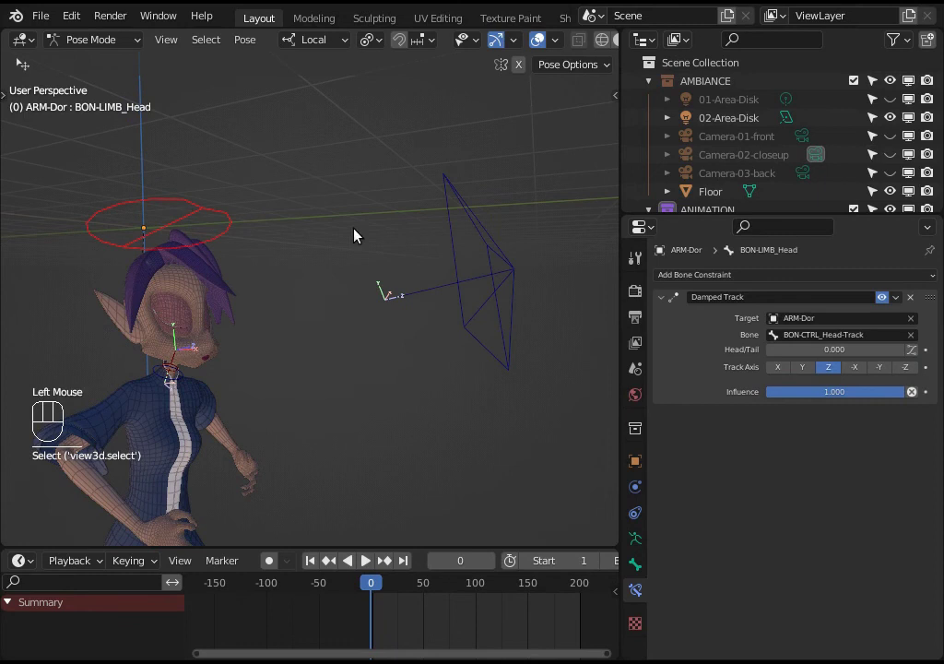
click(485, 239)
key(r)
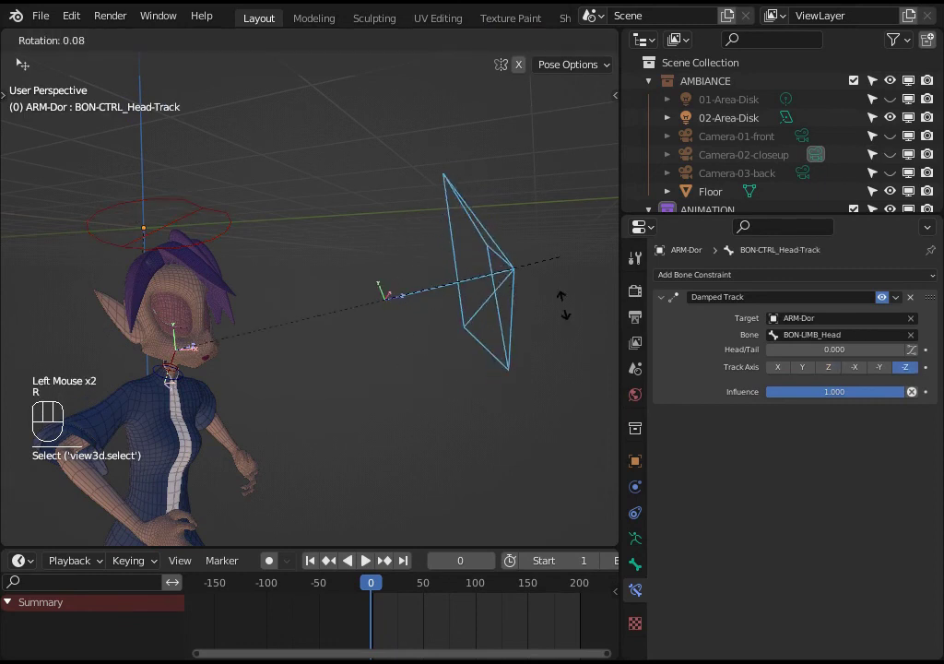
drag(380, 320, 414, 329)
Step: Look over the armature in edit mode from several angles
scroll(up, 3)
middle_click(421, 331)
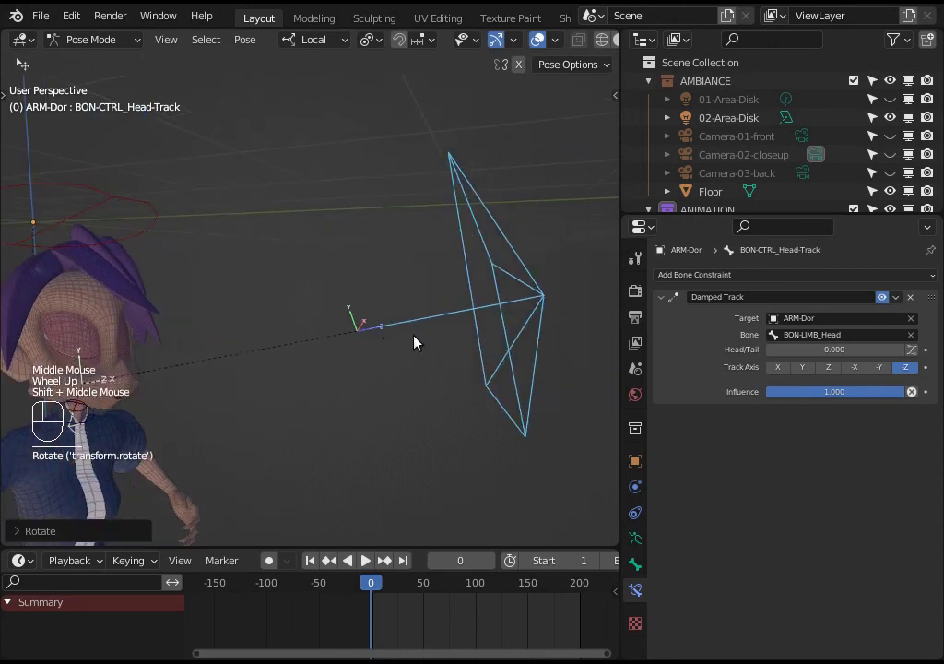
scroll(up, 3)
scroll(down, 3)
middle_click(409, 341)
drag(262, 368, 238, 385)
key(Tab)
scroll(down, 3)
middle_click(348, 323)
scroll(up, 3)
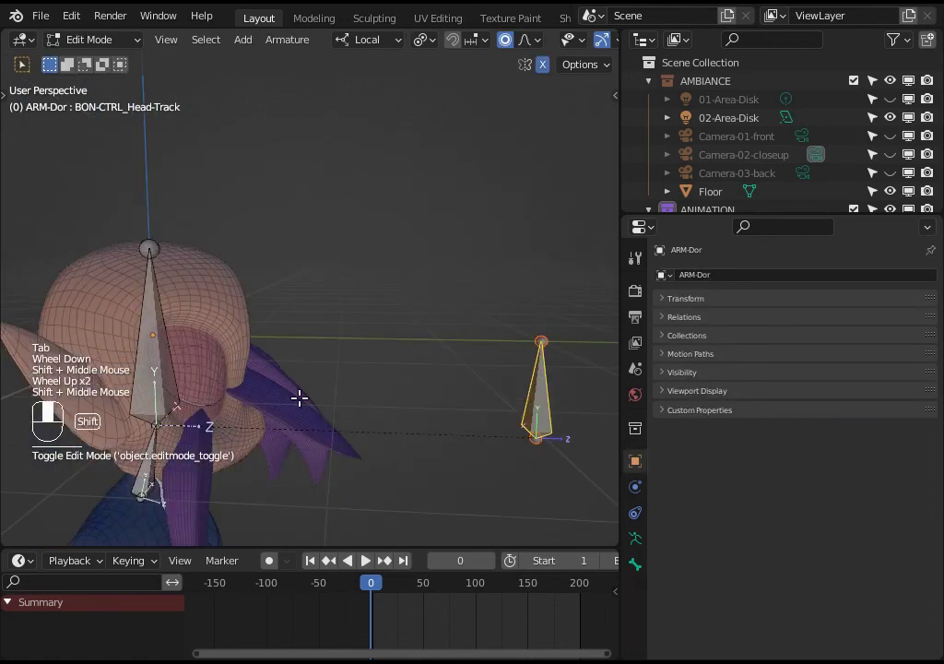
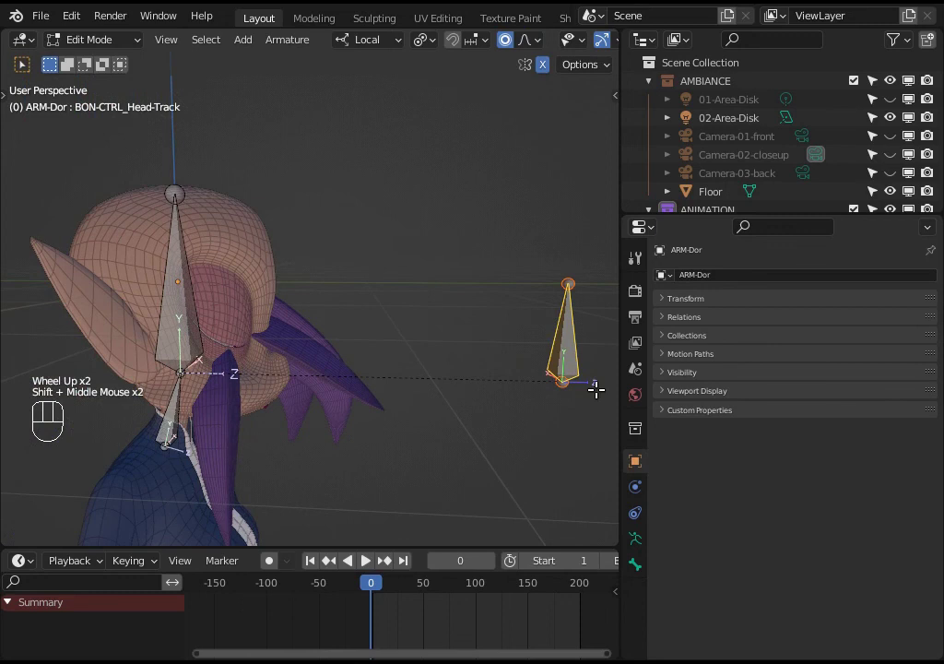
Step: Return to pose mode, select BON-LIMB_Head and bring up the Add Bone Constraint list
key(ctrl+shift+alt+super+r)
click(337, 318)
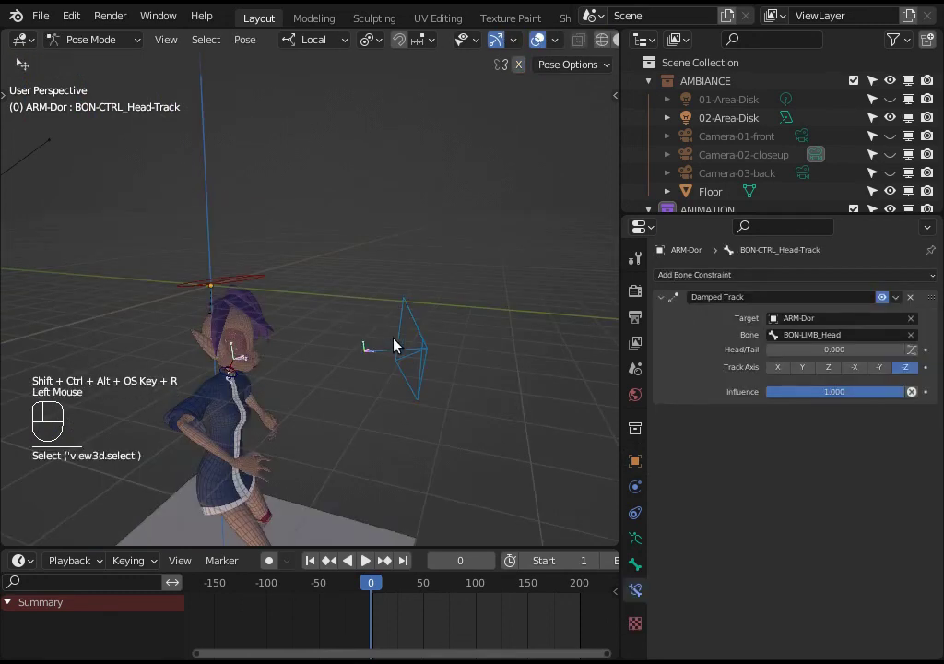
click(406, 351)
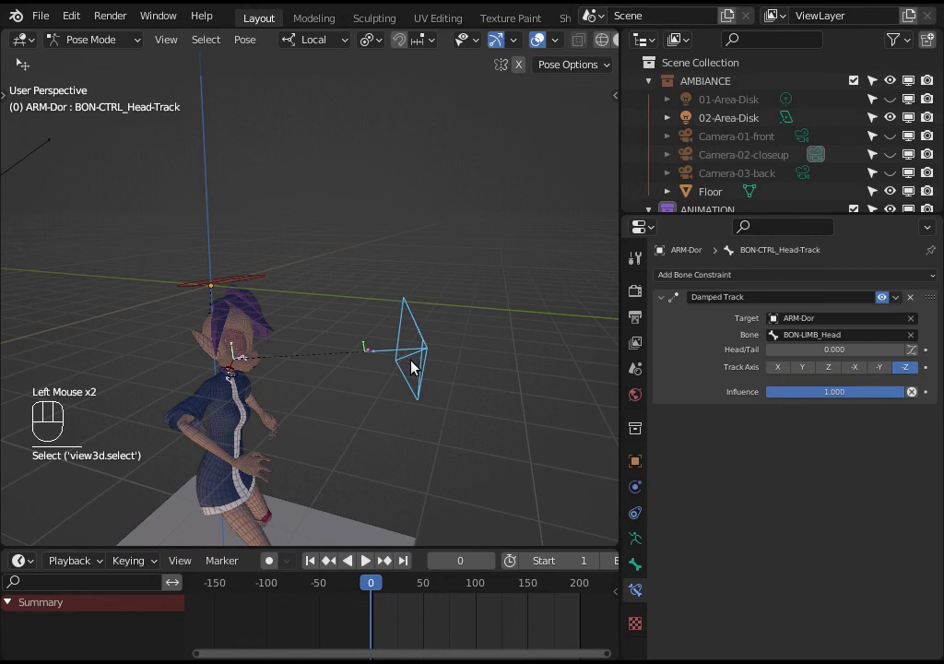
click(237, 282)
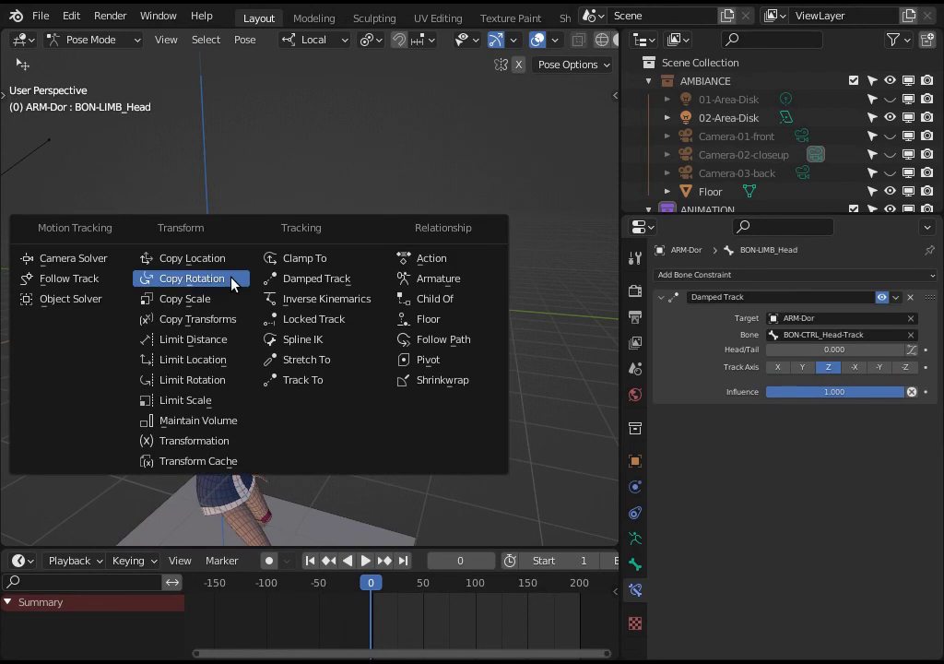
Step: Add a Copy Rotation on BON-LIMB_Head targeting ARM-Dor / BON-CTRL_Head-Track and test-move the control
key(ctrl+shift+c)
scroll(up, 3)
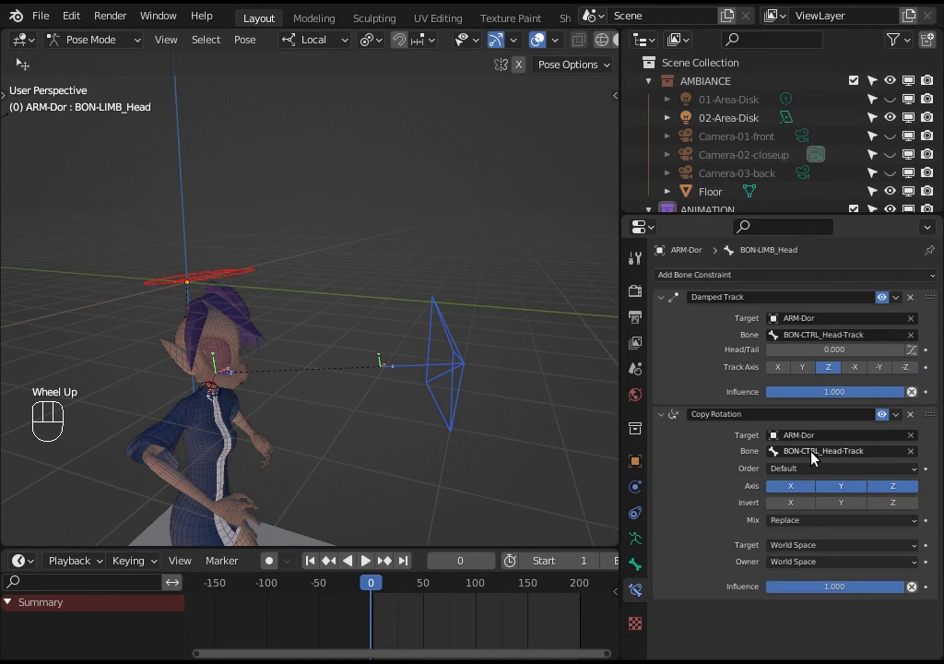
drag(451, 359, 450, 359)
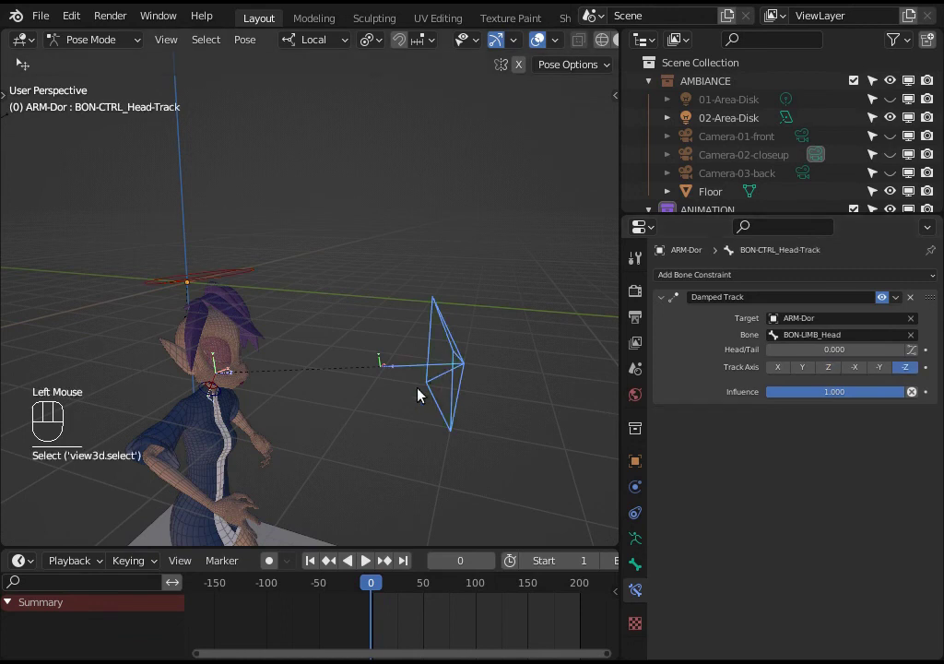
key(g)
middle_click(471, 394)
scroll(down, 3)
key(r)
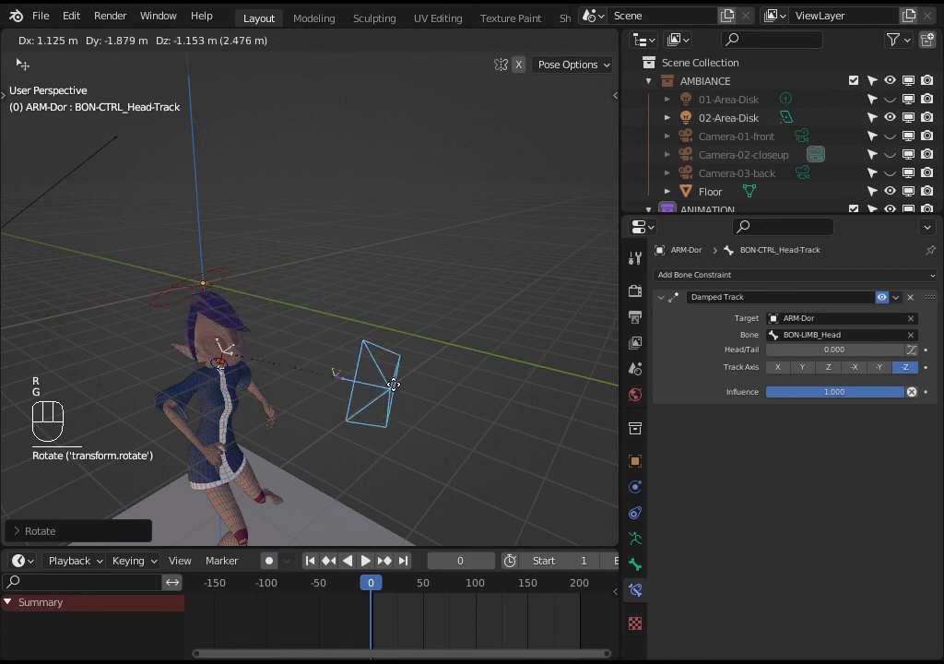
key(g)
middle_click(339, 364)
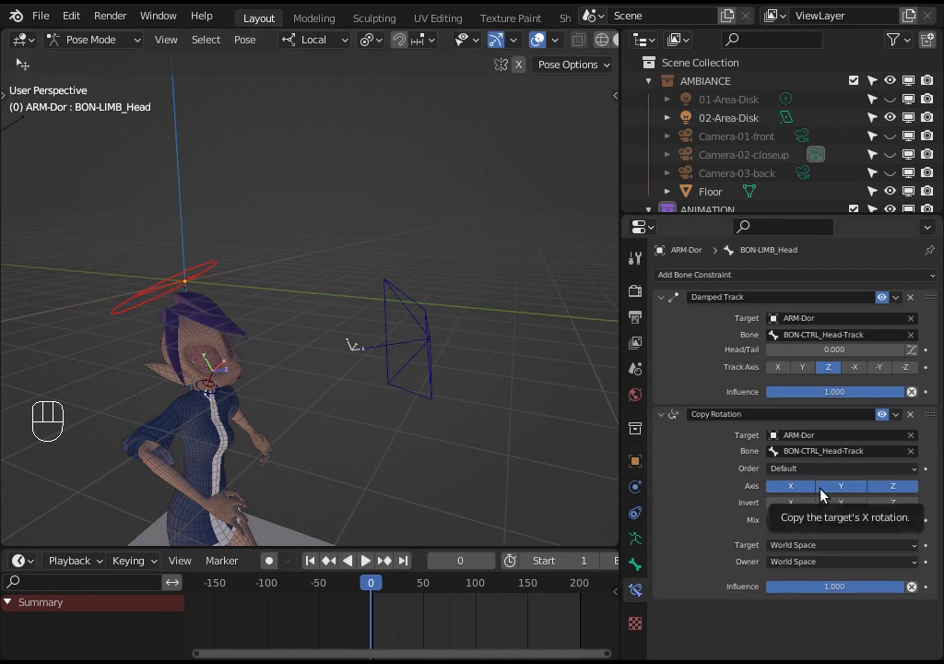
Step: Limit the Copy Rotation to the Z axis only, in local space
click(859, 486)
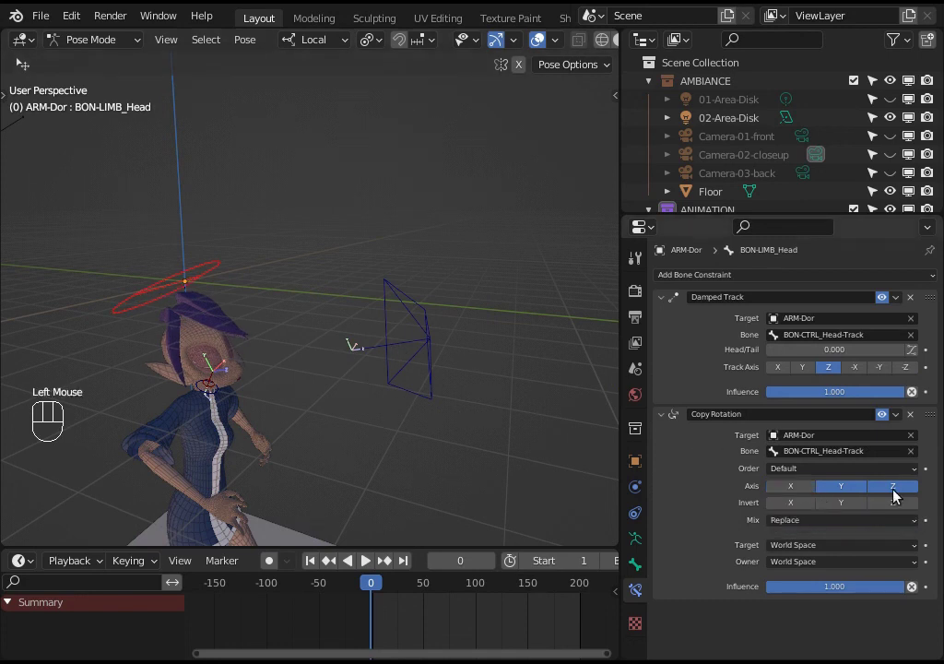
drag(849, 492, 891, 492)
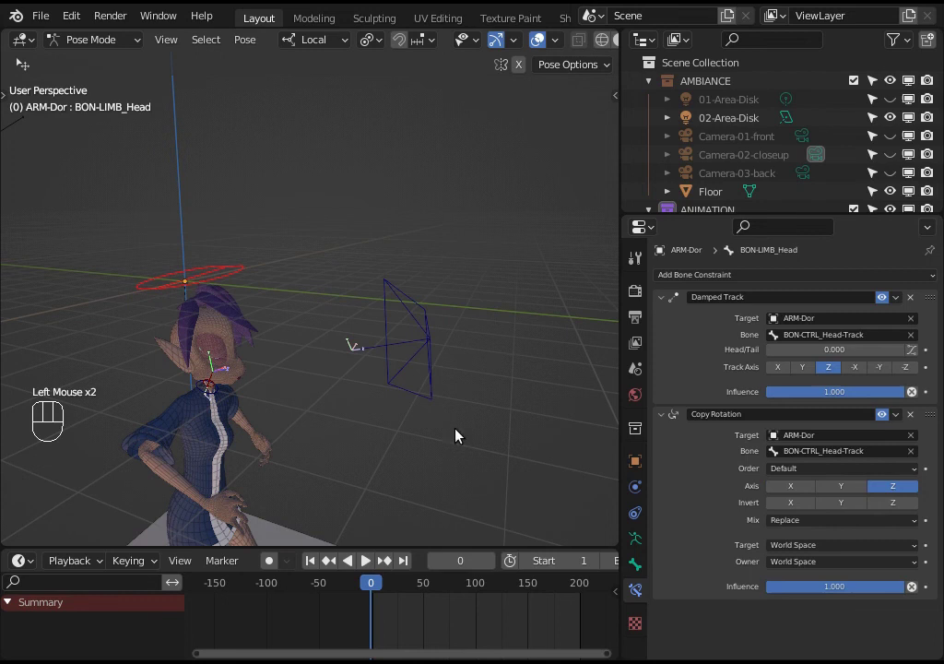
click(796, 522)
click(223, 272)
key(n)
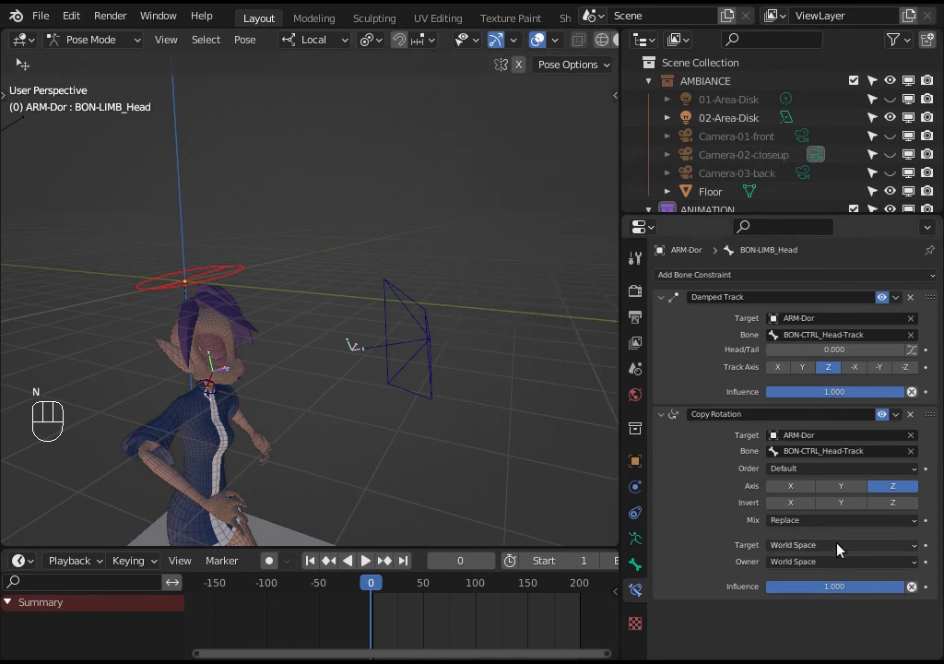
key(n)
drag(815, 549, 804, 565)
drag(804, 570, 676, 474)
Step: Rotate and move the head-track control to verify the head copies only Z rotation
click(449, 332)
key(r)
key(g)
drag(294, 414, 203, 430)
key(g)
drag(263, 373, 364, 290)
key(ctrl+shift+alt+super+r)
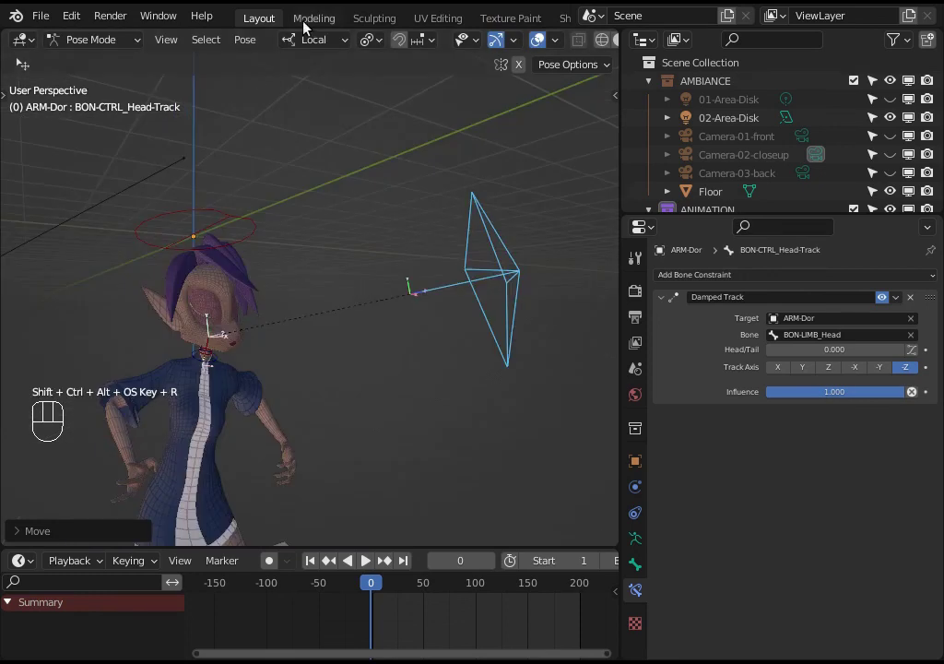
Step: Split the 3D viewport vertically into two side-by-side views and frame the character in both
right_click(297, 32)
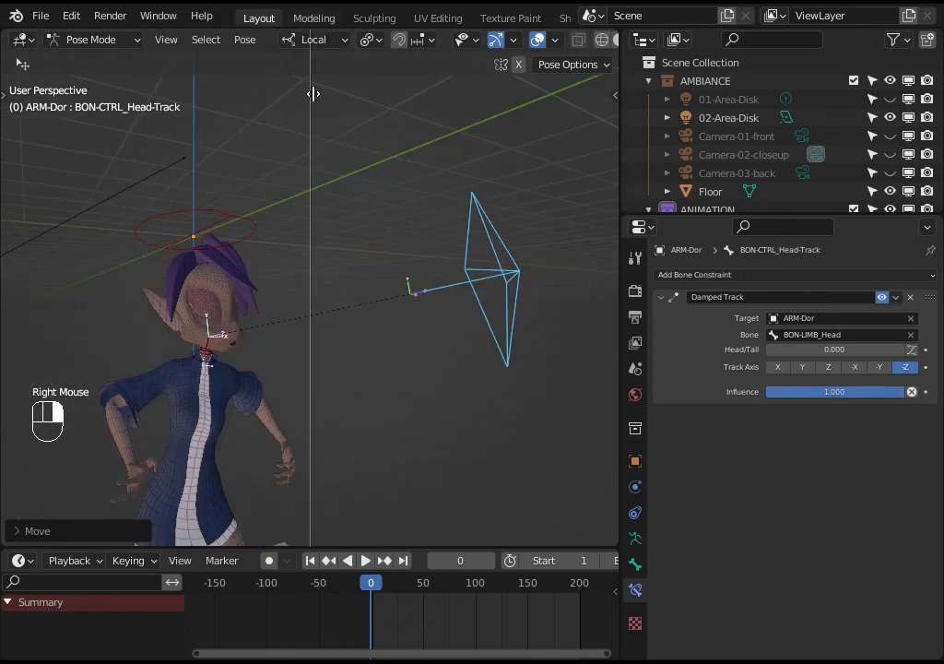
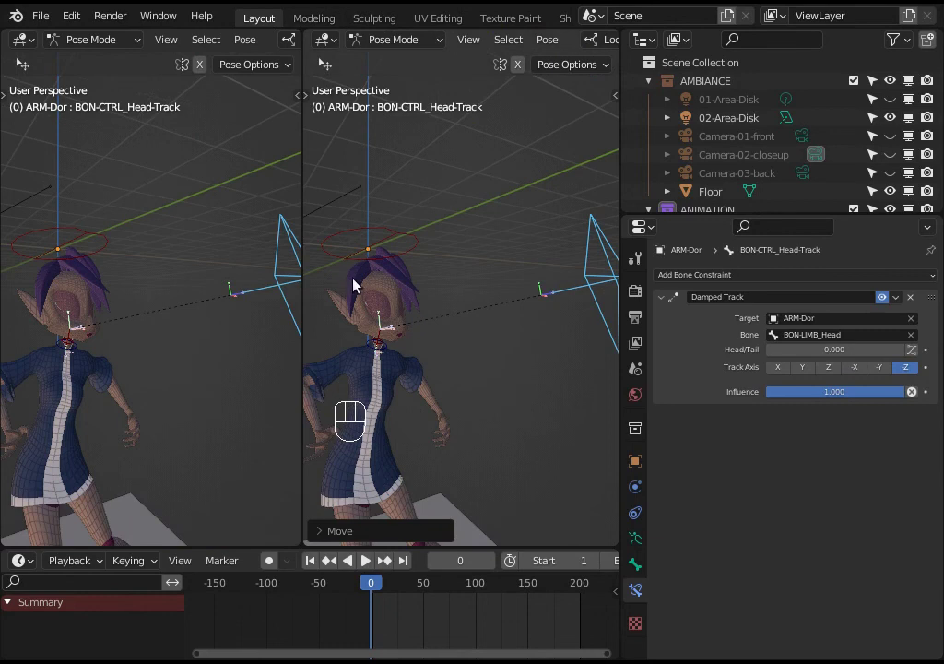
drag(166, 354, 131, 368)
scroll(up, 3)
middle_click(149, 391)
scroll(up, 3)
drag(153, 359, 520, 269)
Step: Move BON-CTRL_Head-Track around and watch the head follow it in both views
key(g)
click(521, 269)
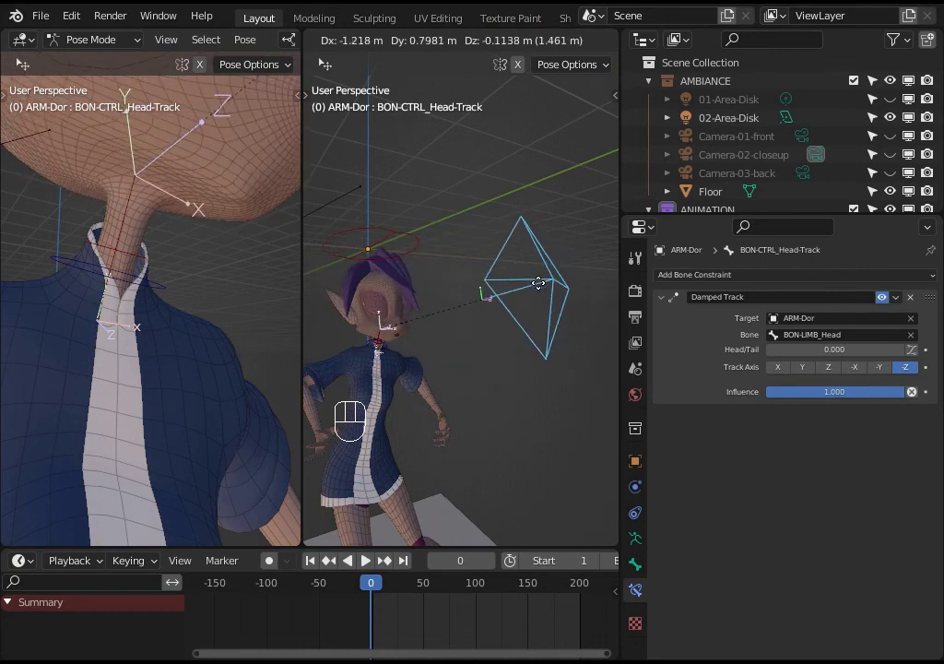
scroll(down, 3)
click(497, 278)
middle_click(498, 278)
scroll(down, 3)
key(g)
key(g)
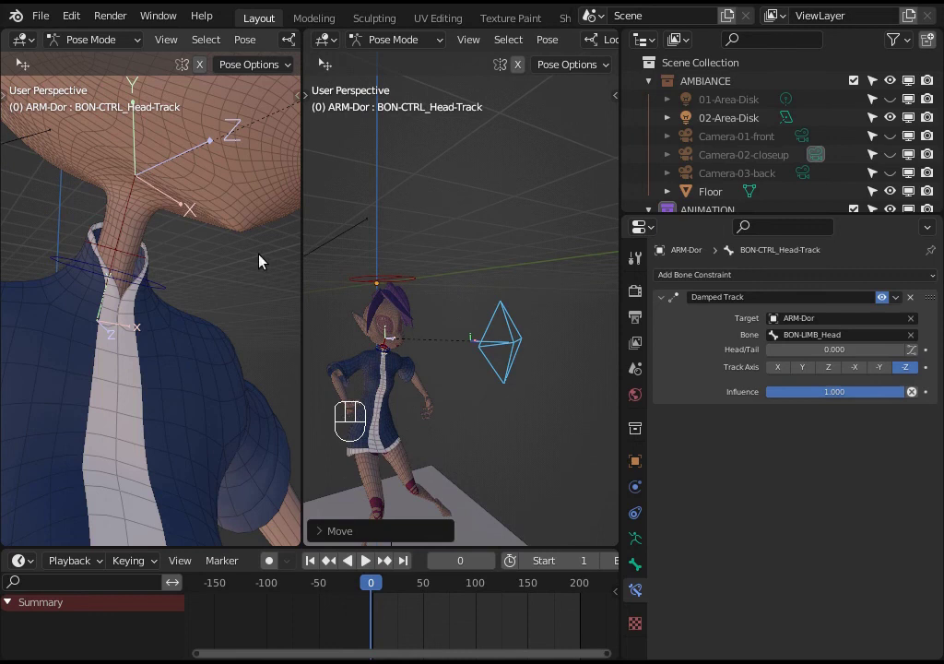
key(g)
key(g)
Step: Test-move the head-track control from other angles, then select BON-CTRL_Neck
key(g)
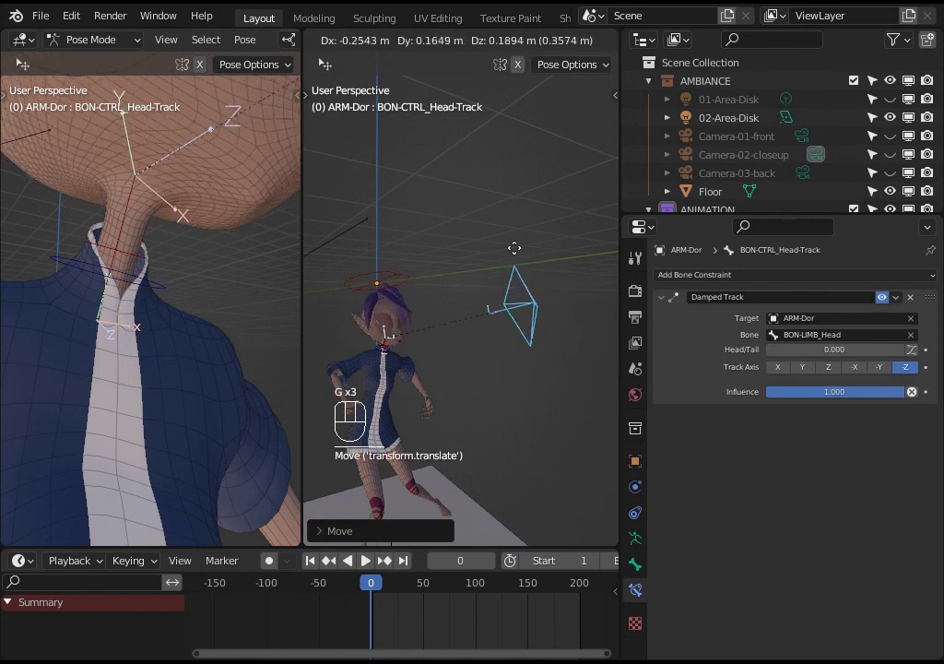
key(g)
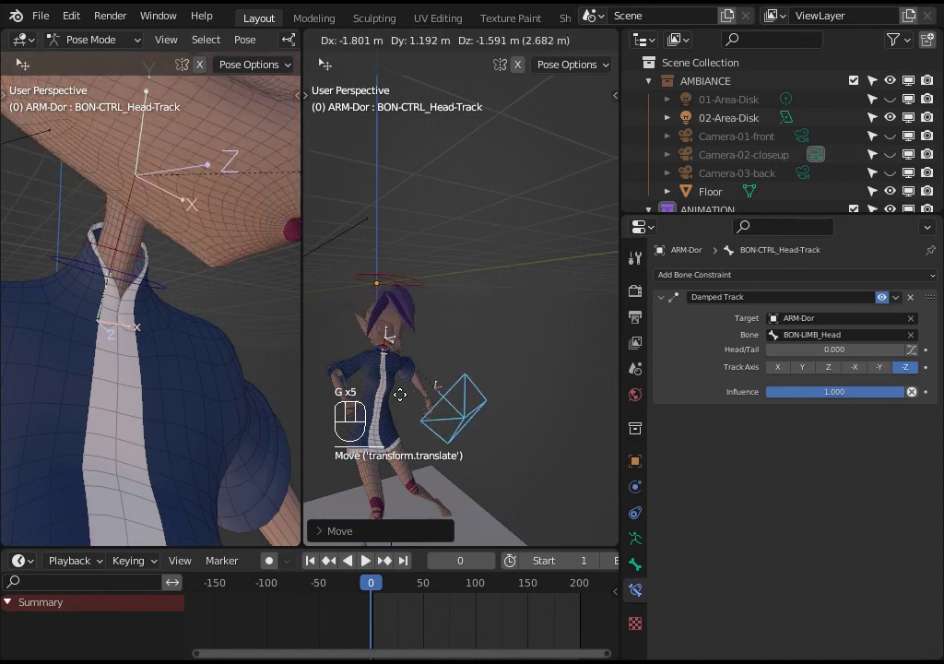
key(g)
drag(446, 374, 81, 347)
key(g)
middle_click(178, 317)
key(g)
middle_click(172, 278)
click(201, 287)
Step: Move BON-CTRL_Neck and rotate it on local Y and Z to confirm the neck turns independently
drag(201, 287, 215, 287)
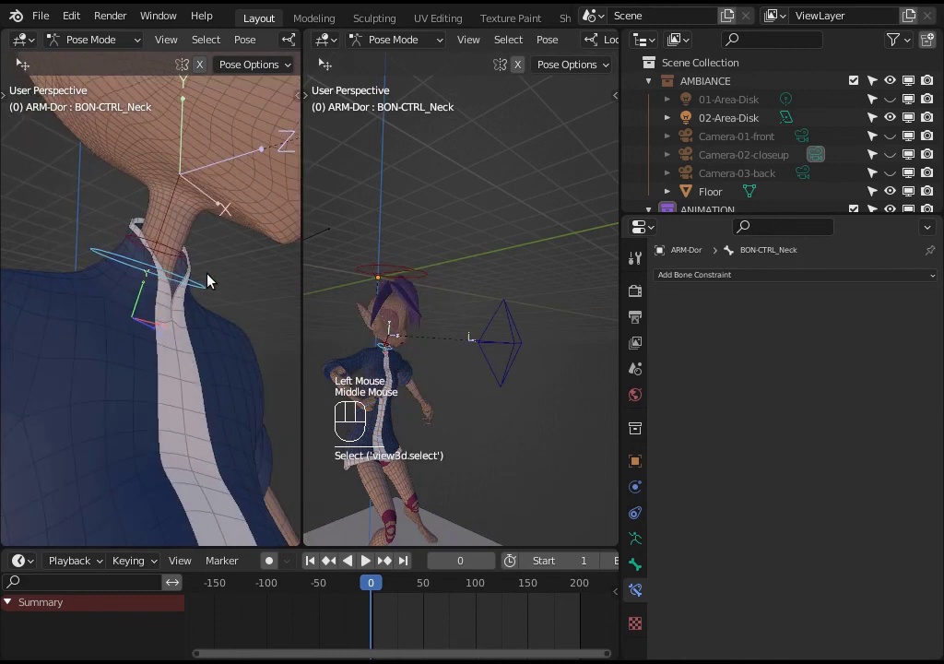
key(g)
key(g)
middle_click(195, 264)
key(r)
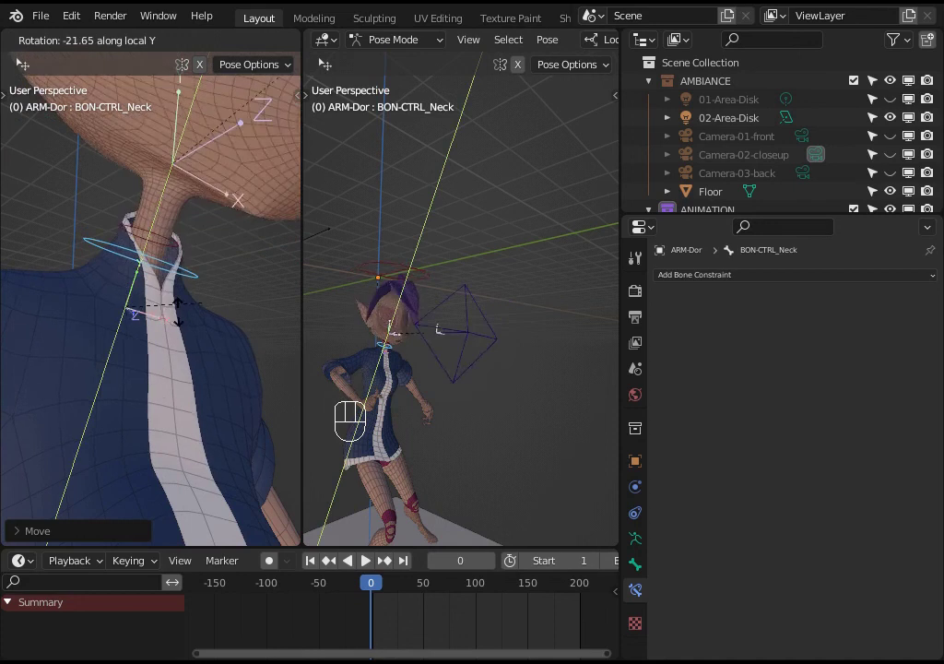
key(r)
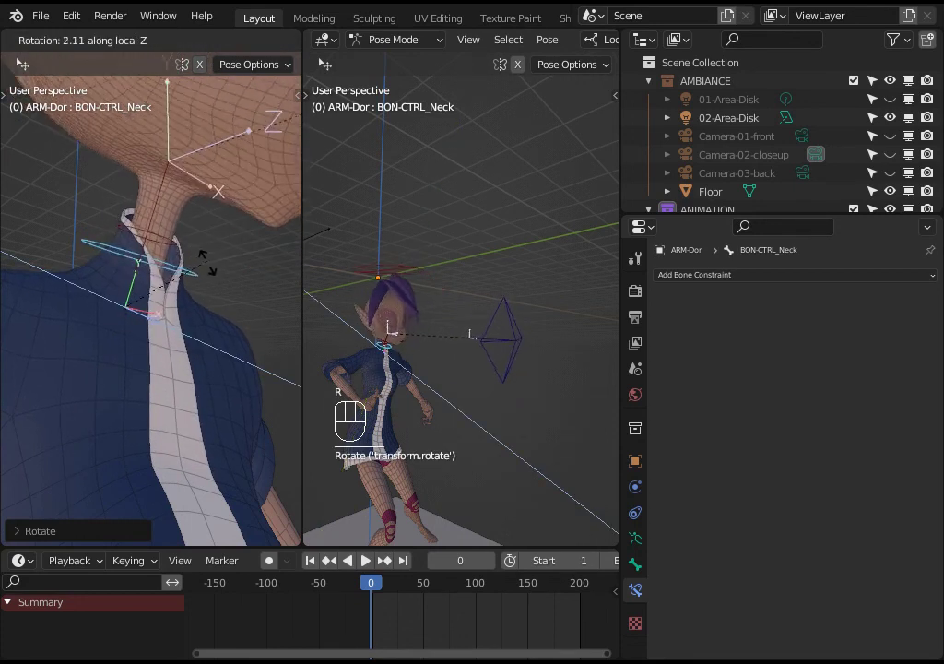